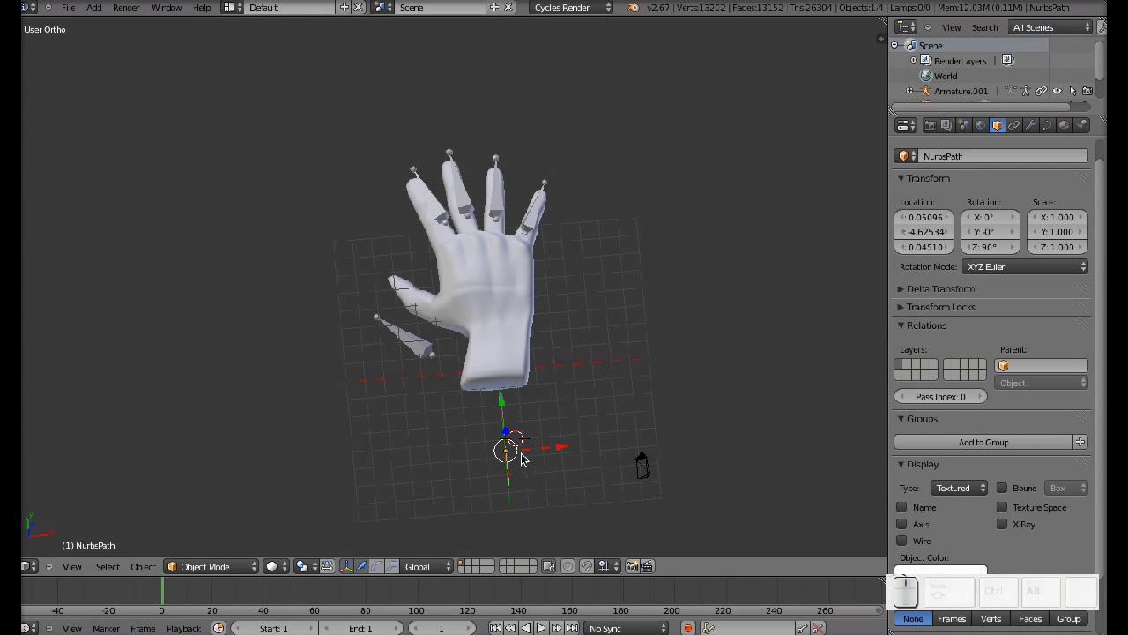
Scale the NURBS path up to 3.75
drag(509, 417, 543, 413)
key(s)
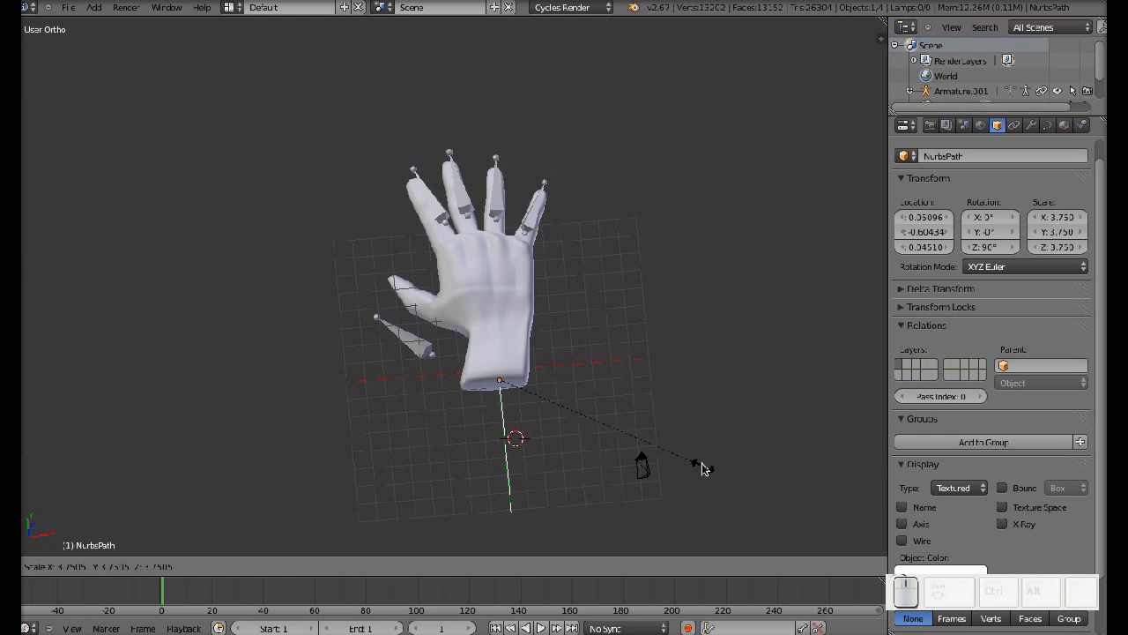
click(704, 472)
Select the hand armature and scale it down relative to the path
right_click(516, 278)
right_click(502, 212)
key(s)
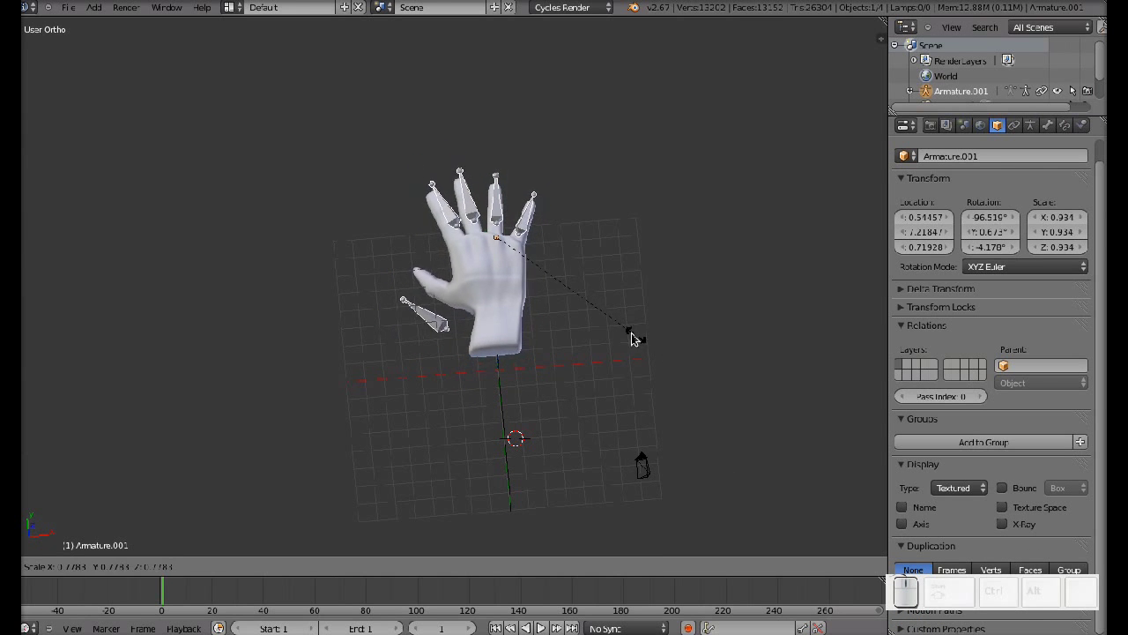
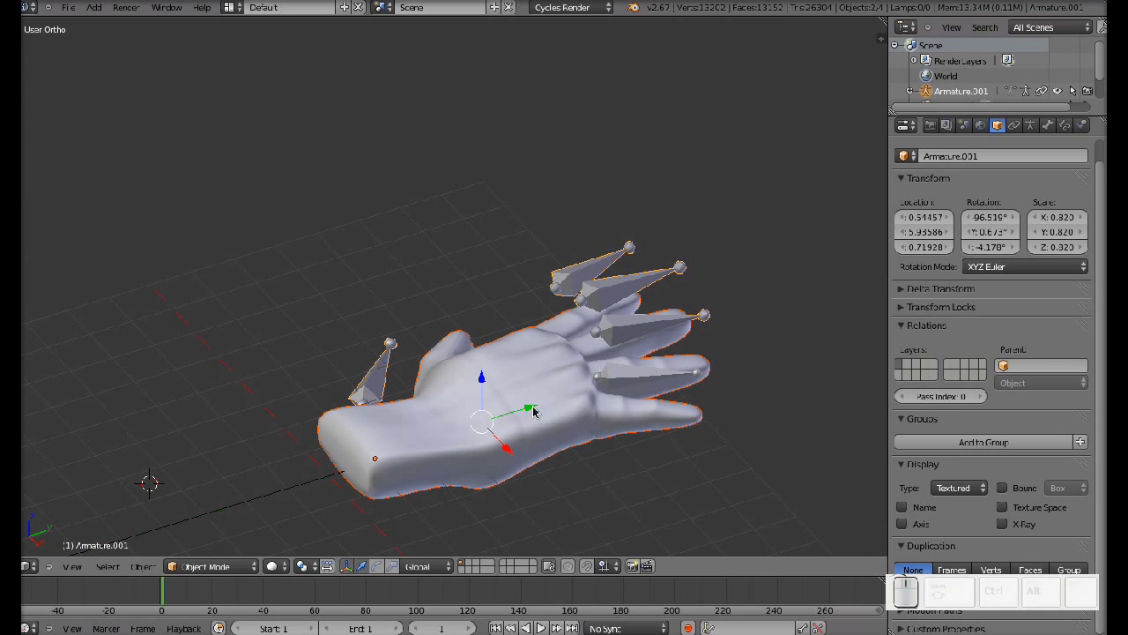
scroll(down, 3)
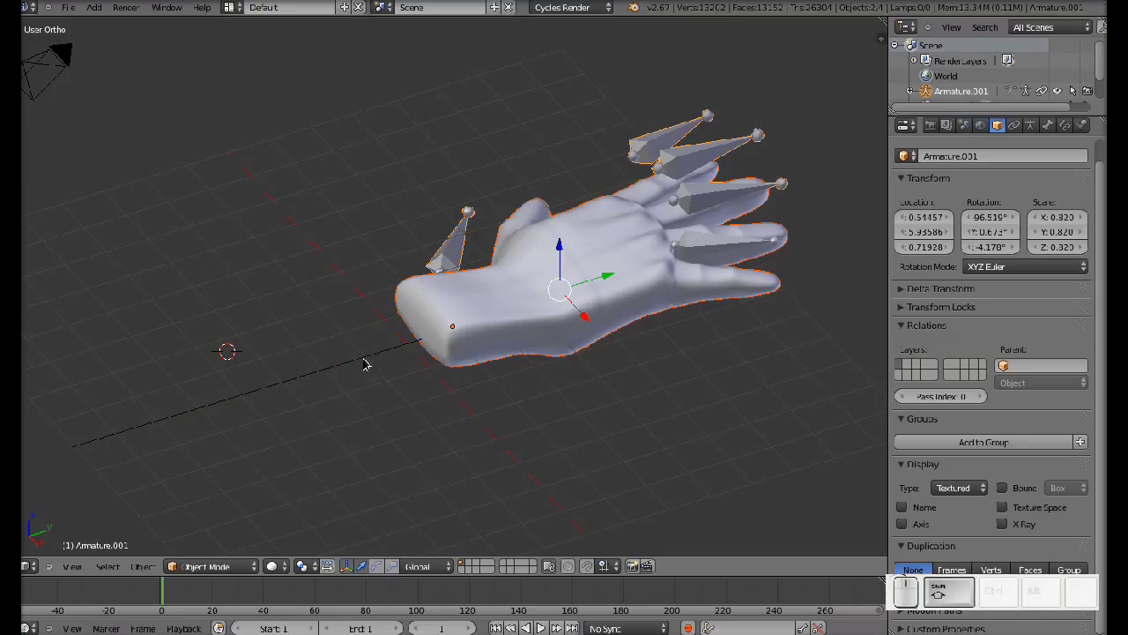
Parent the hand armature to the NURBS path using Ctrl+P > Object
right_click(368, 361)
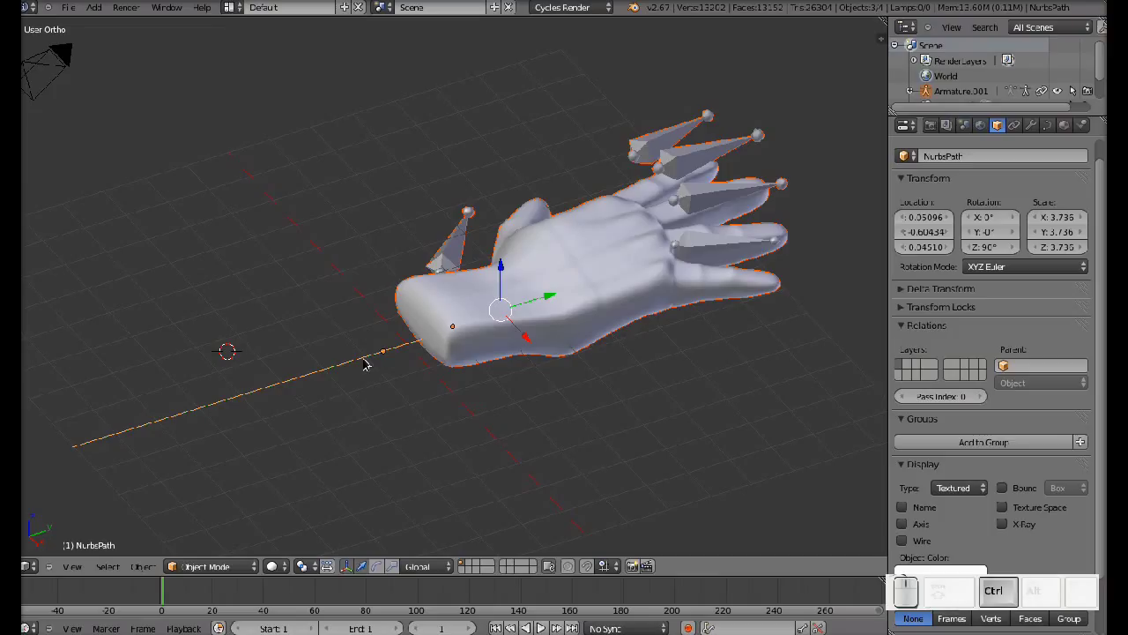
key(ctrl+p)
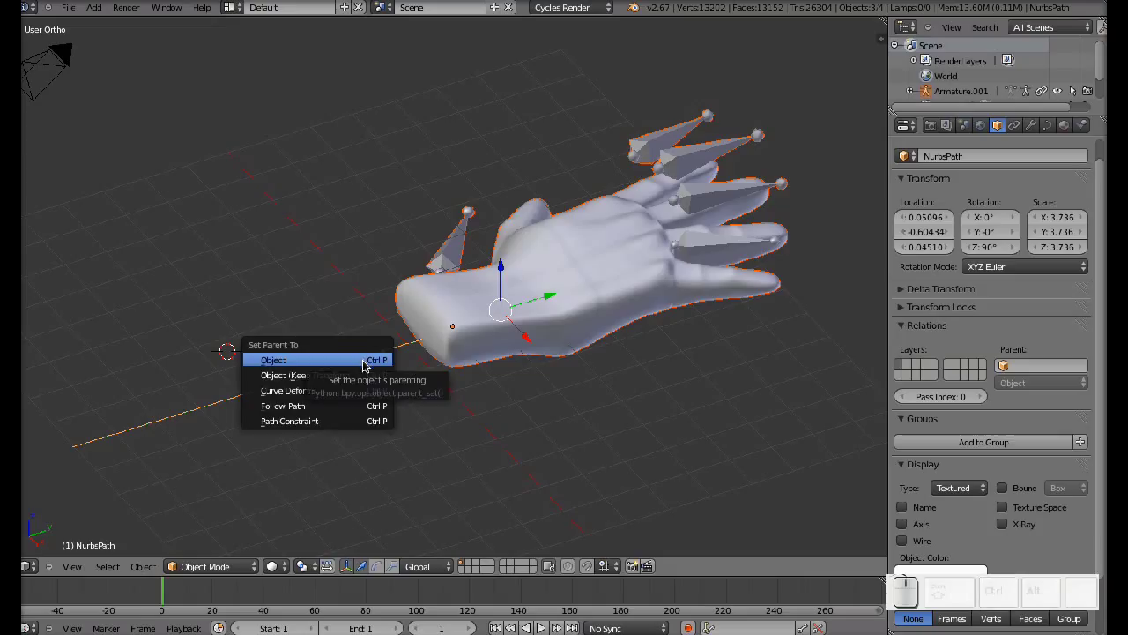
drag(328, 409, 328, 409)
middle_click(328, 408)
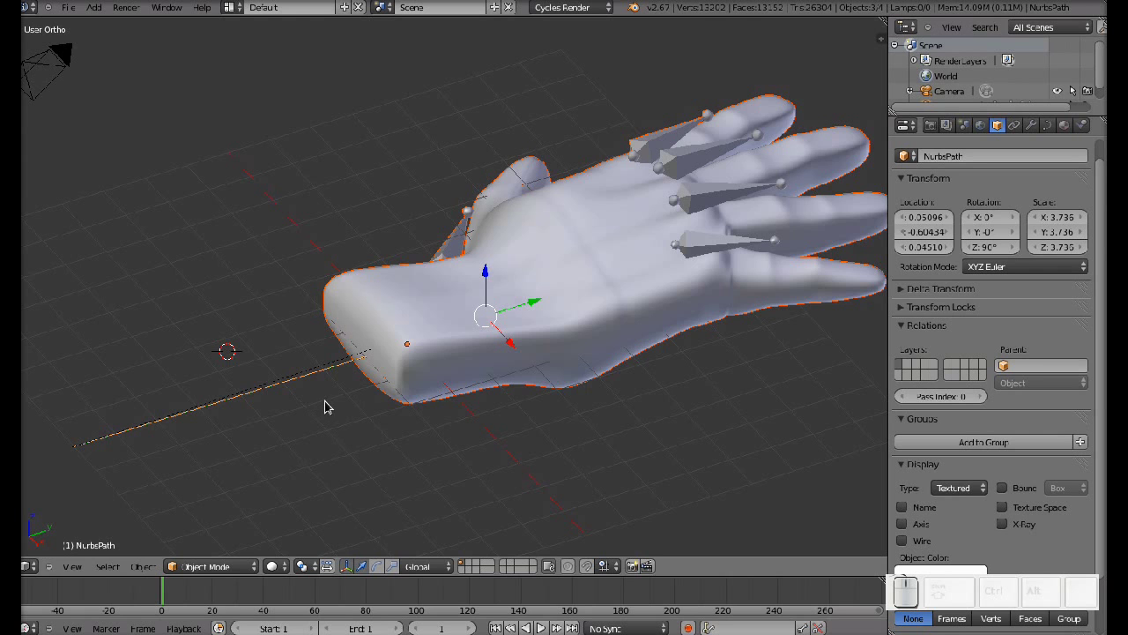
scroll(up, 3)
scroll(down, 3)
View the hand side-on and select the armature ready for scaling
drag(519, 360, 504, 302)
right_click(524, 282)
right_click(647, 230)
Scale the armature down to 0.515
key(s)
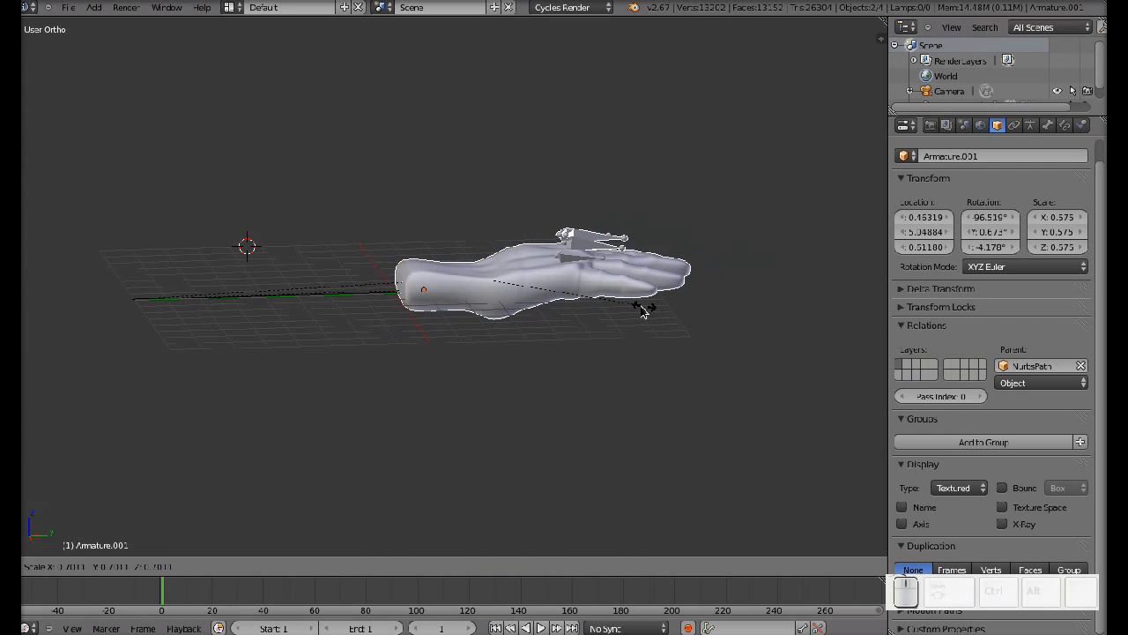
click(634, 307)
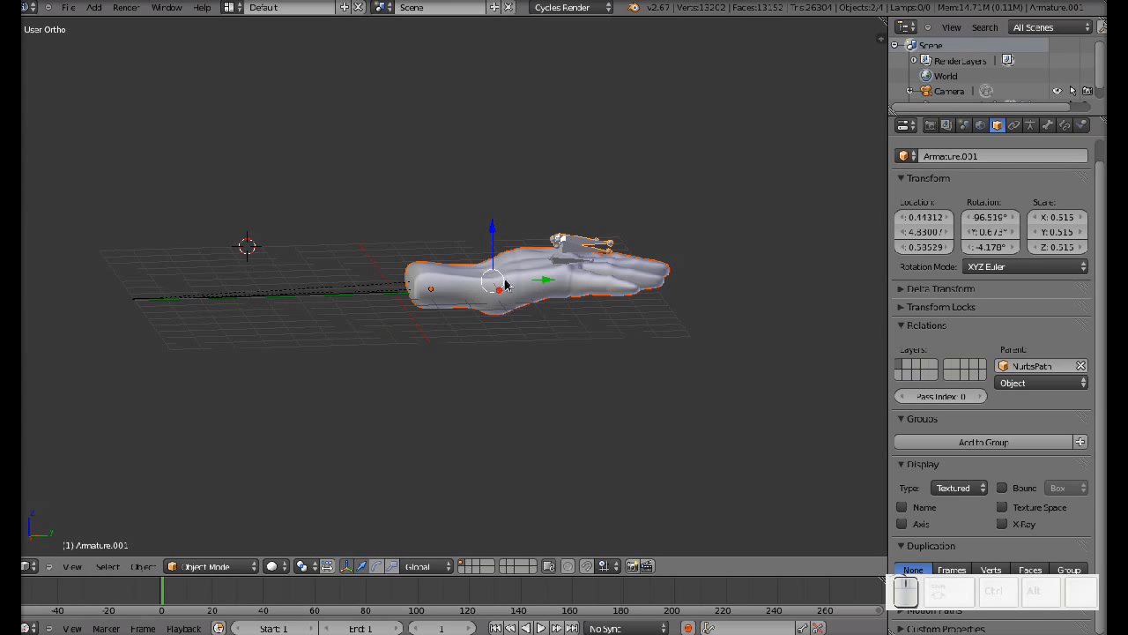
drag(545, 280, 195, 318)
middle_click(203, 321)
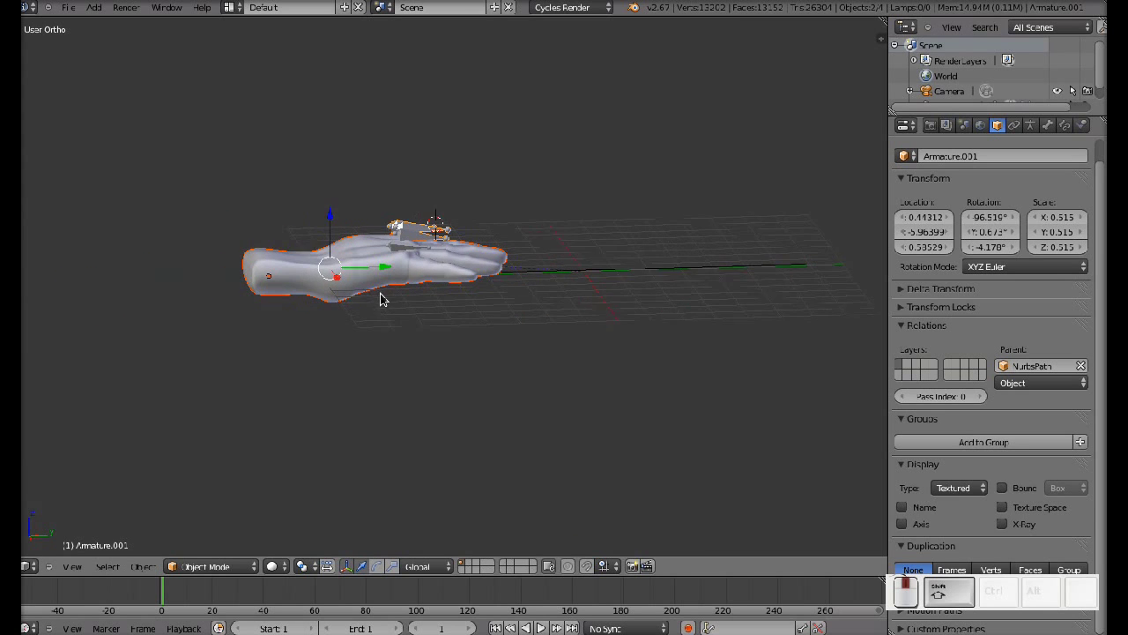
Rotate the hand -90° about X so it stands upright, then raise it above the path
key(r)
key(x)
key(KP_9)
key(KP_0)
key(KP_Subtract)
key(KP_Enter)
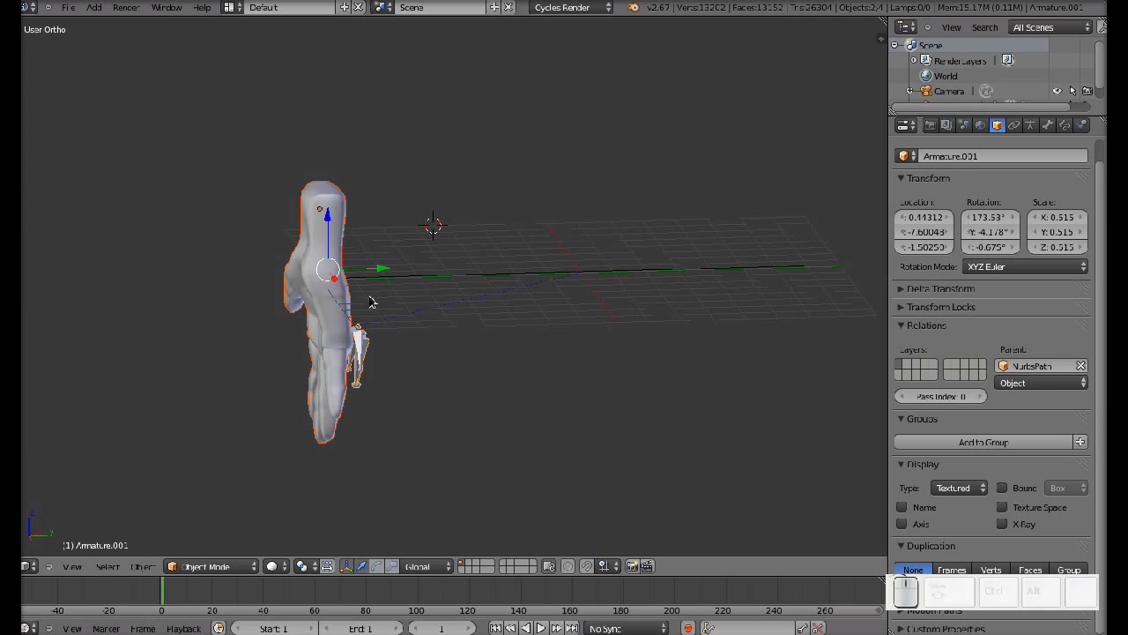
drag(335, 229, 325, 134)
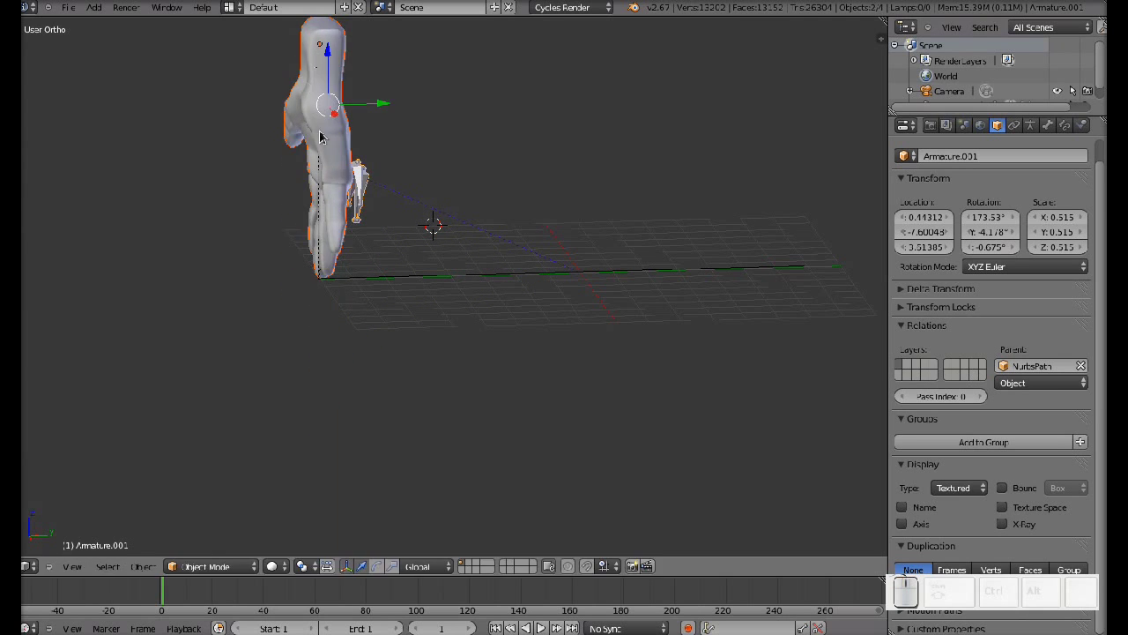
Shift and tilt the hand about Y, then settle its fingertips onto the path's start
drag(505, 283, 428, 262)
middle_click(476, 251)
drag(334, 210, 315, 206)
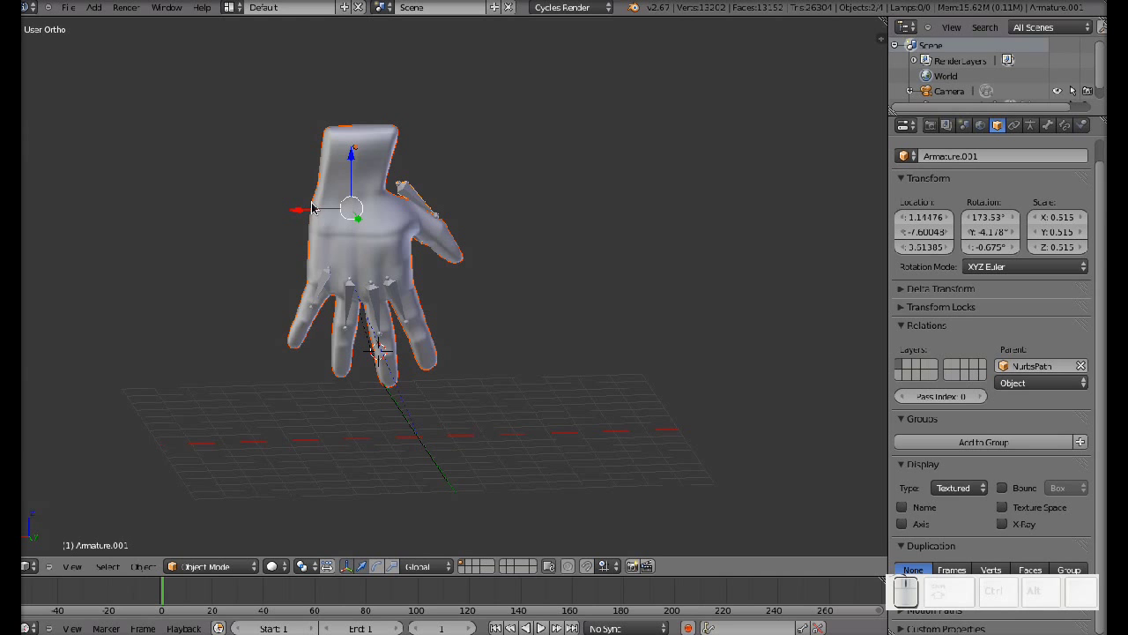
drag(498, 357, 503, 412)
key(r)
key(y)
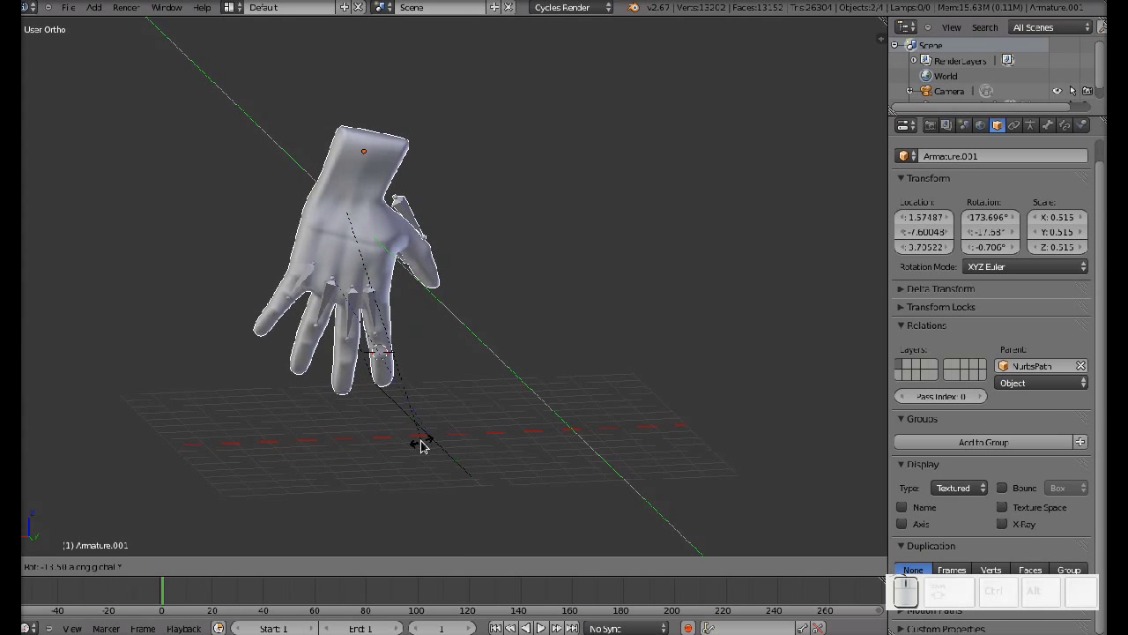
click(428, 445)
drag(350, 180, 357, 203)
click(314, 212)
drag(304, 320, 432, 315)
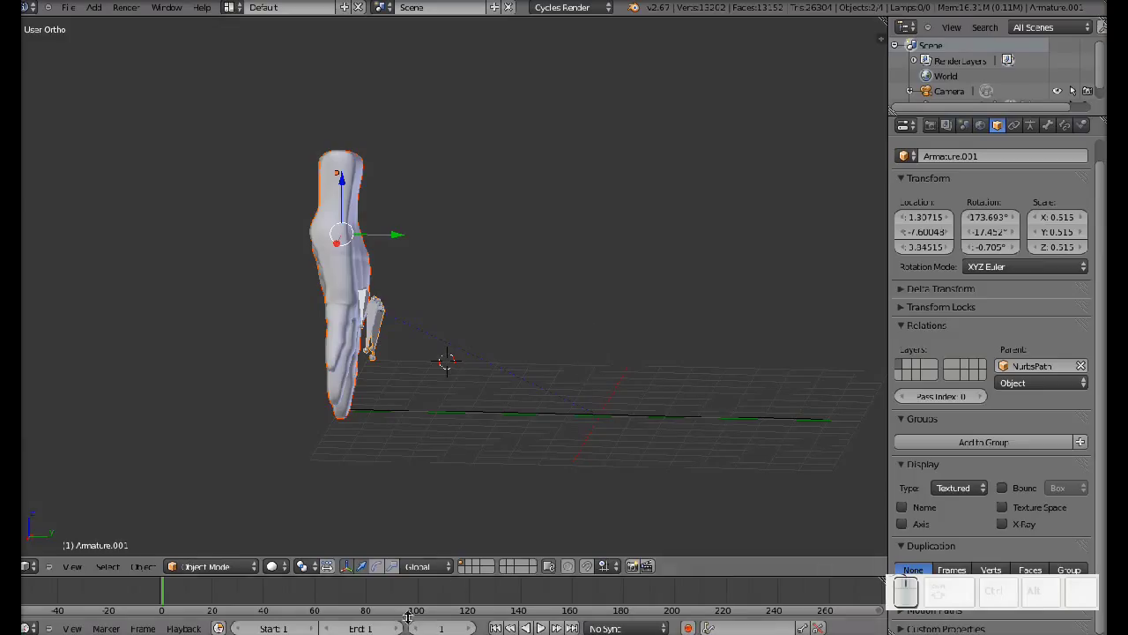
Set the animation's end frame to 50
click(343, 173)
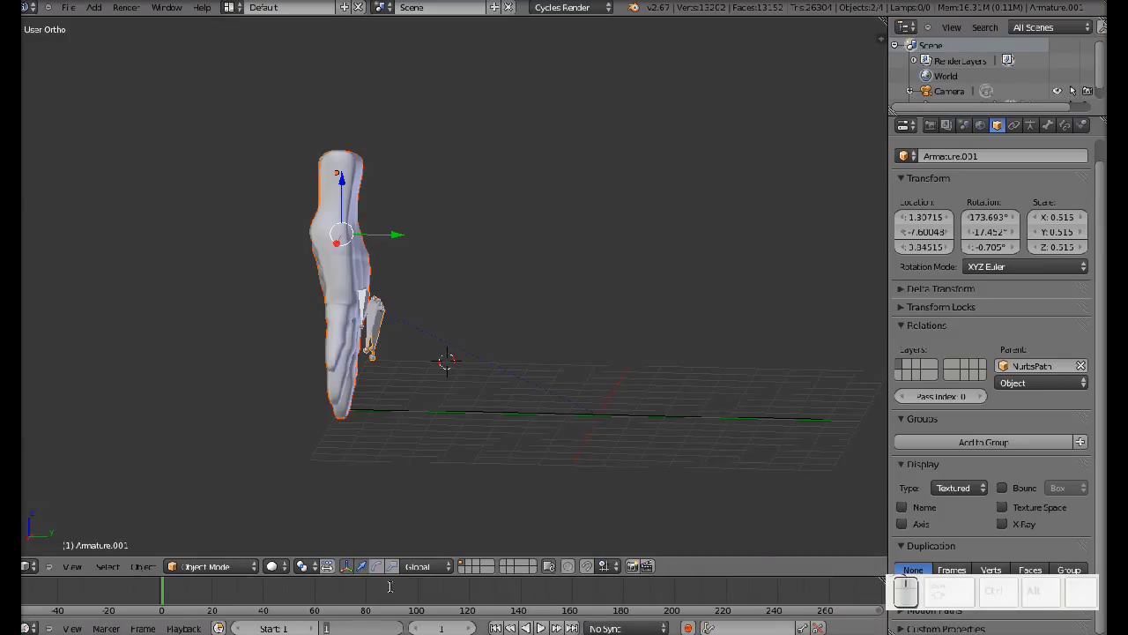
key(Escape)
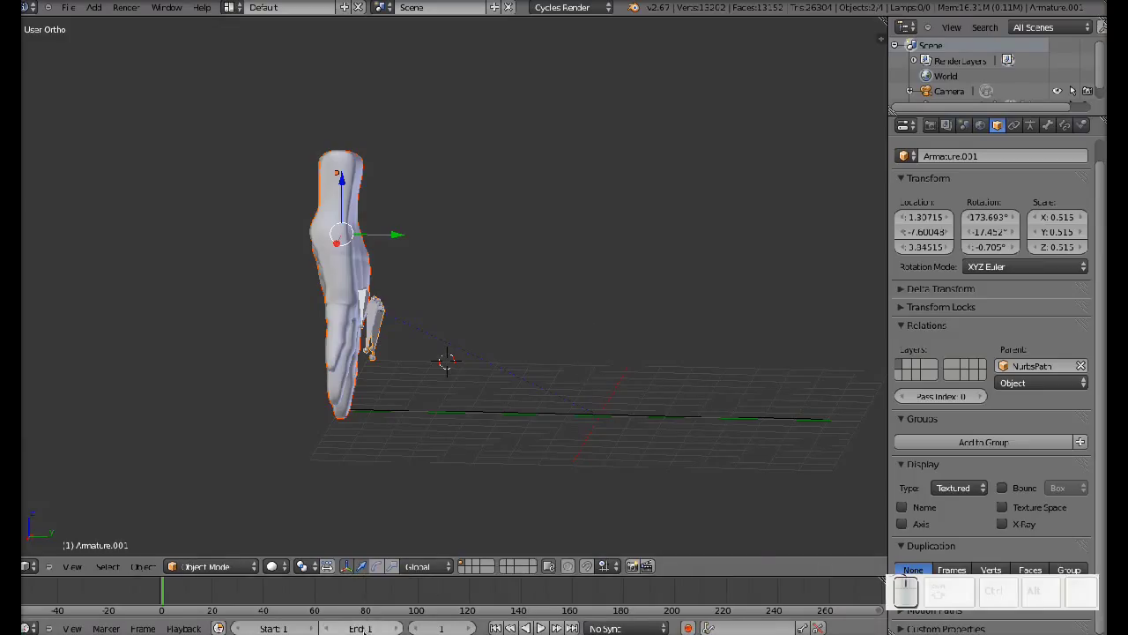
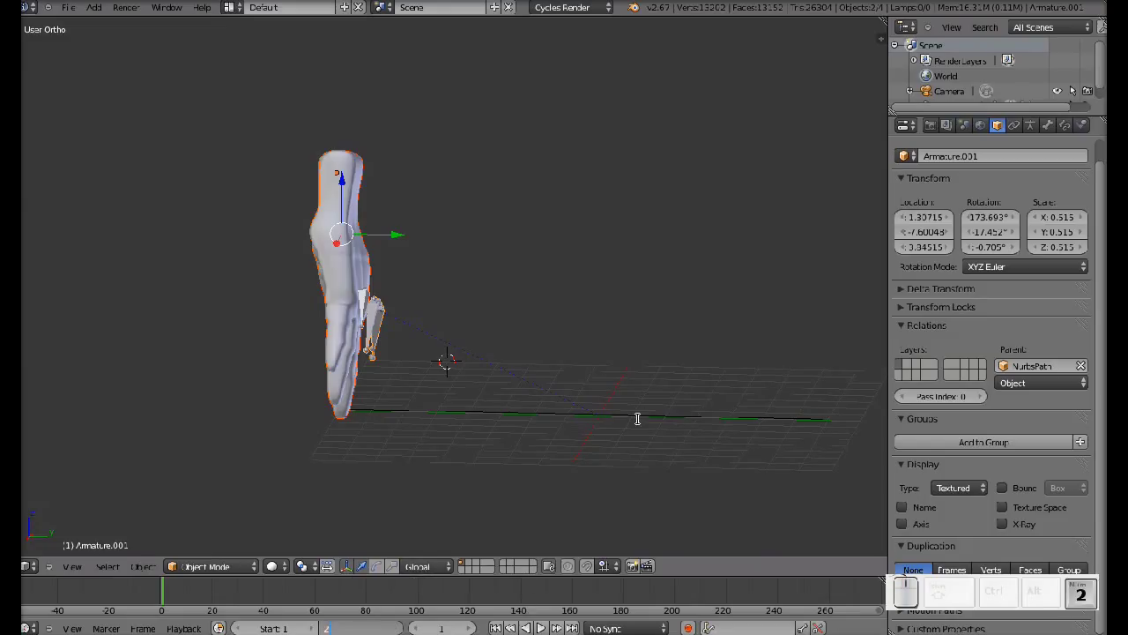
key(KP_5)
key(KP_0)
key(KP_Enter)
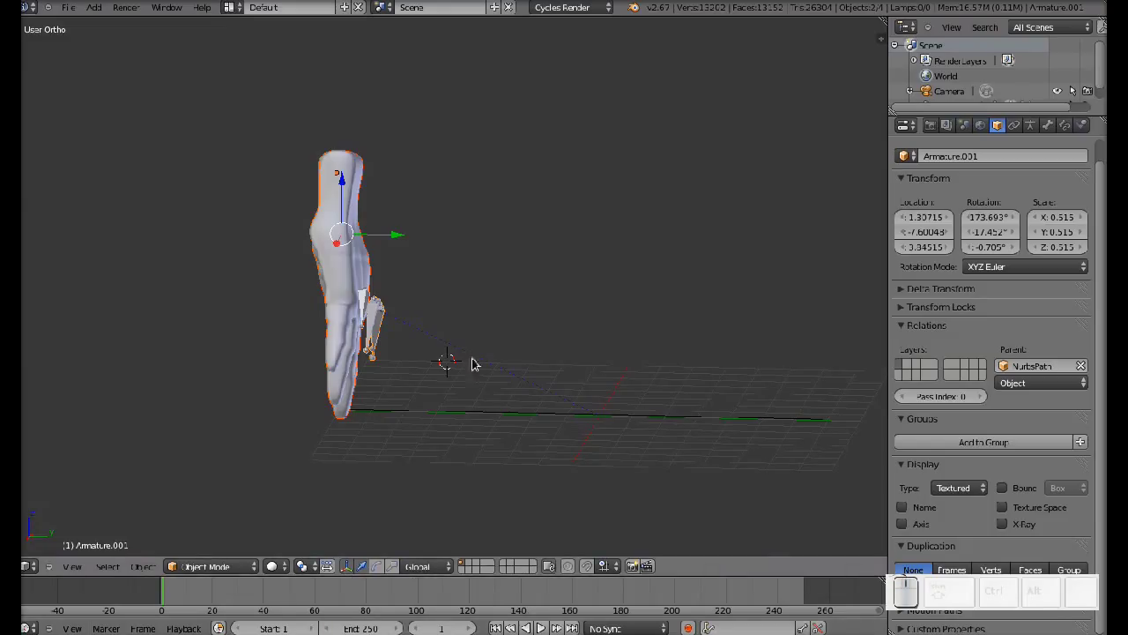
Play the animation twice with Alt+A so the hand travels along the path, stopping with Esc
key(alt+a)
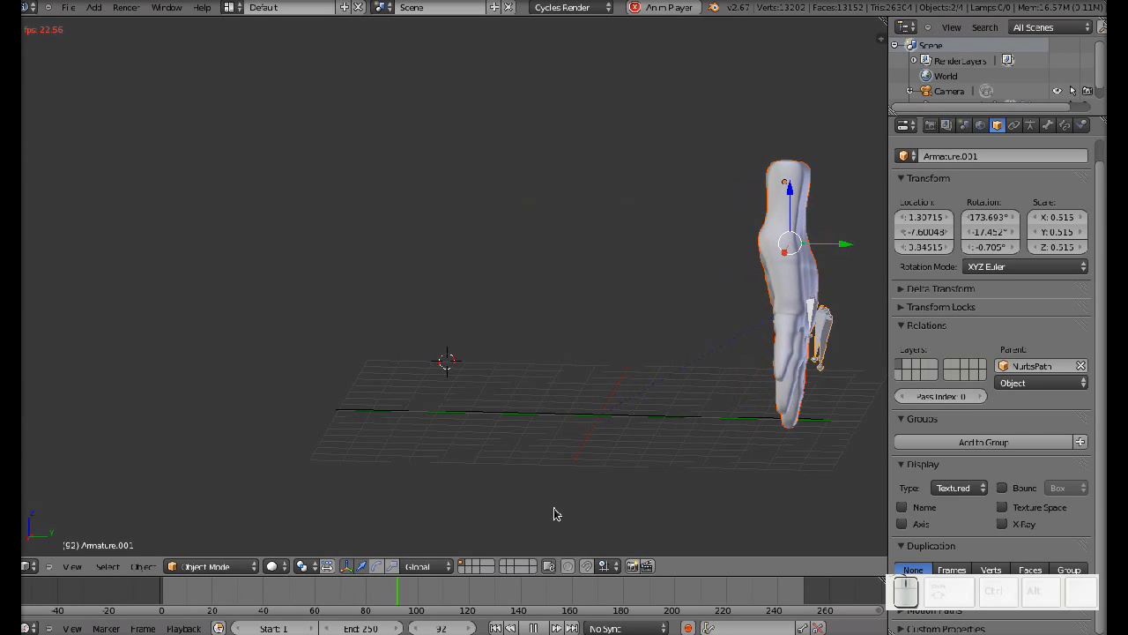
key(Escape)
right_click(594, 420)
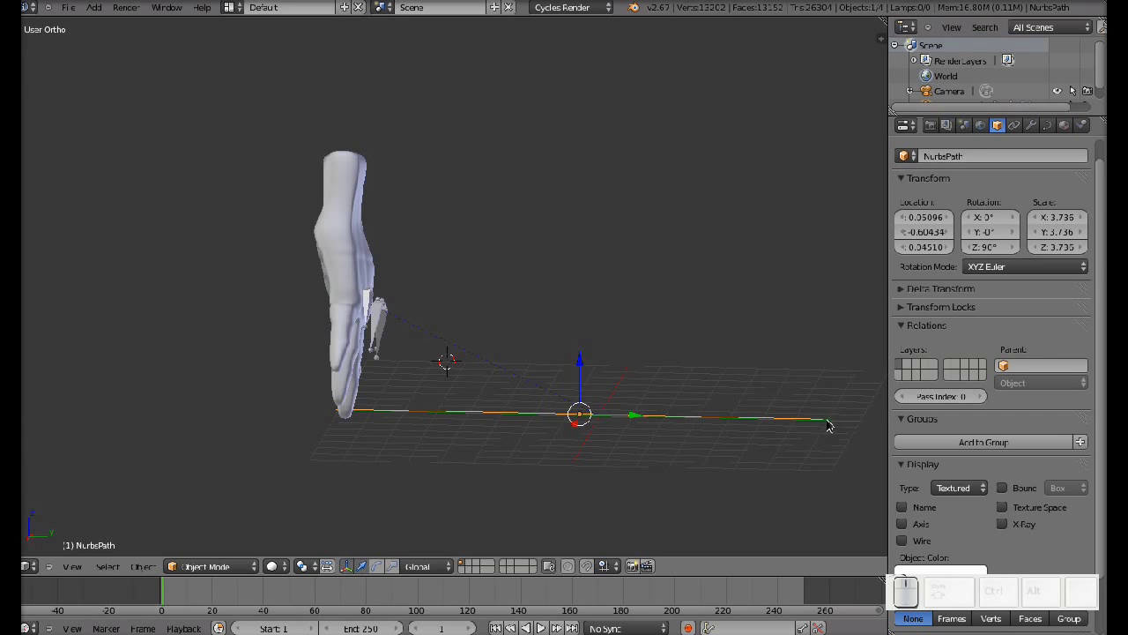
key(alt+a)
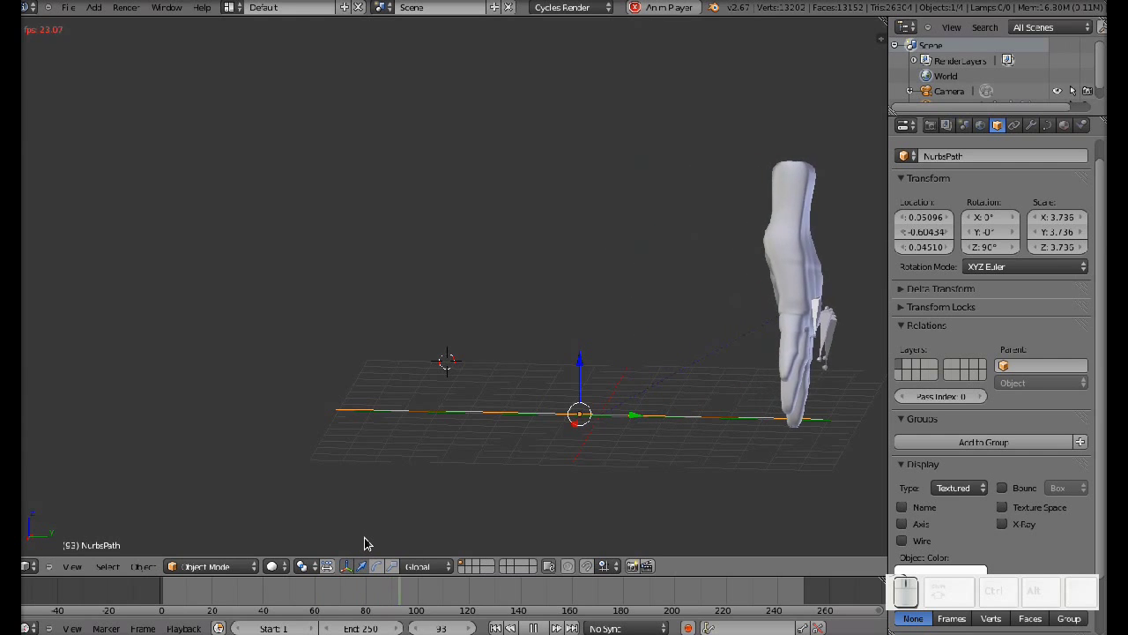
key(Escape)
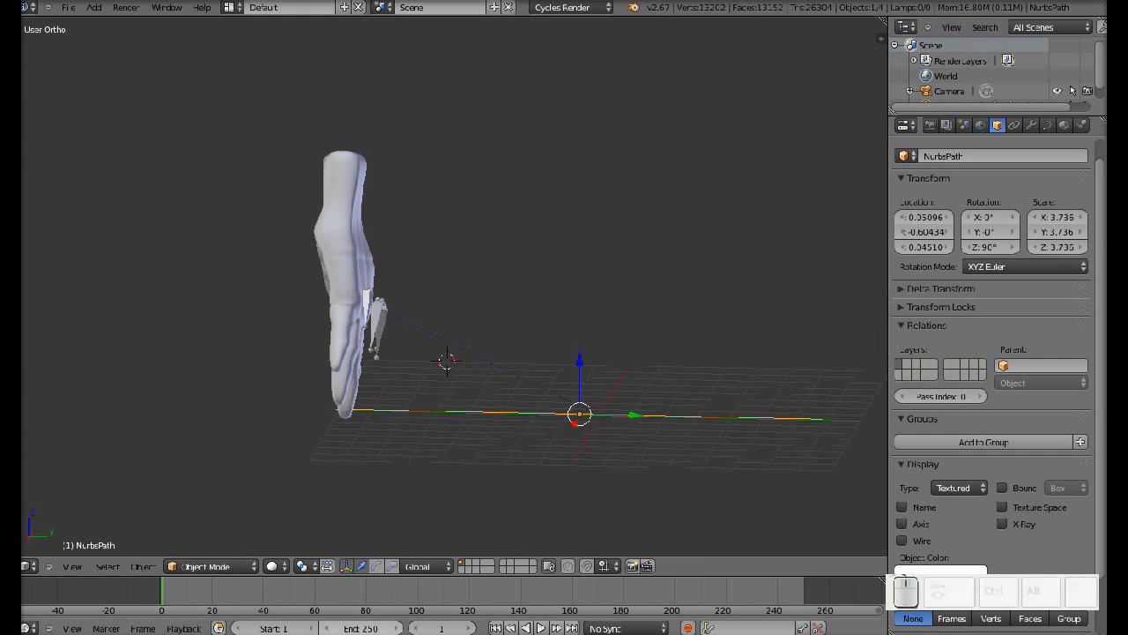
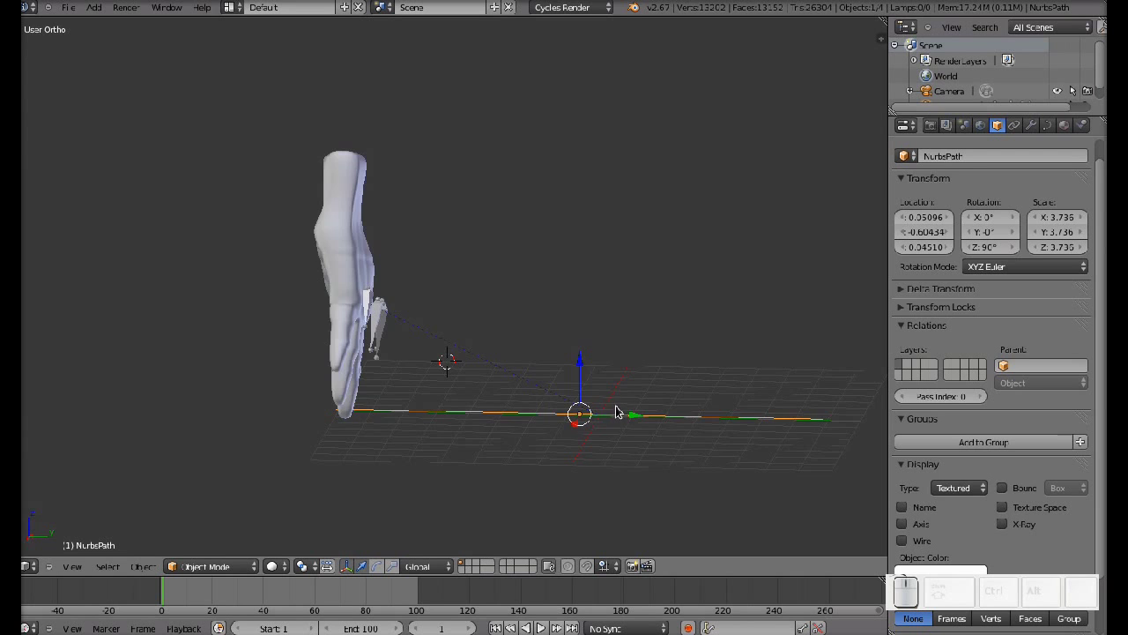
Orbit and zoom around the upright hand to view its side, palm and fingers
drag(618, 411, 449, 388)
scroll(up, 3)
drag(481, 399, 468, 402)
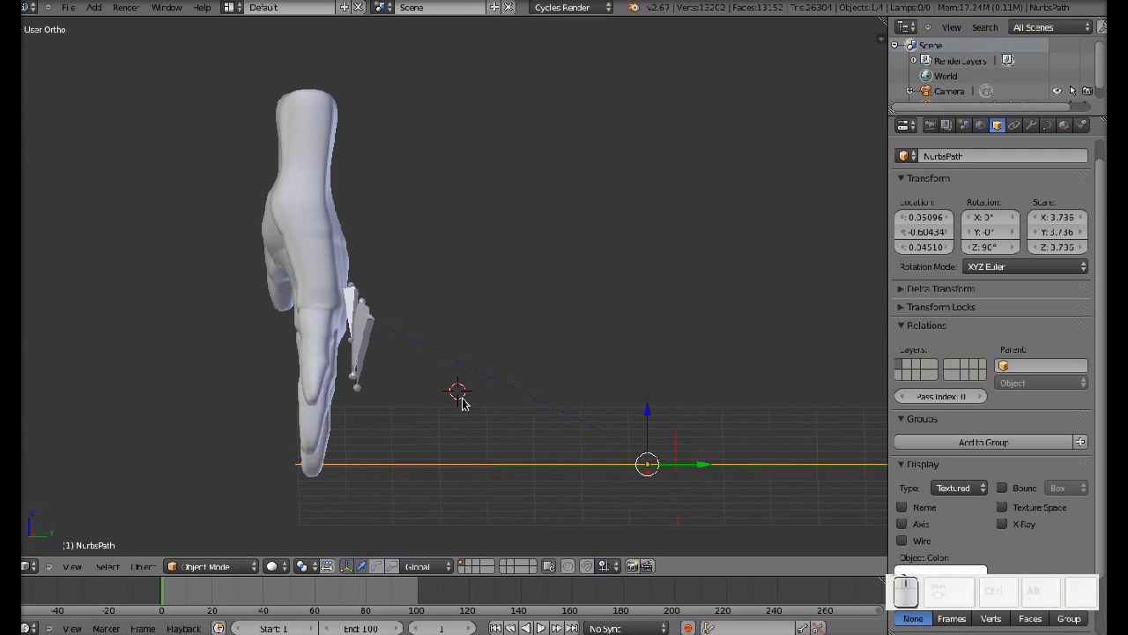
scroll(up, 3)
drag(410, 411, 264, 433)
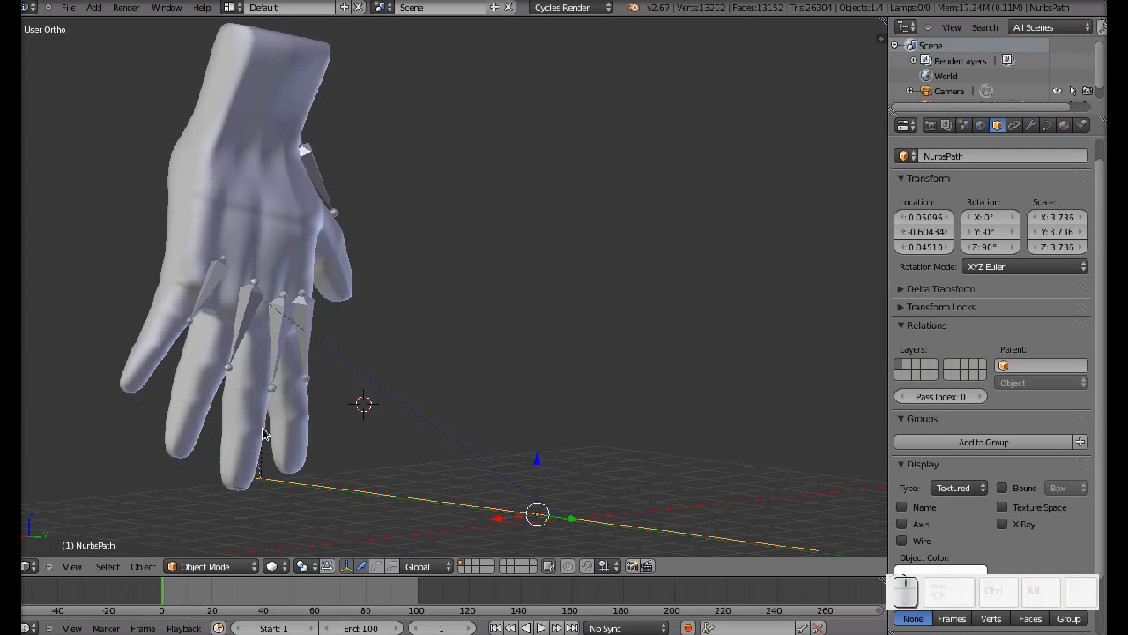
drag(290, 416, 368, 426)
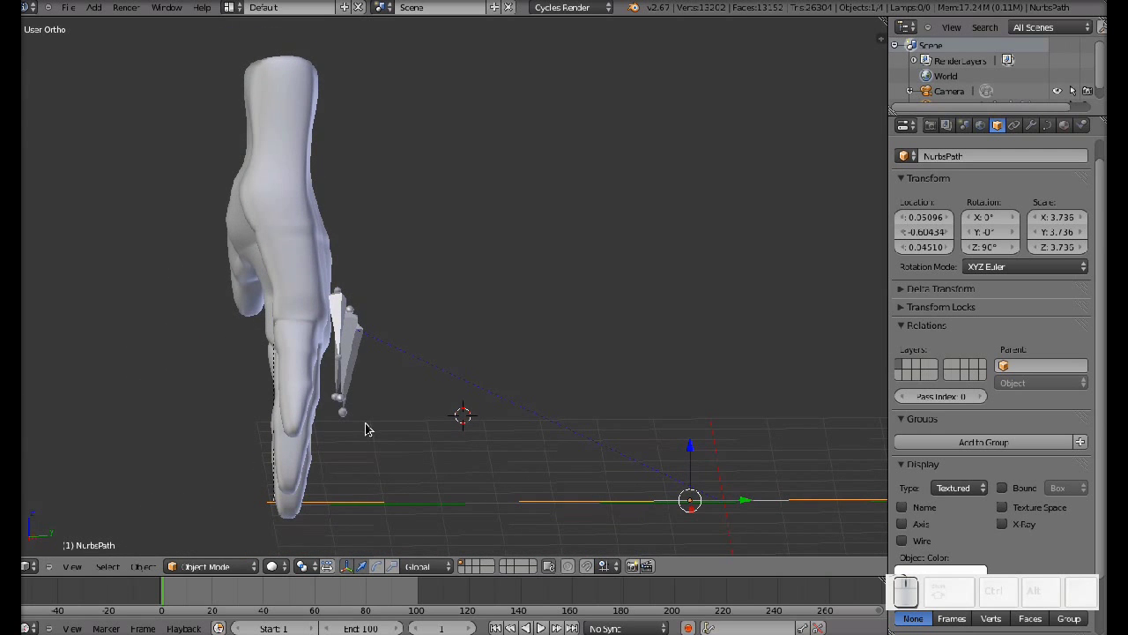
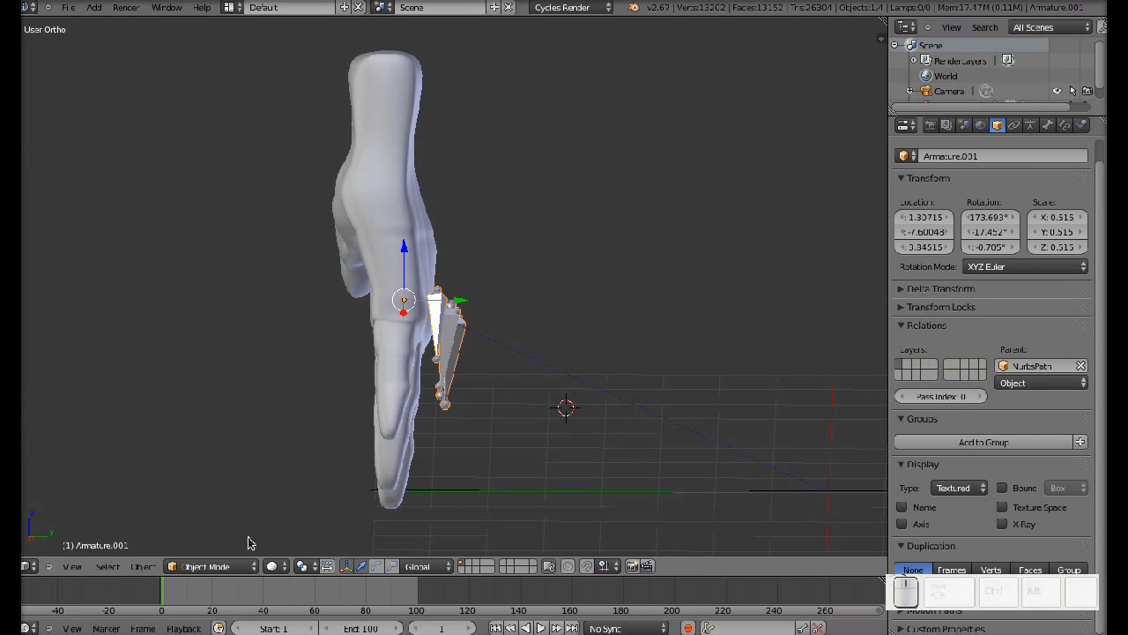
key(ctrl+Tab)
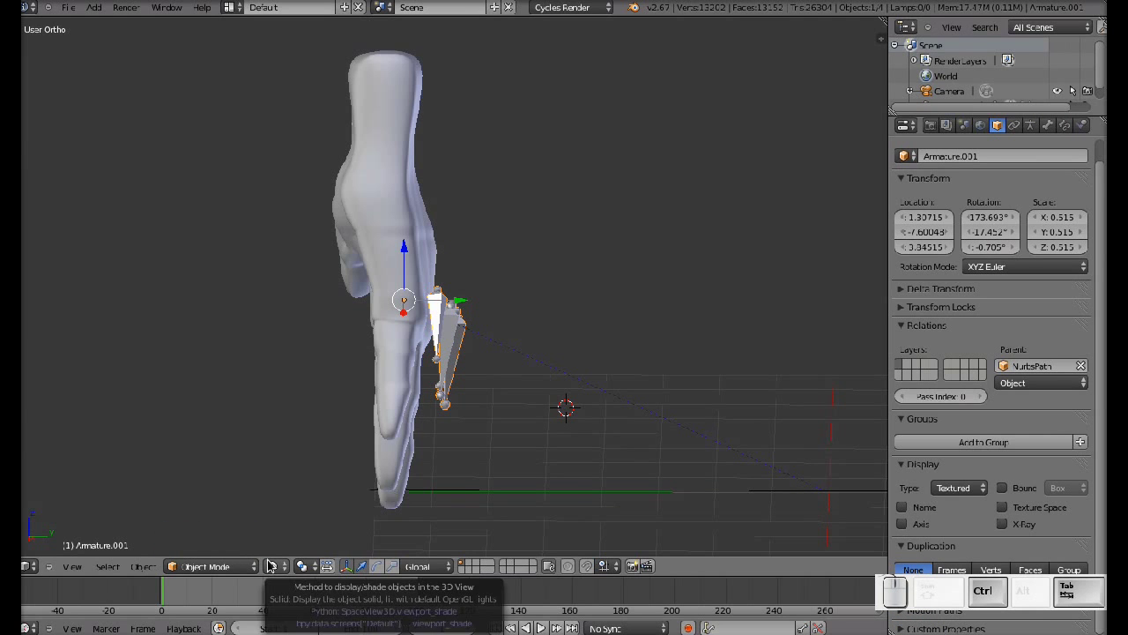
key(ctrl+Tab)
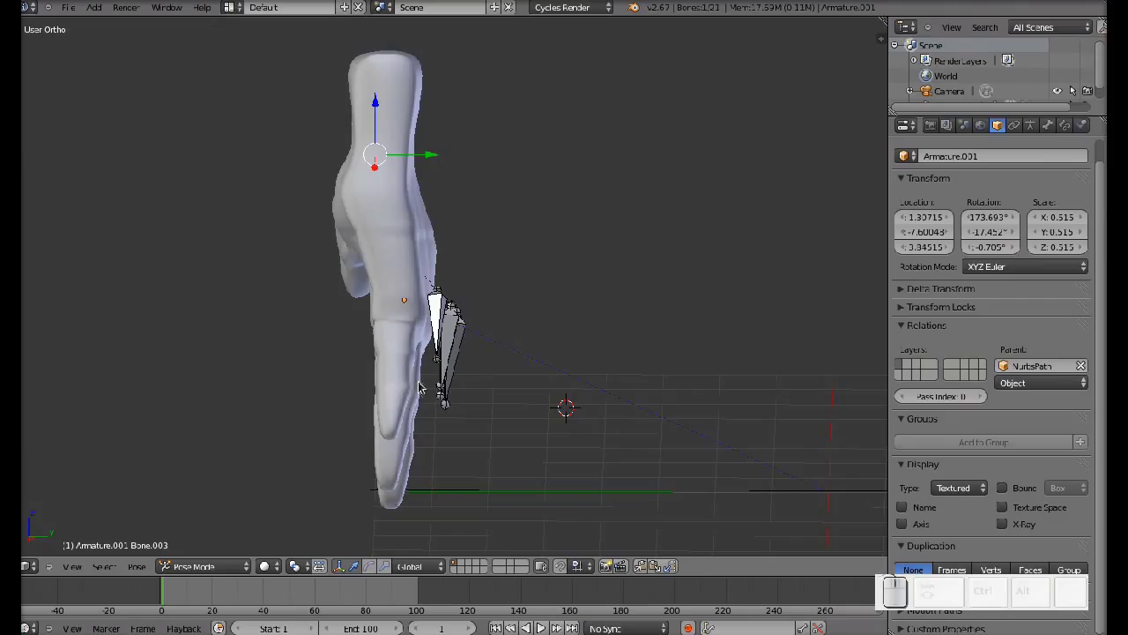
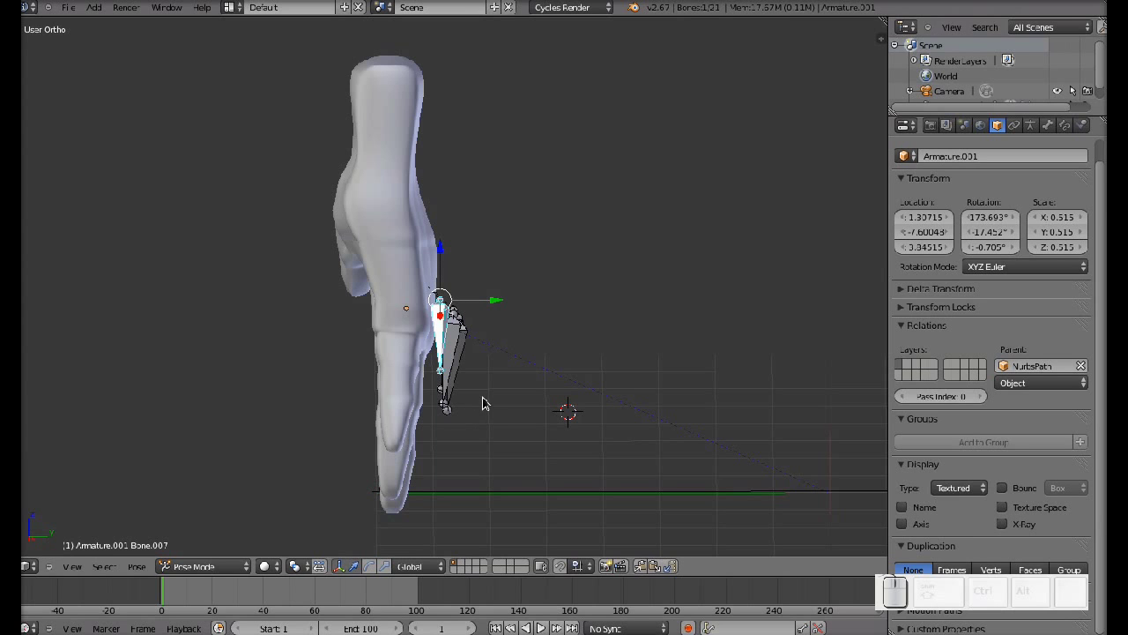
key(r)
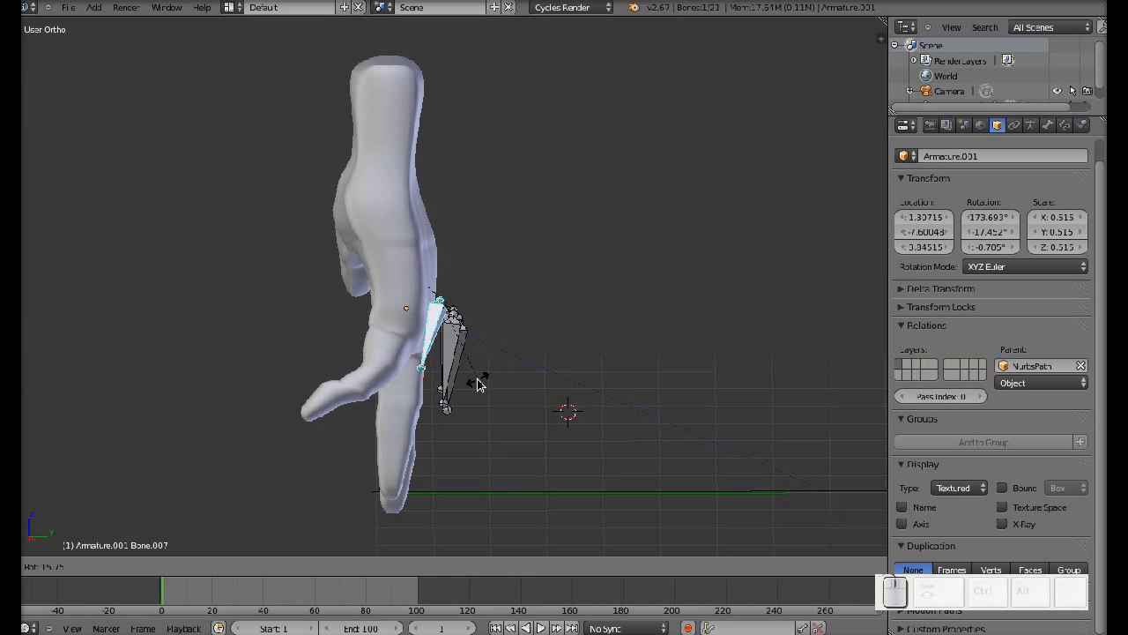
key(Escape)
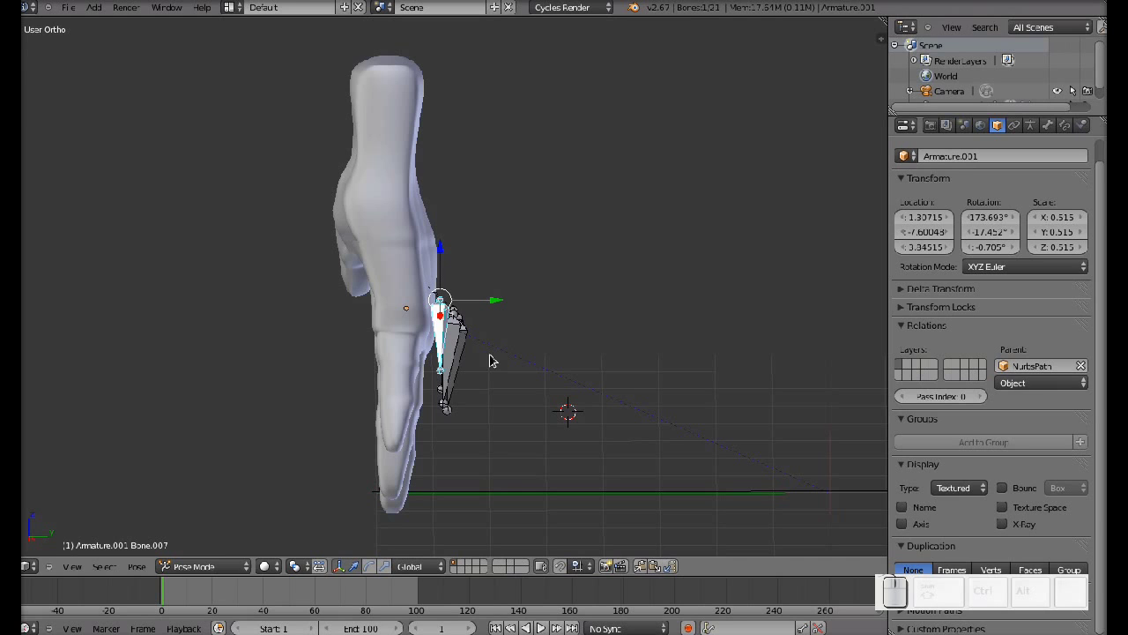
right_click(413, 417)
Switch the hand mesh to Weight Paint mode and enable X-Ray so bones show through
click(232, 568)
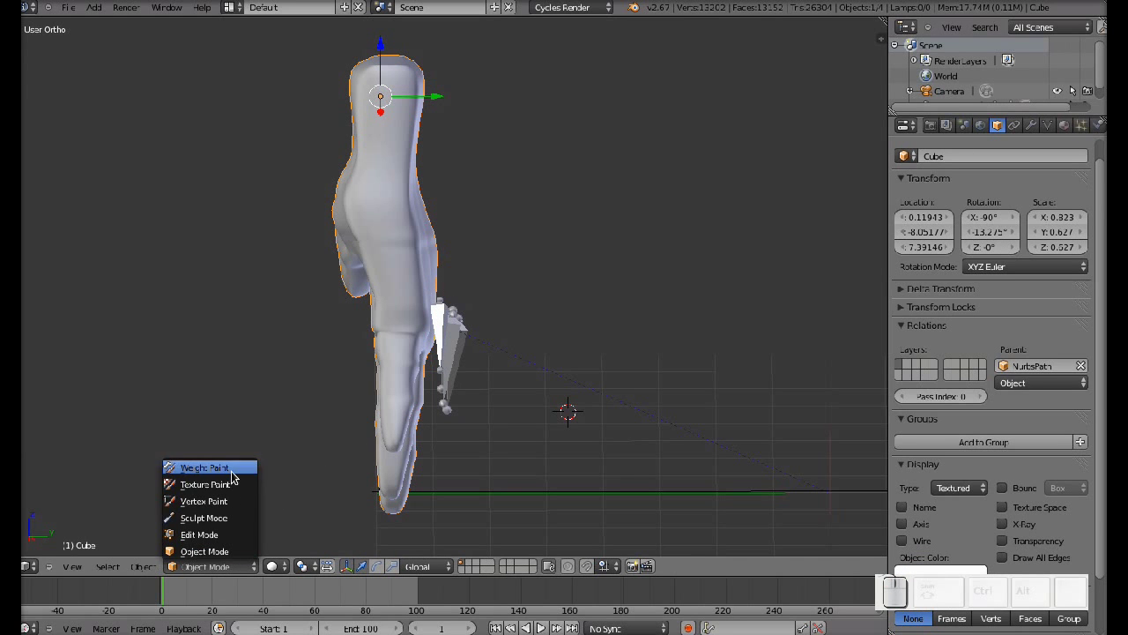
click(236, 481)
click(193, 573)
click(187, 469)
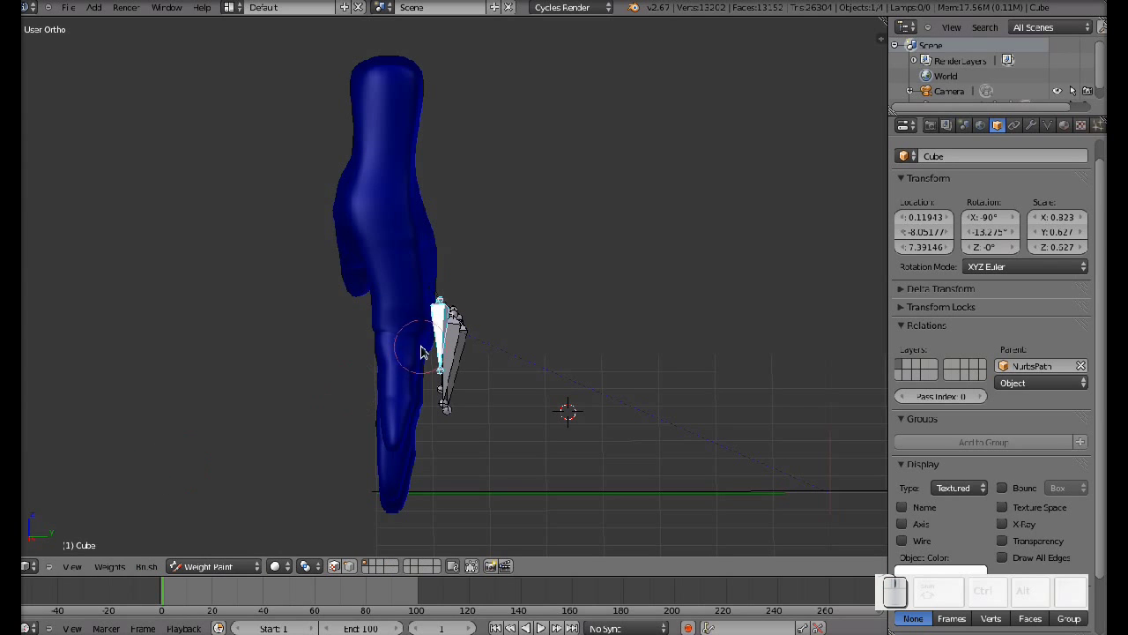
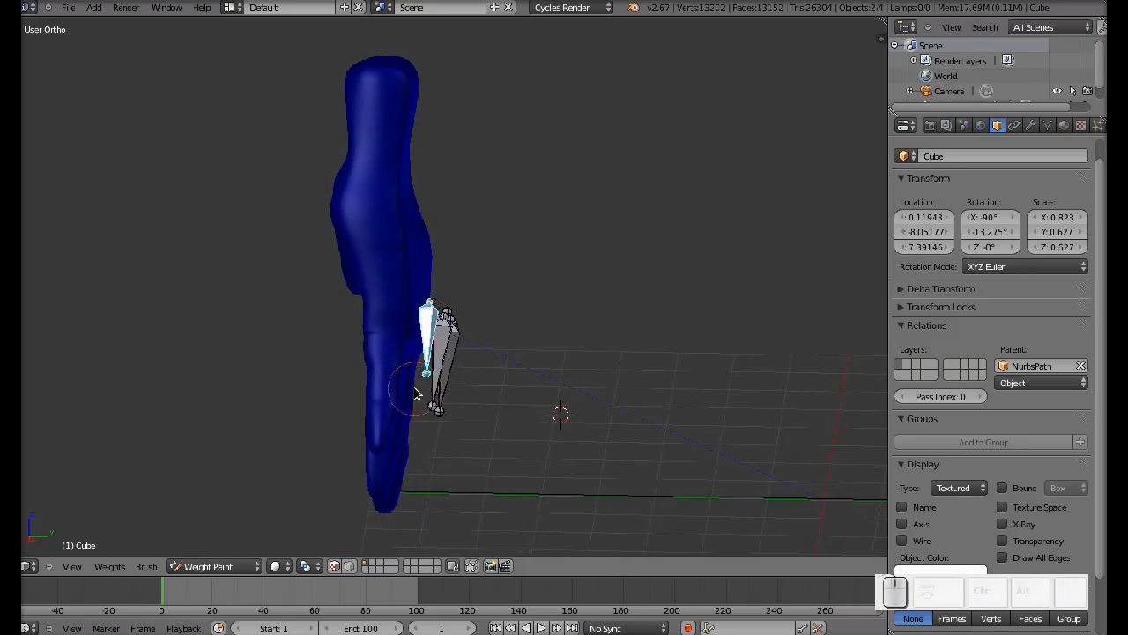
click(1010, 527)
drag(515, 455, 895, 476)
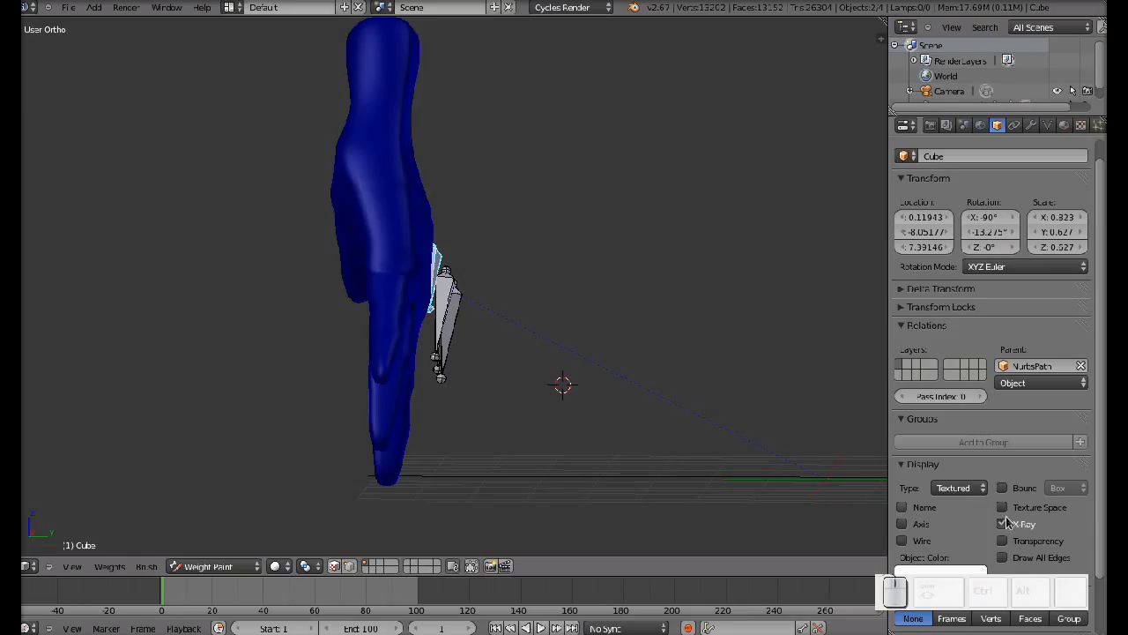
click(1008, 525)
Paint the bone's weights across the upper hand, undoing a stray stroke near the fingers
middle_click(563, 393)
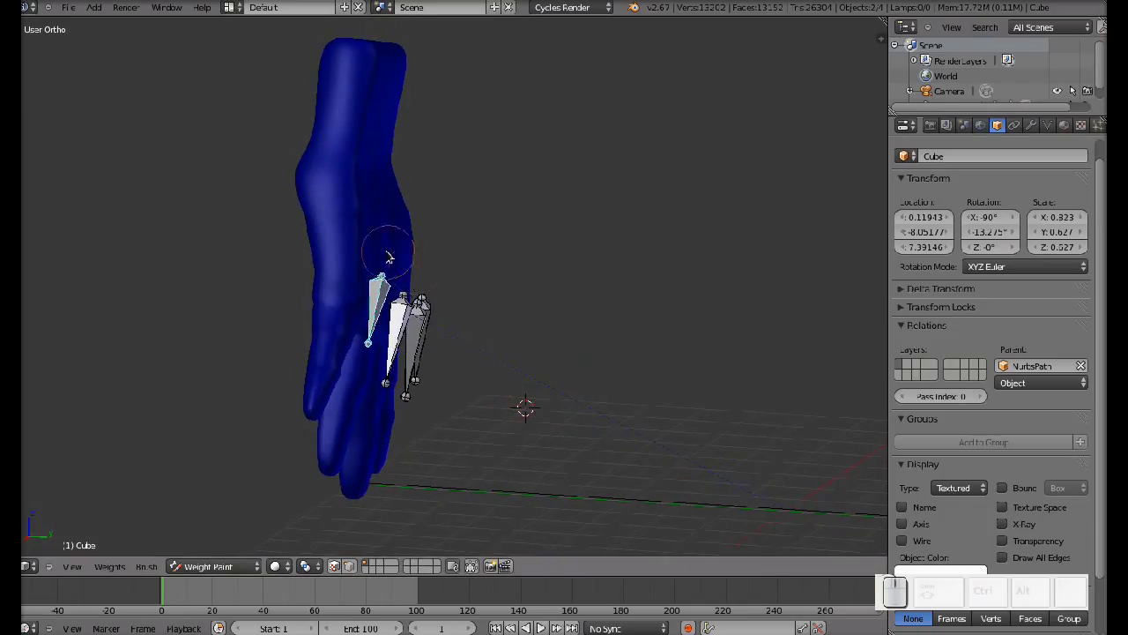
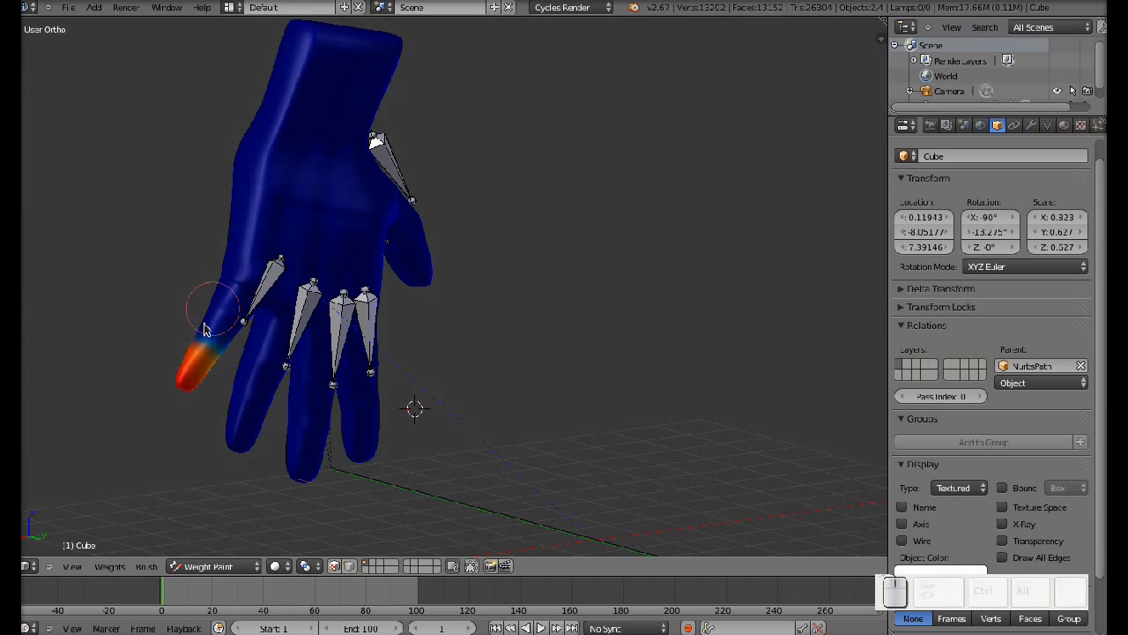
drag(165, 356, 276, 372)
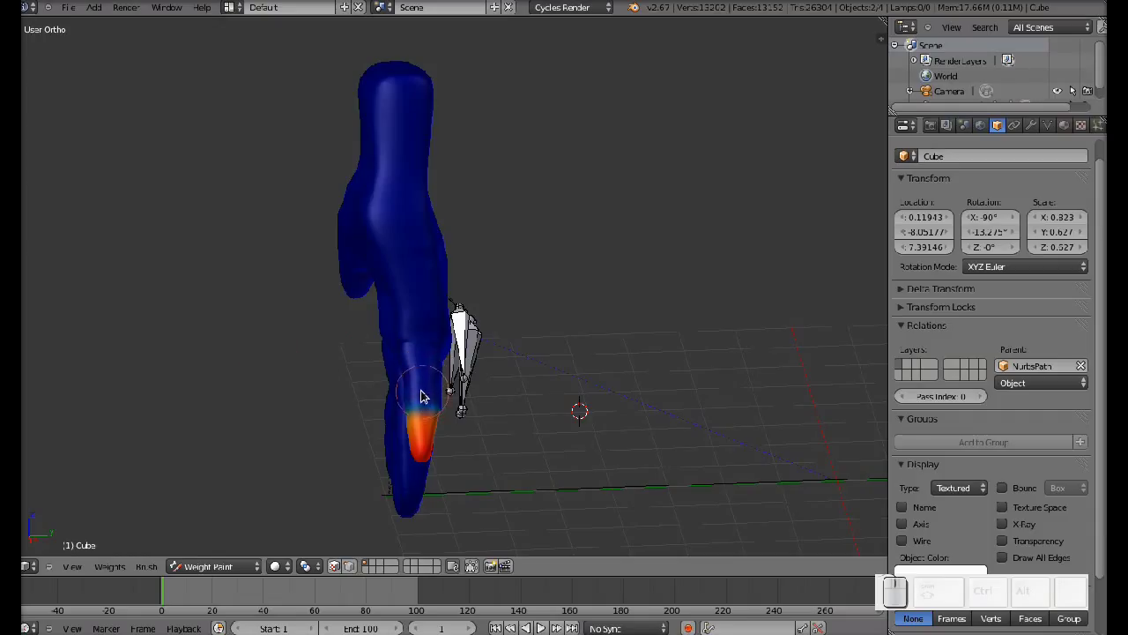
drag(425, 401, 426, 398)
drag(442, 390, 529, 352)
click(534, 349)
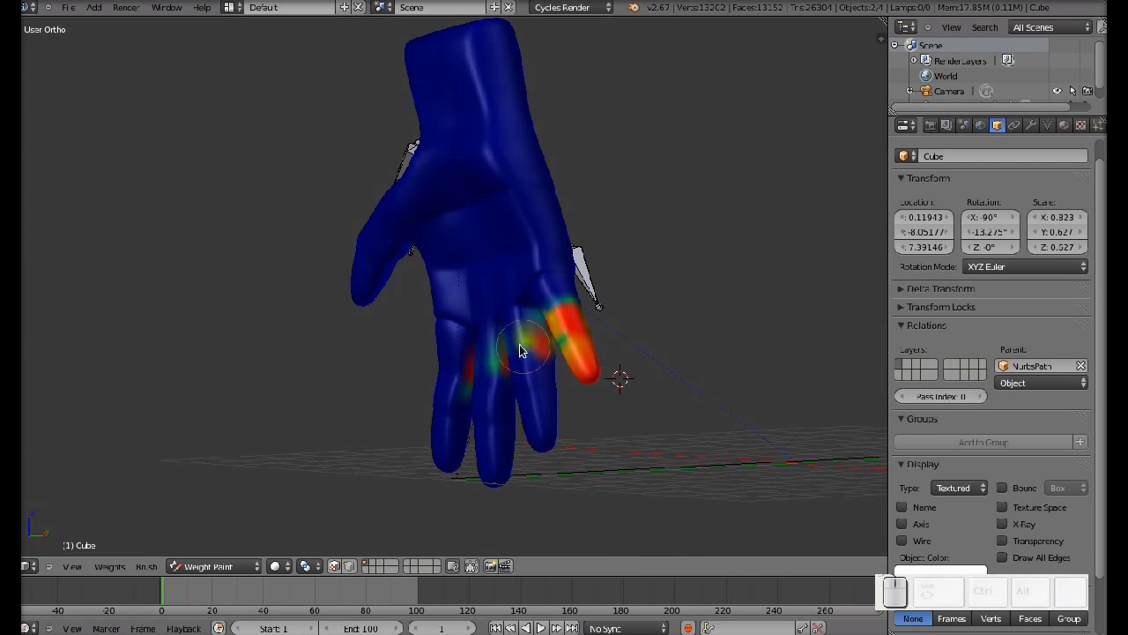
key(ctrl+z)
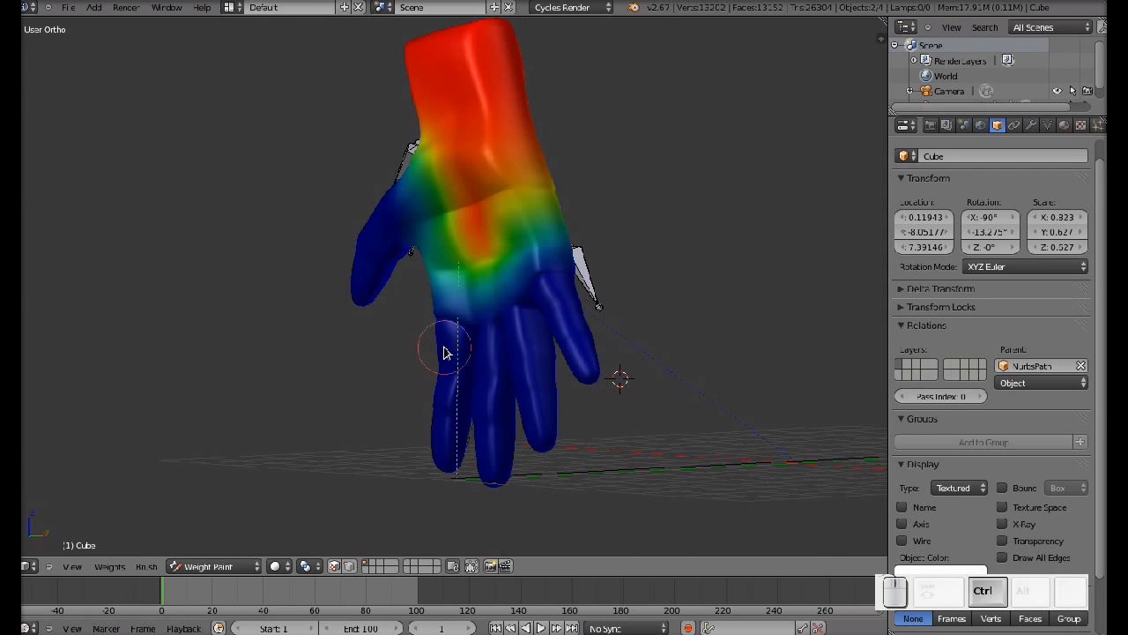
key(Escape)
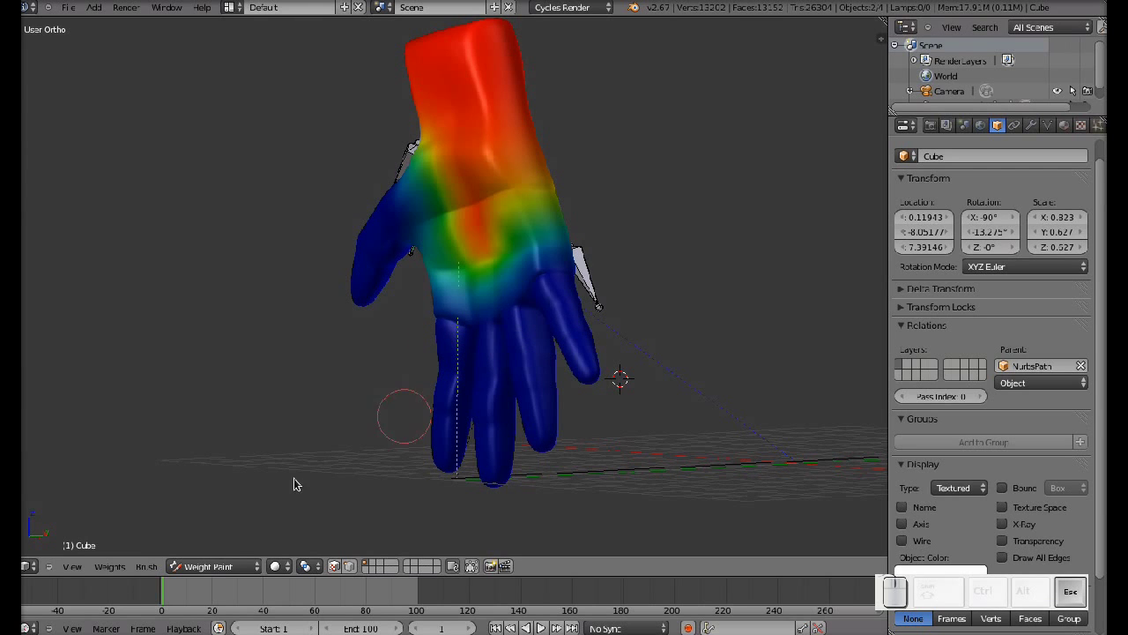
click(217, 563)
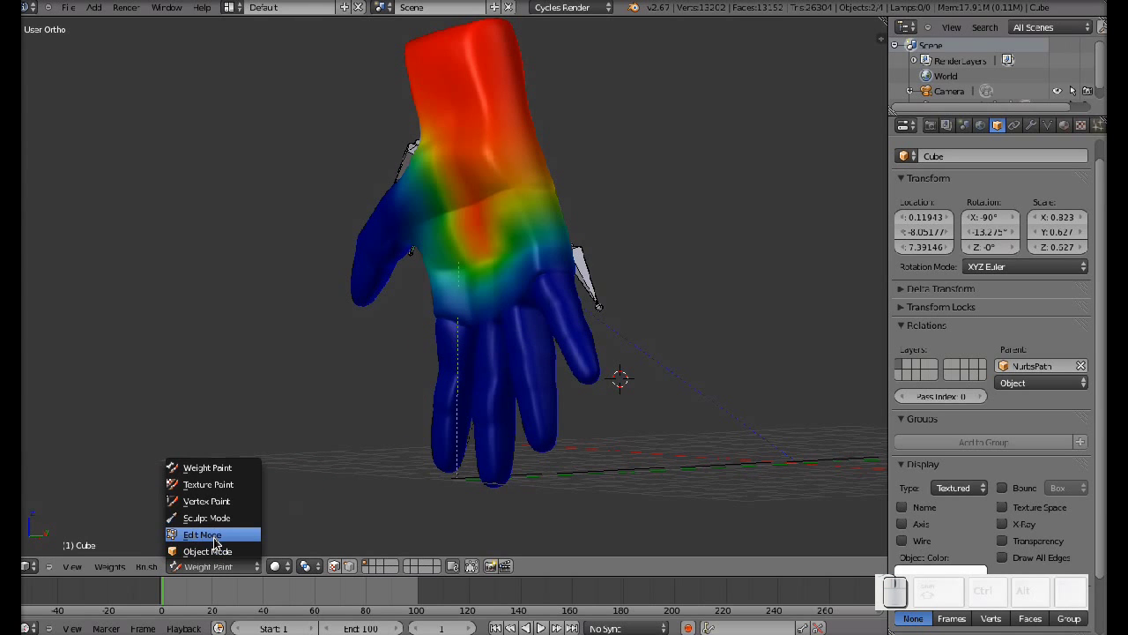
Return to Object Mode and rotate a finger bone in Pose Mode to test the weights
click(220, 553)
middle_click(506, 378)
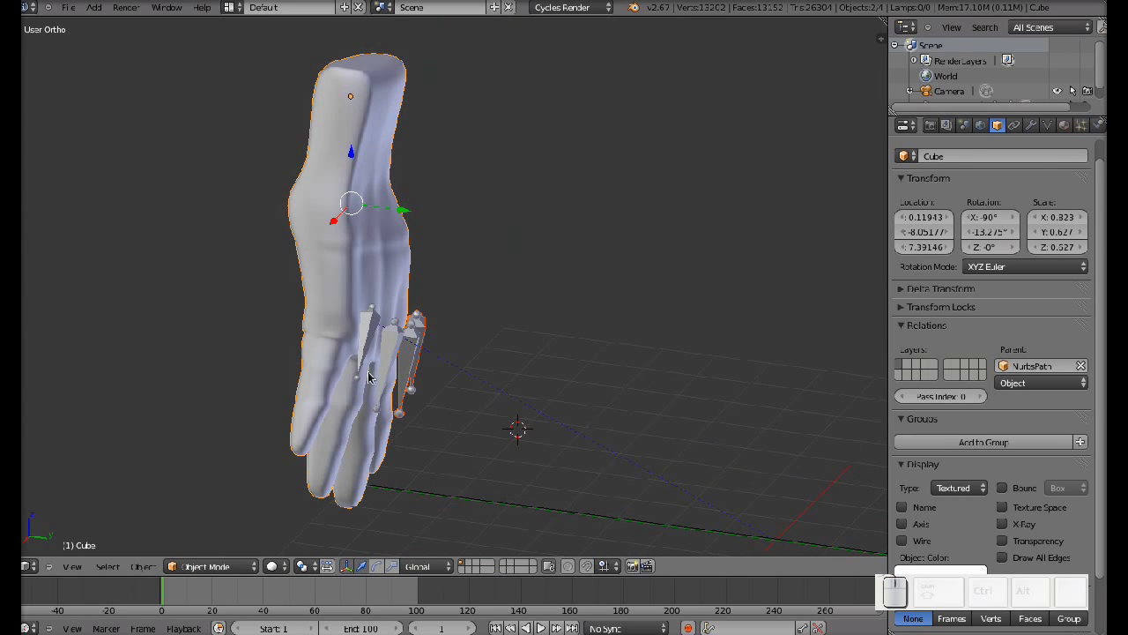
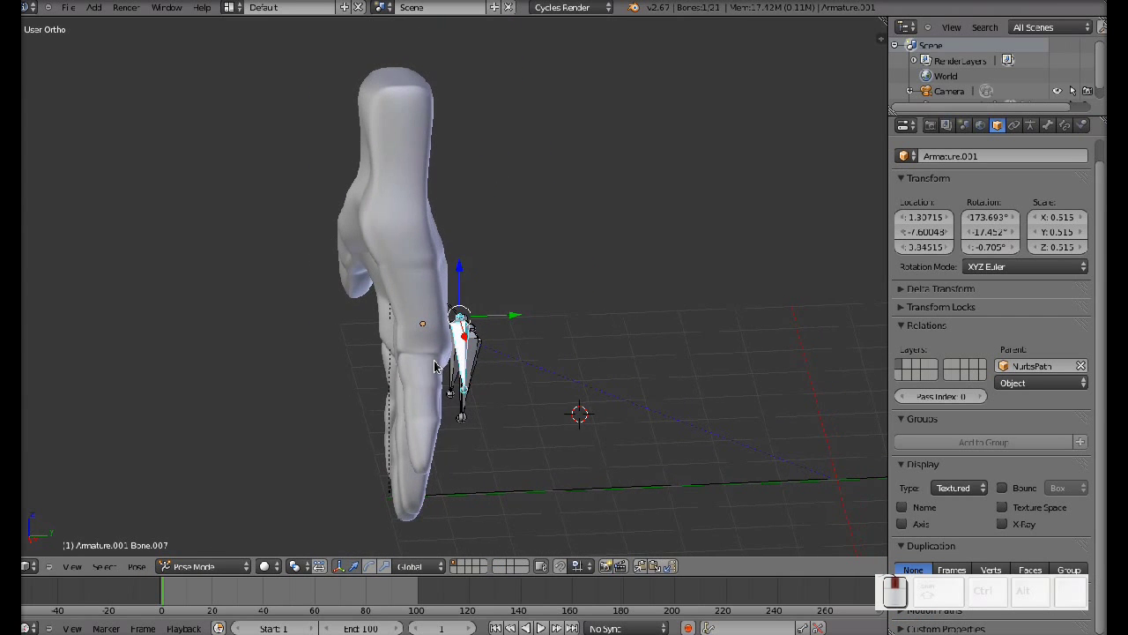
key(r)
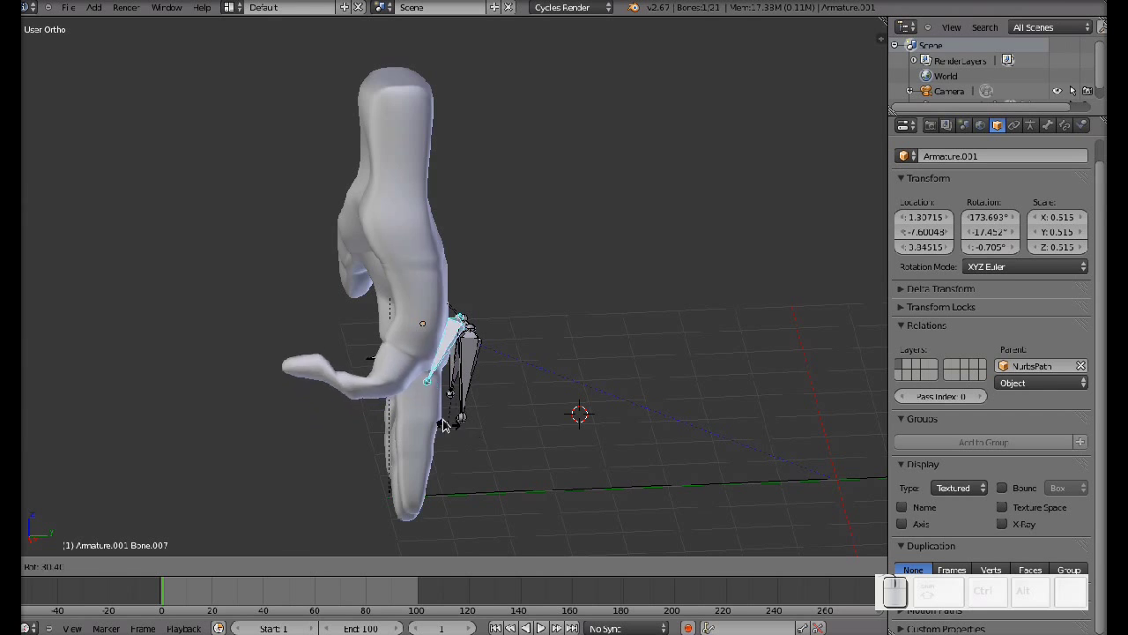
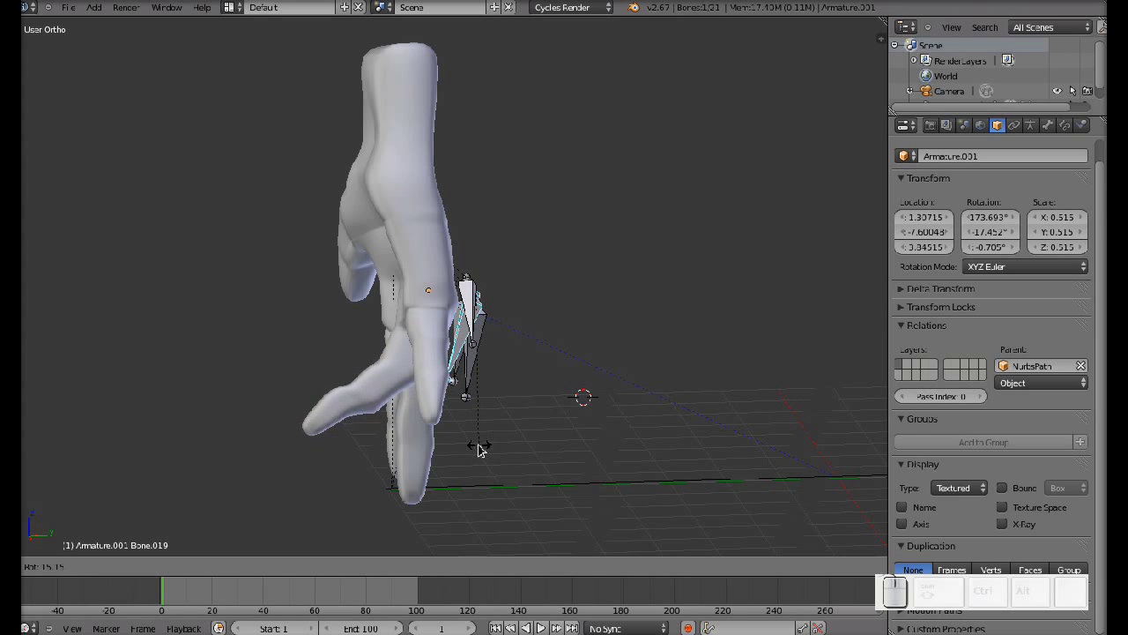
key(Escape)
drag(588, 381, 512, 389)
Enable X-Ray on the armature and orbit around the hand to inspect the bones
click(1009, 526)
drag(357, 414, 315, 395)
middle_click(317, 381)
scroll(up, 3)
middle_click(284, 333)
middle_click(580, 407)
Select finger bones in turn and test-rotate one from the palm side
right_click(473, 337)
right_click(457, 355)
right_click(488, 309)
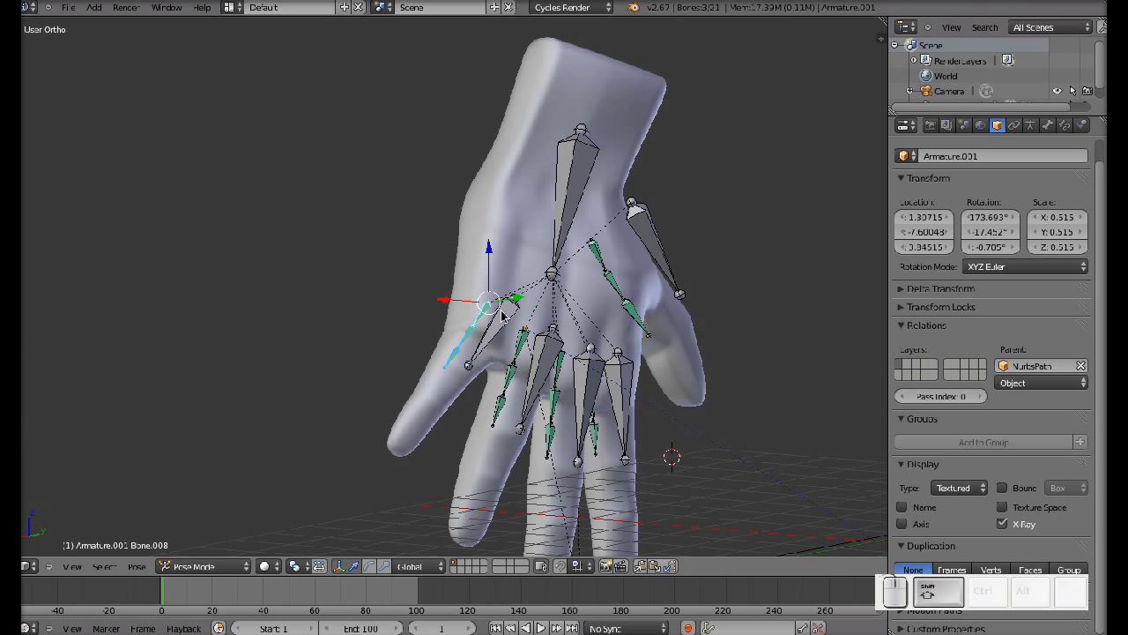
drag(562, 357, 502, 373)
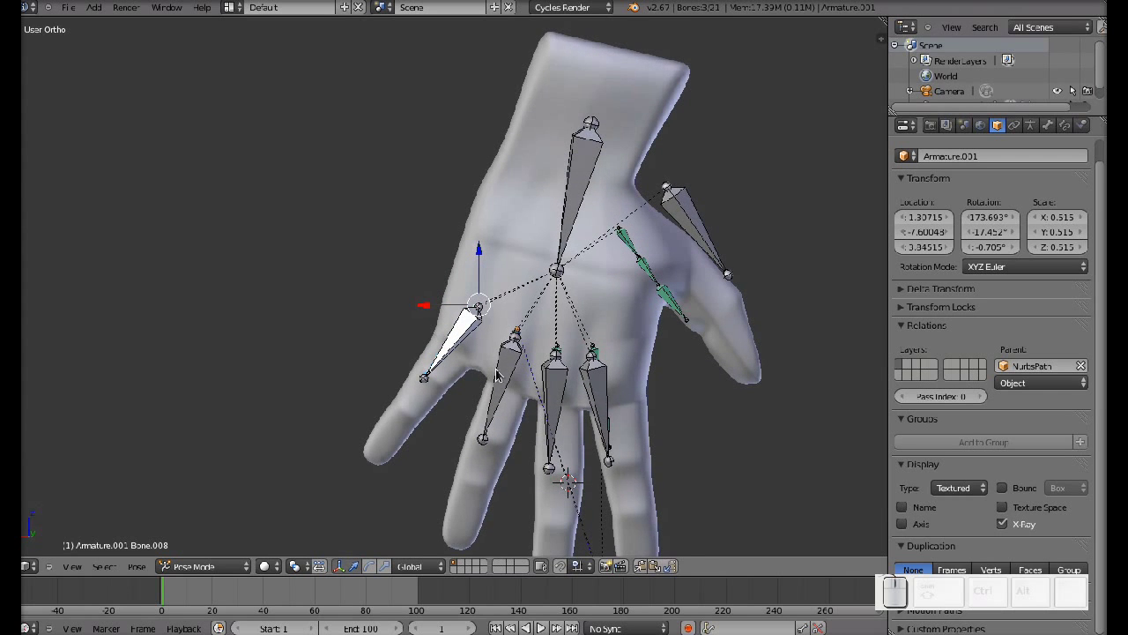
key(r)
key(Escape)
drag(461, 360, 462, 333)
Cancel the bone move and switch the armature into Edit Mode for its bones
key(g)
key(Escape)
click(220, 573)
click(220, 557)
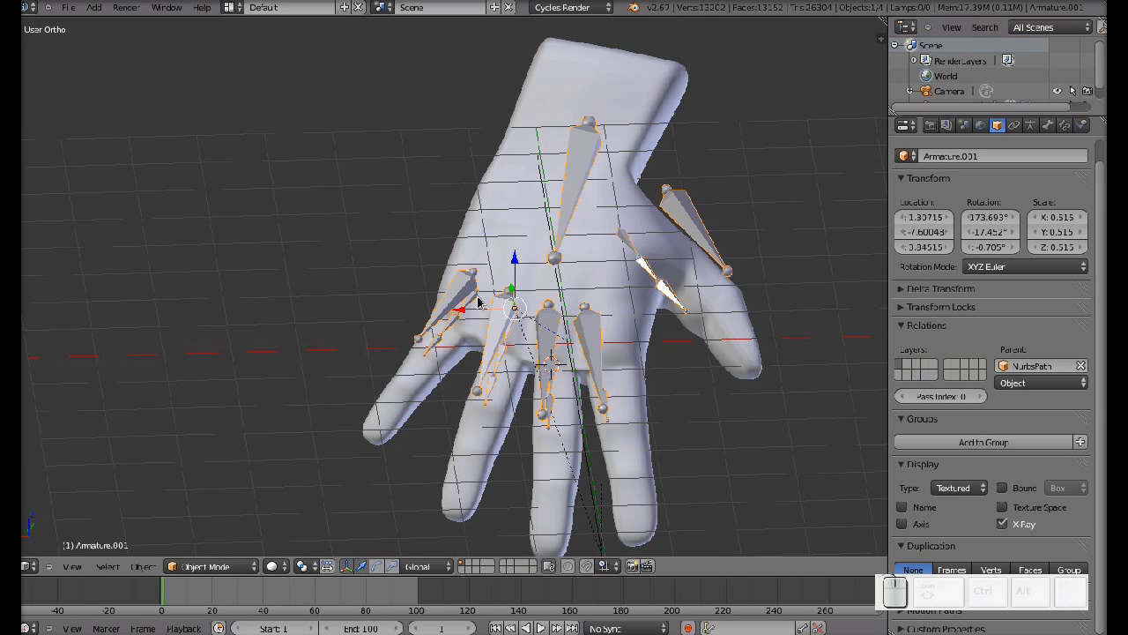
drag(465, 328, 475, 370)
key(s)
key(Escape)
Select the outer-finger bone and move it down along the outermost left finger
drag(405, 433, 260, 539)
click(238, 571)
click(221, 538)
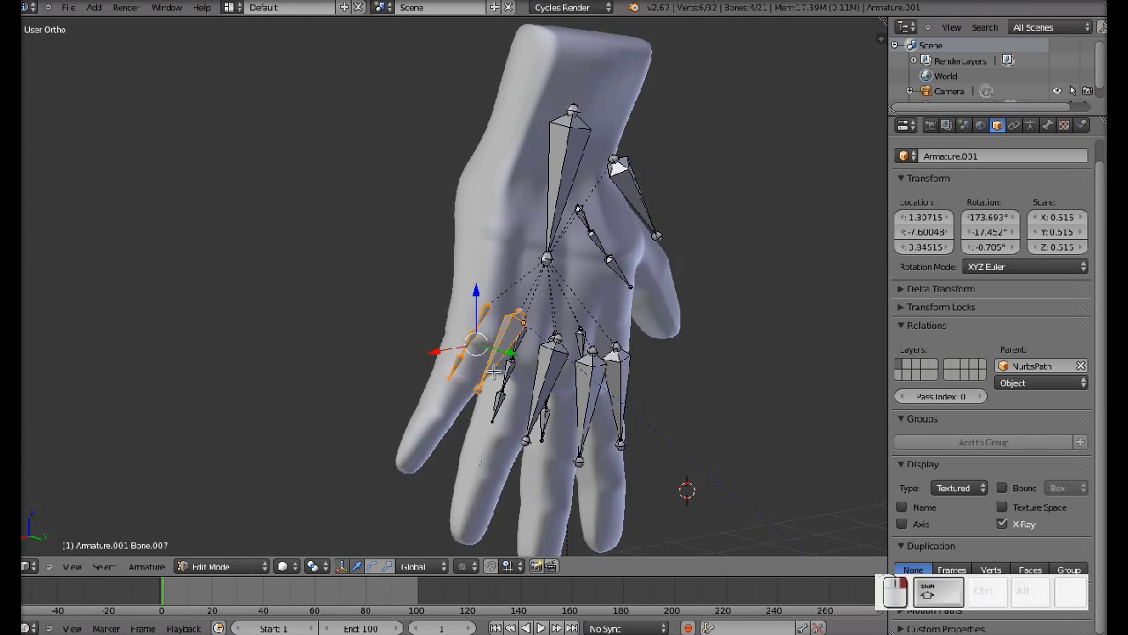
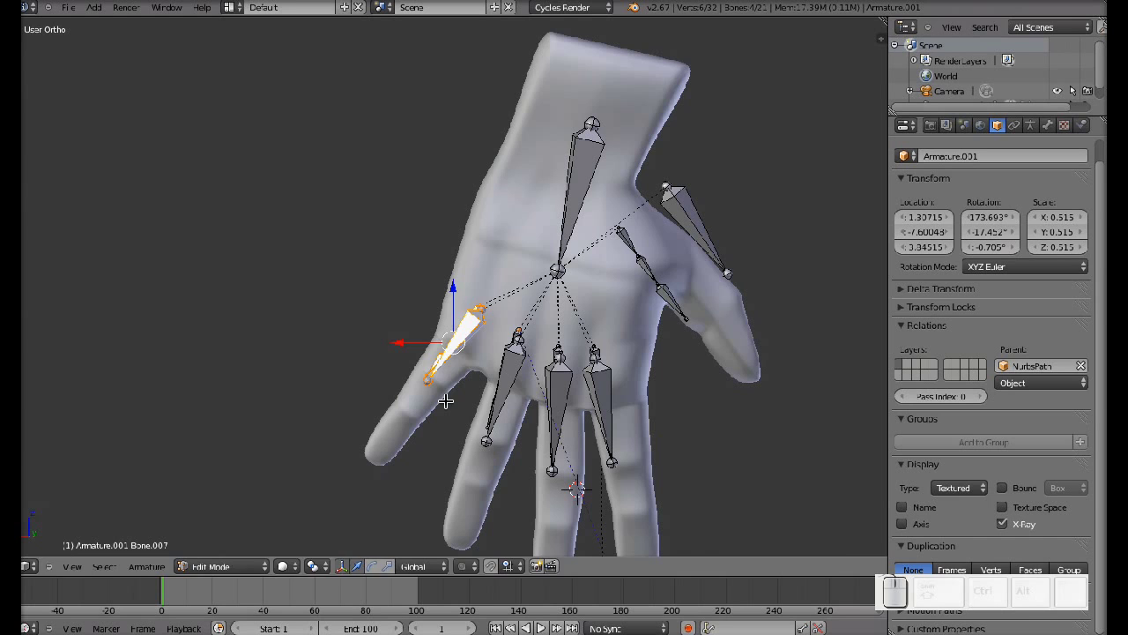
key(g)
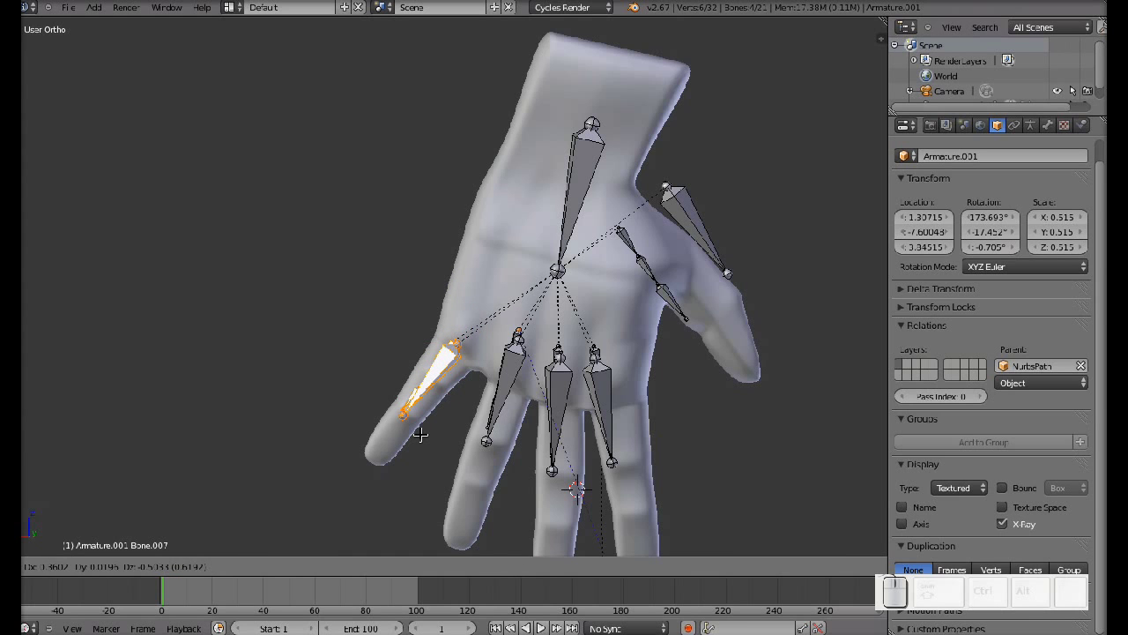
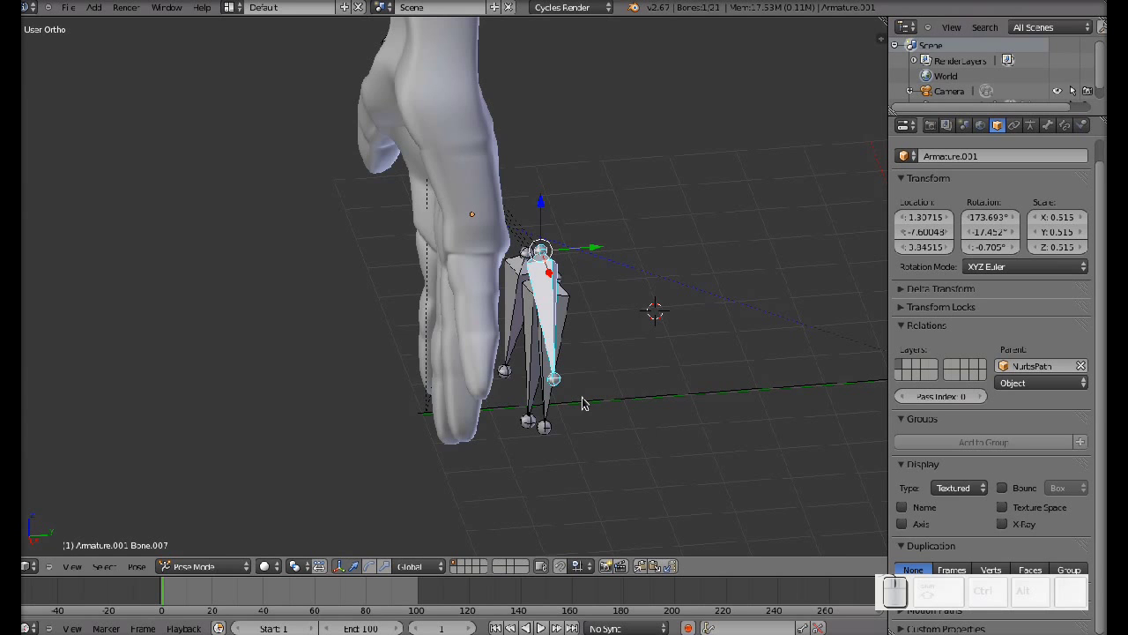
Rotate the first finger bone into a bent stride position at frame 1
drag(583, 396, 572, 387)
key(r)
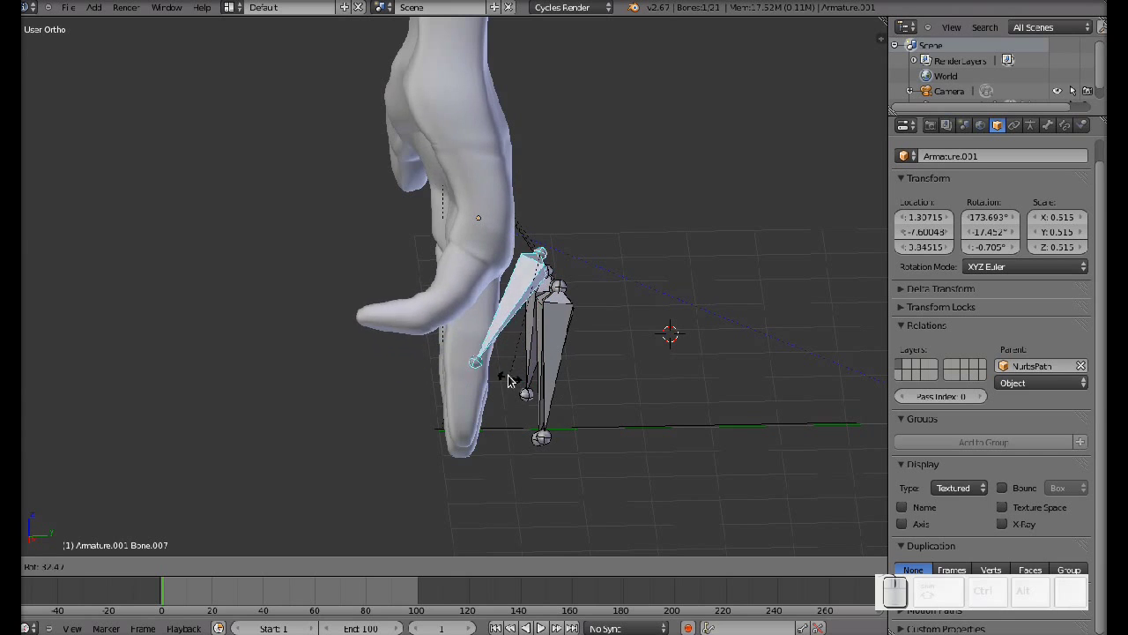
click(511, 367)
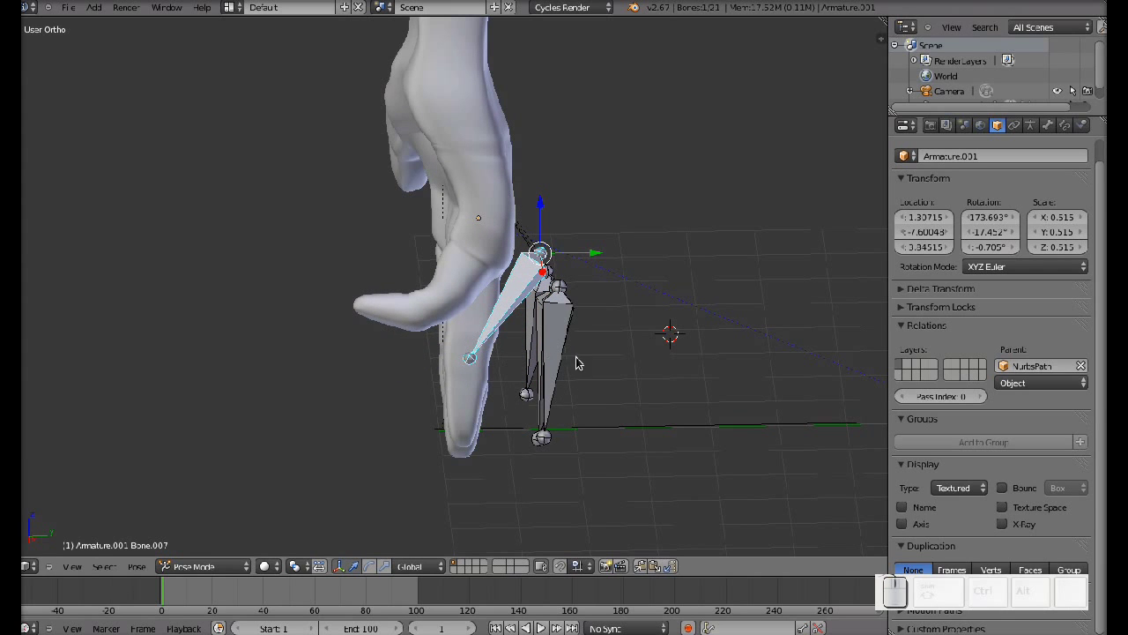
Select and rotate the second finger bone to complete the walking stride pose
right_click(559, 357)
right_click(560, 357)
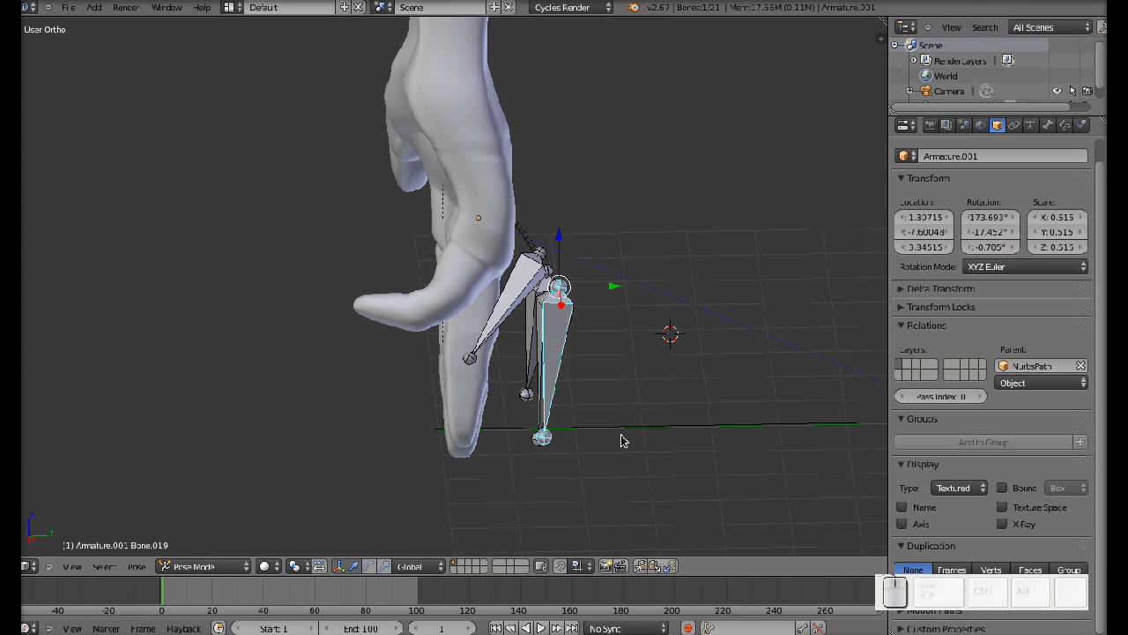
middle_click(589, 369)
key(r)
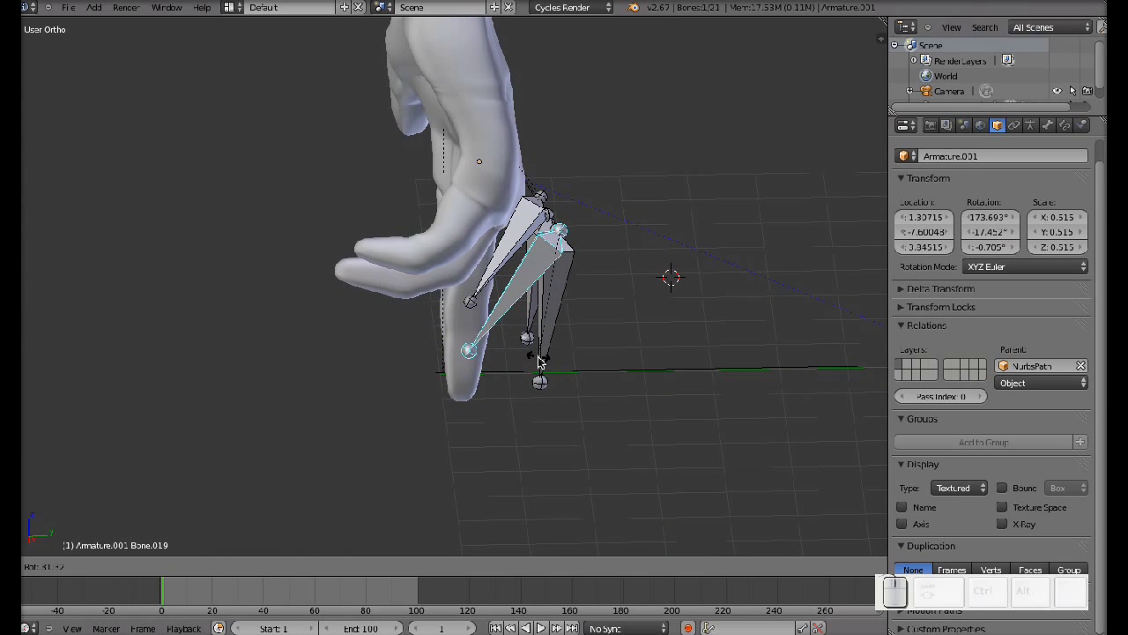
click(545, 361)
drag(658, 309, 629, 296)
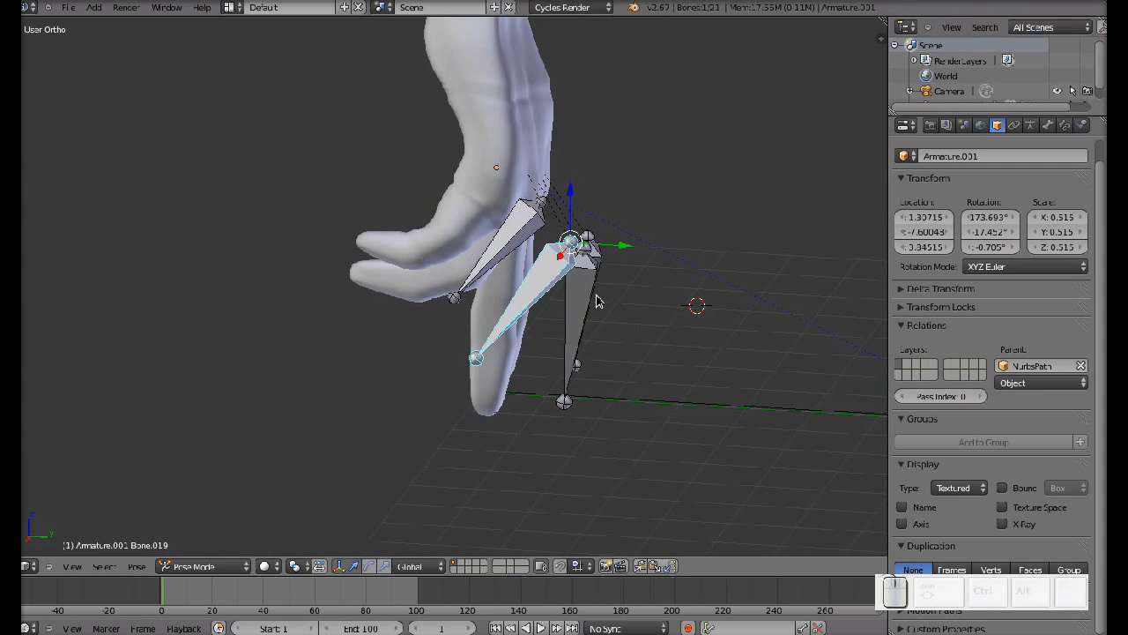
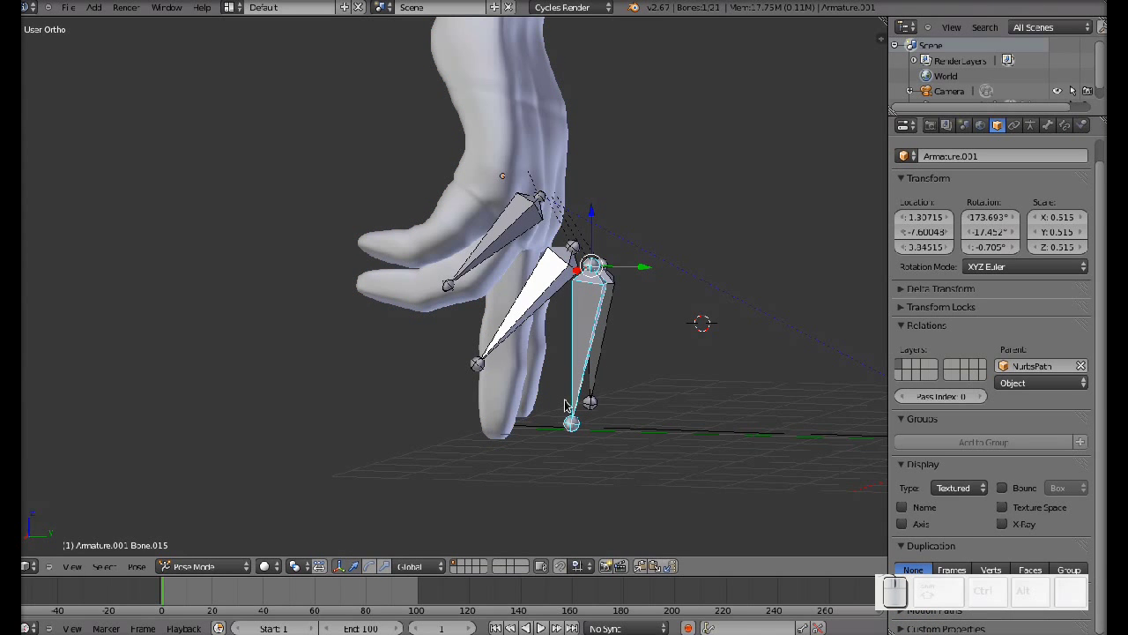
drag(524, 405, 580, 364)
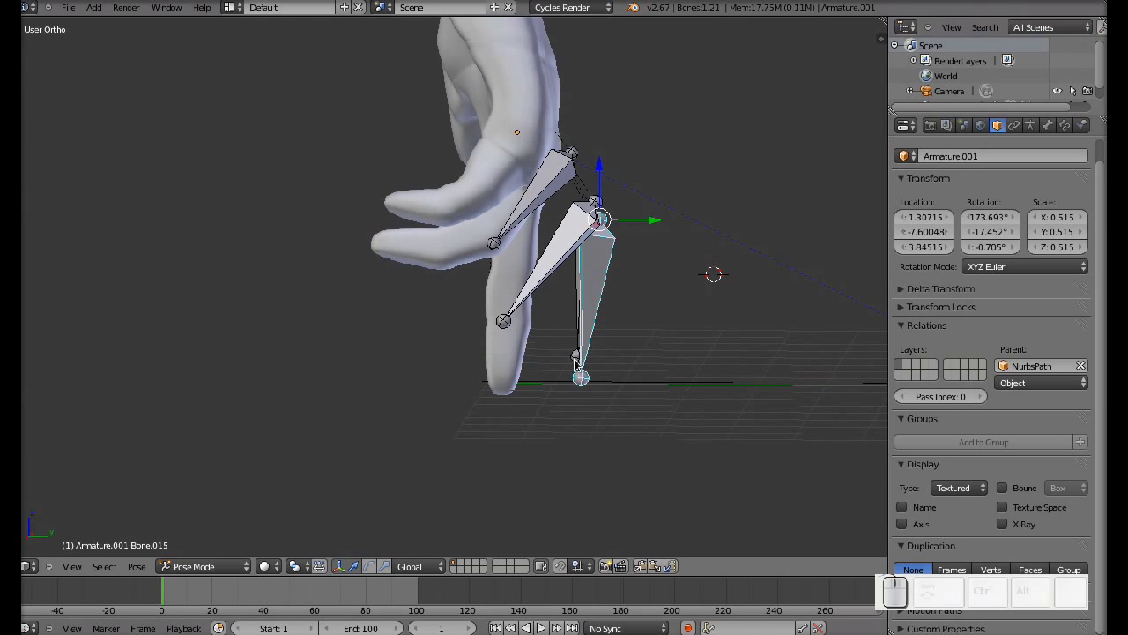
key(r)
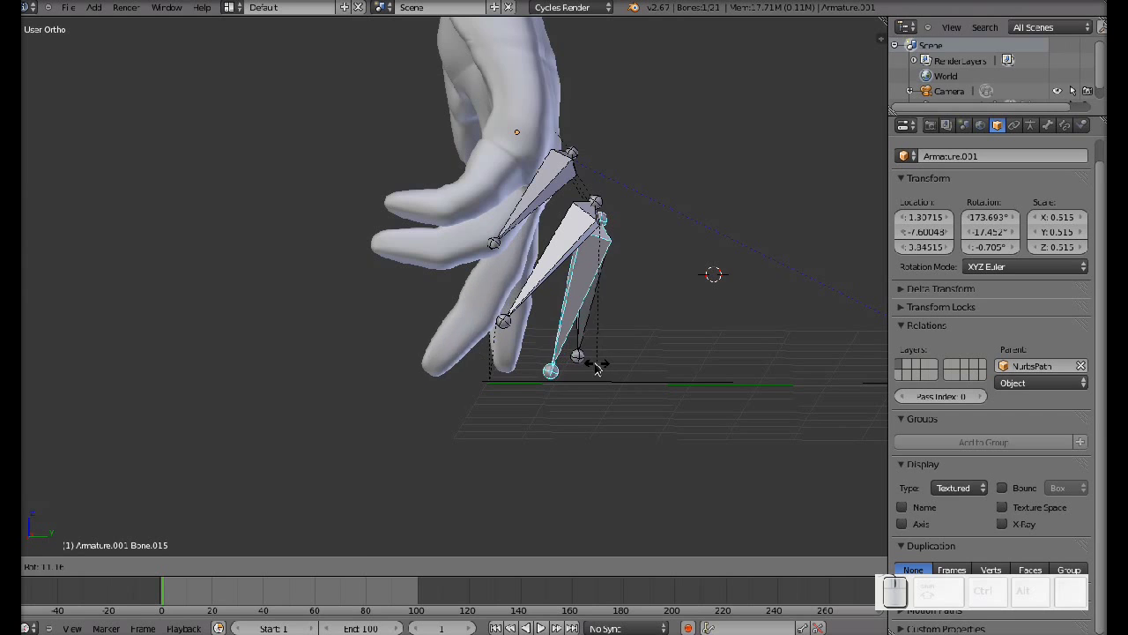
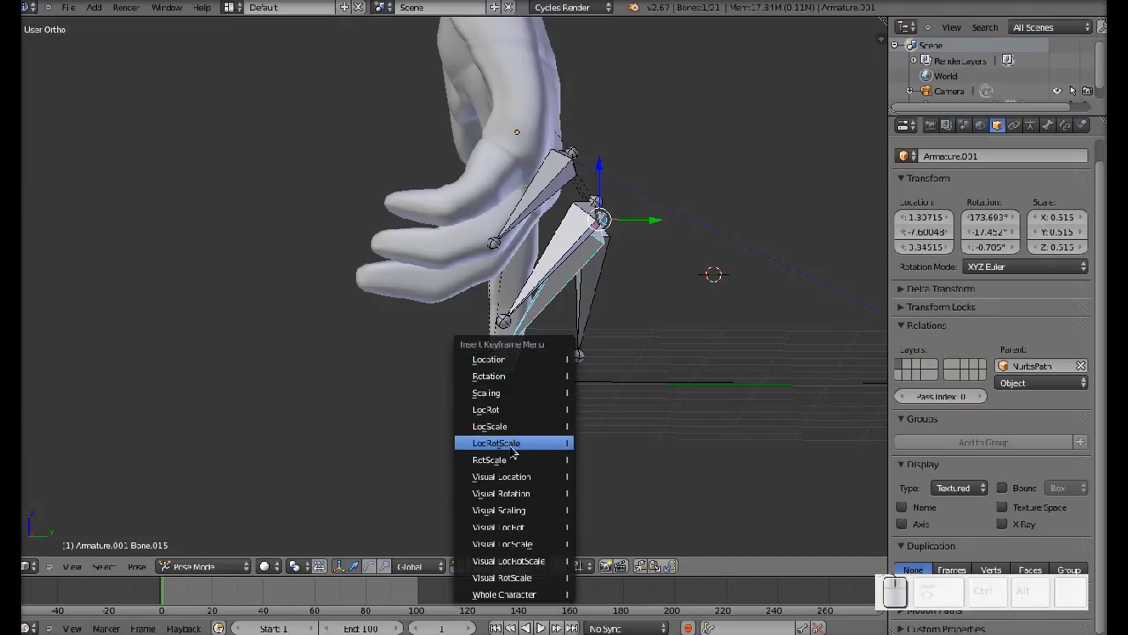
Insert a LocRotScale keyframe for the first finger bone at frame 1
click(516, 450)
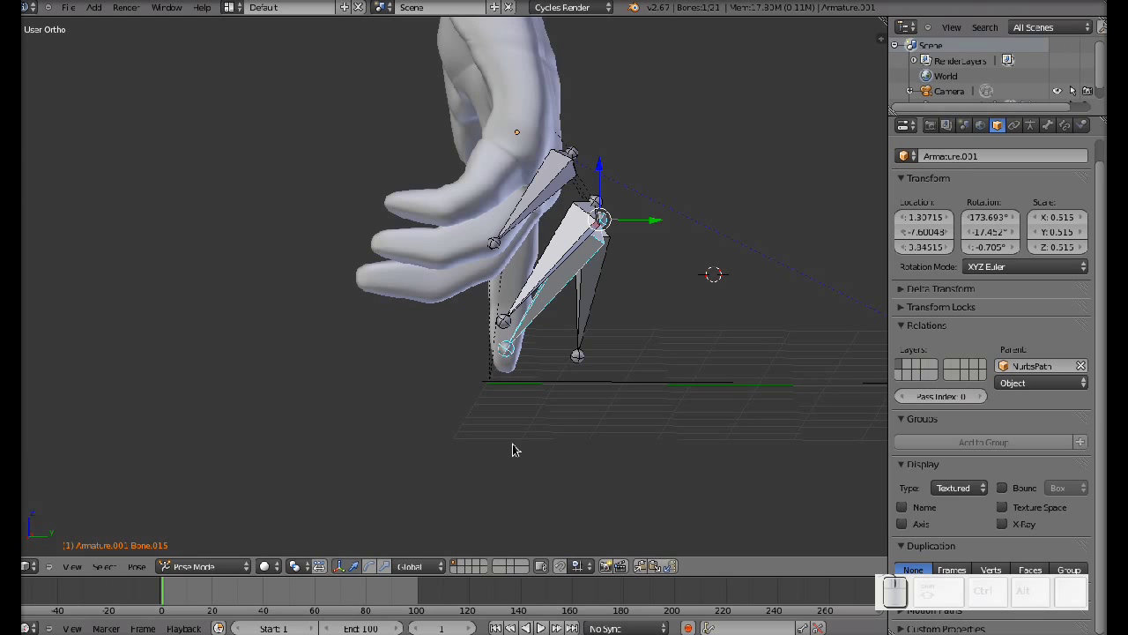
drag(634, 348, 570, 339)
drag(586, 339, 625, 314)
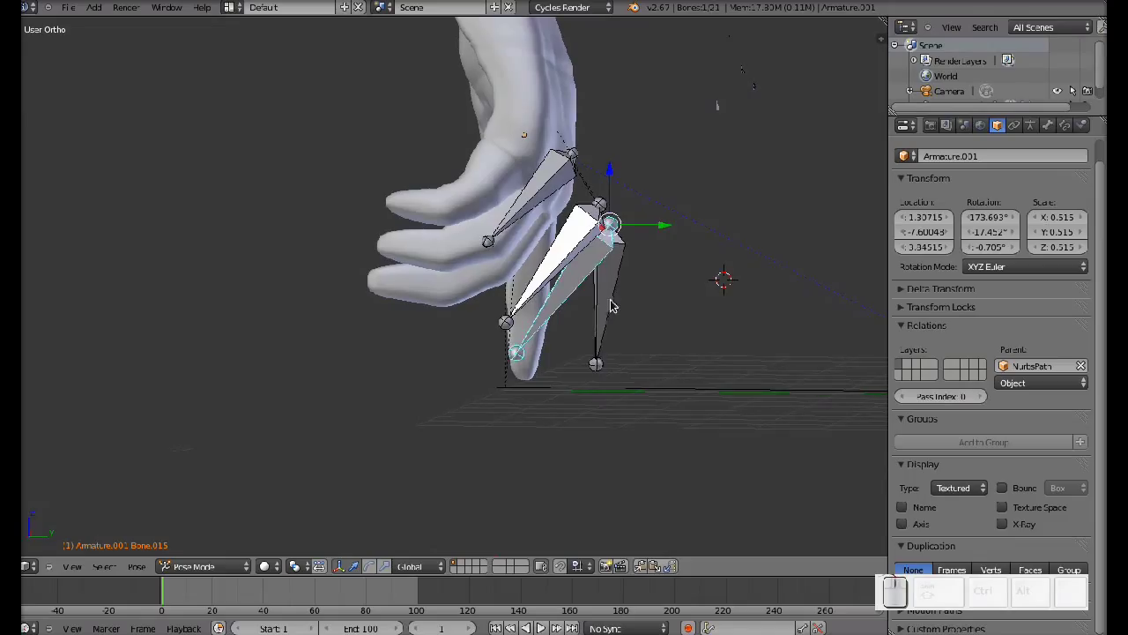
Keyframe the other finger bone with LocRotScale and move the timeline to frame 10
right_click(617, 302)
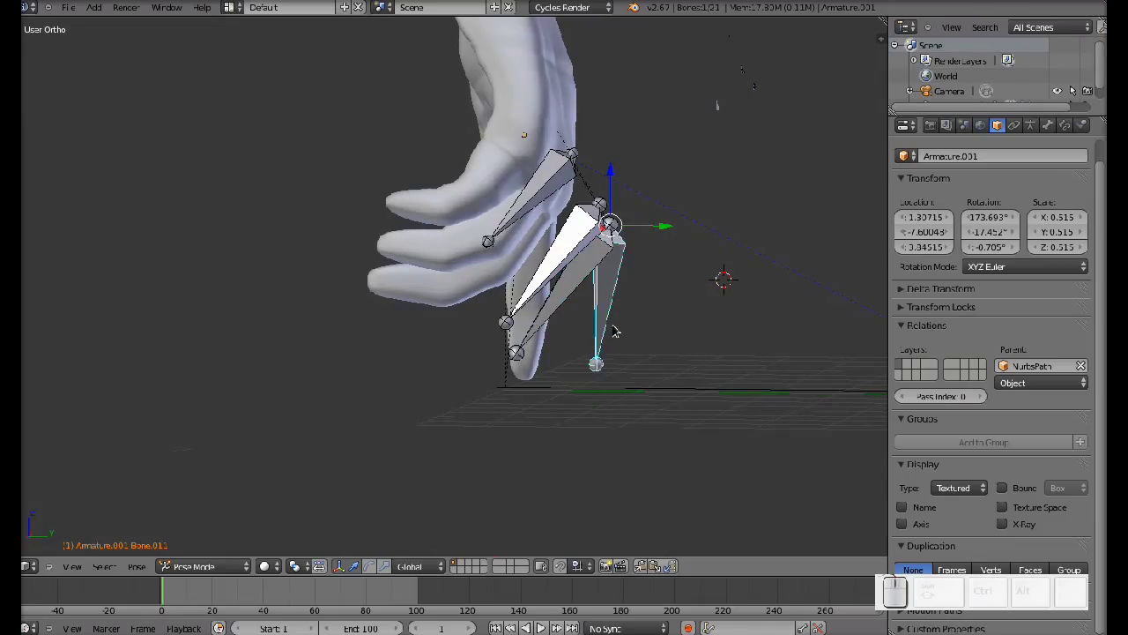
key(i)
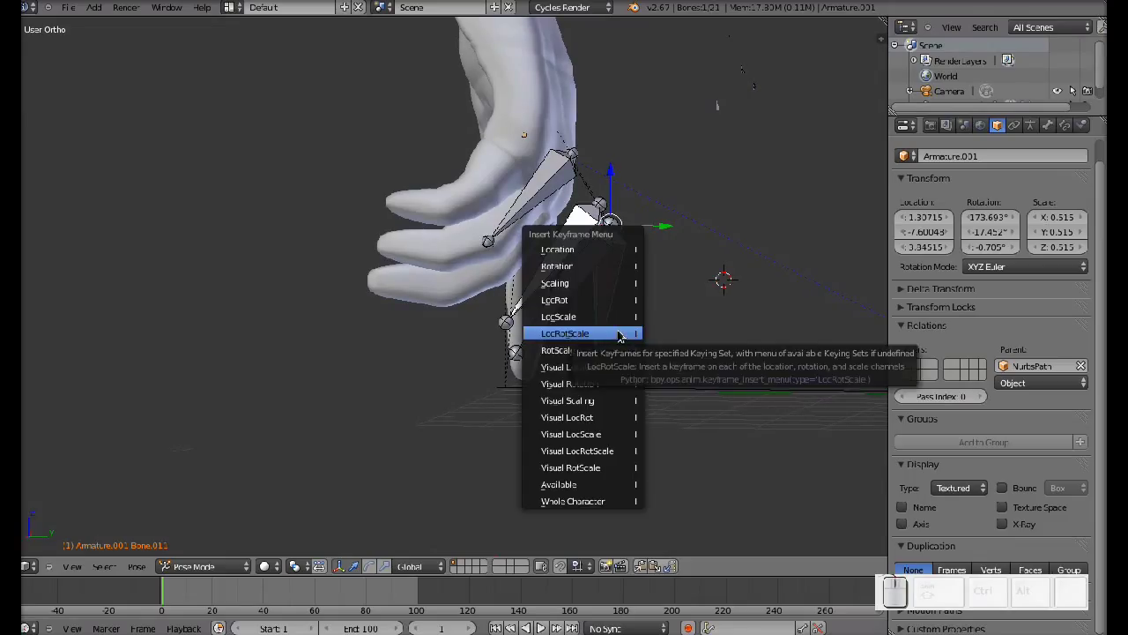
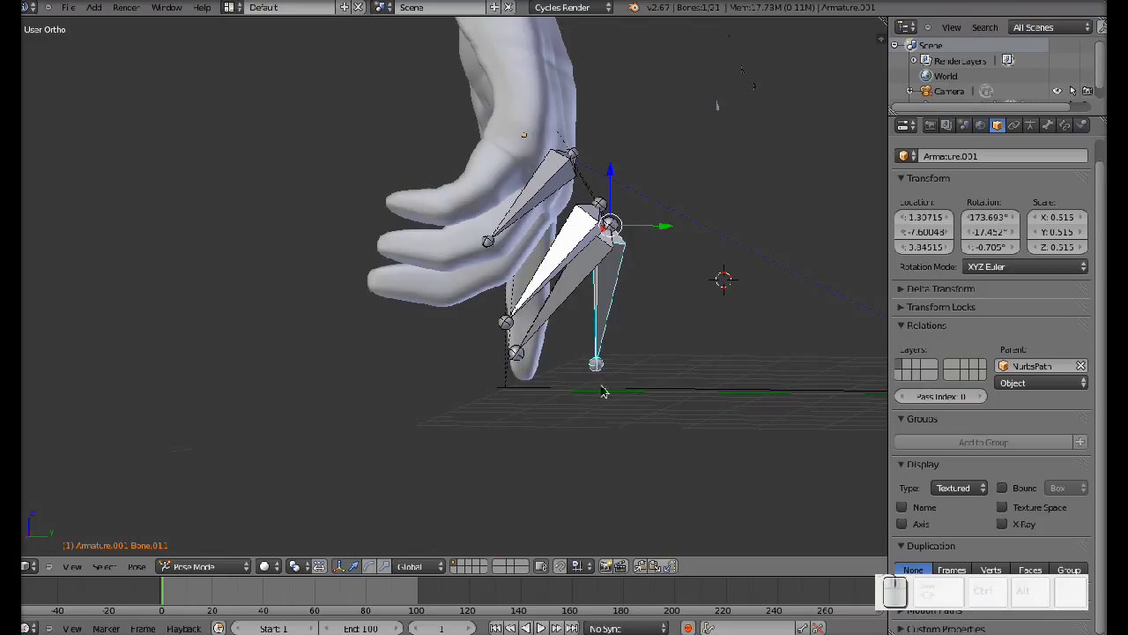
drag(190, 602, 190, 604)
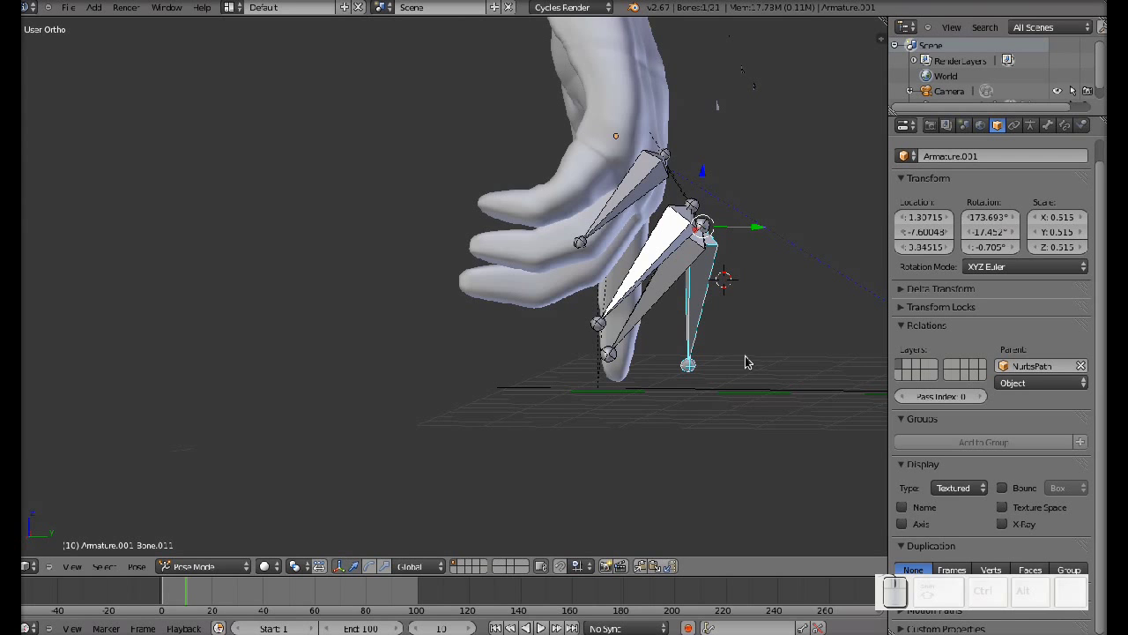
Rotate the first finger bone into the opposite stride and key LocRotScale at frame 10
drag(641, 378, 654, 379)
key(r)
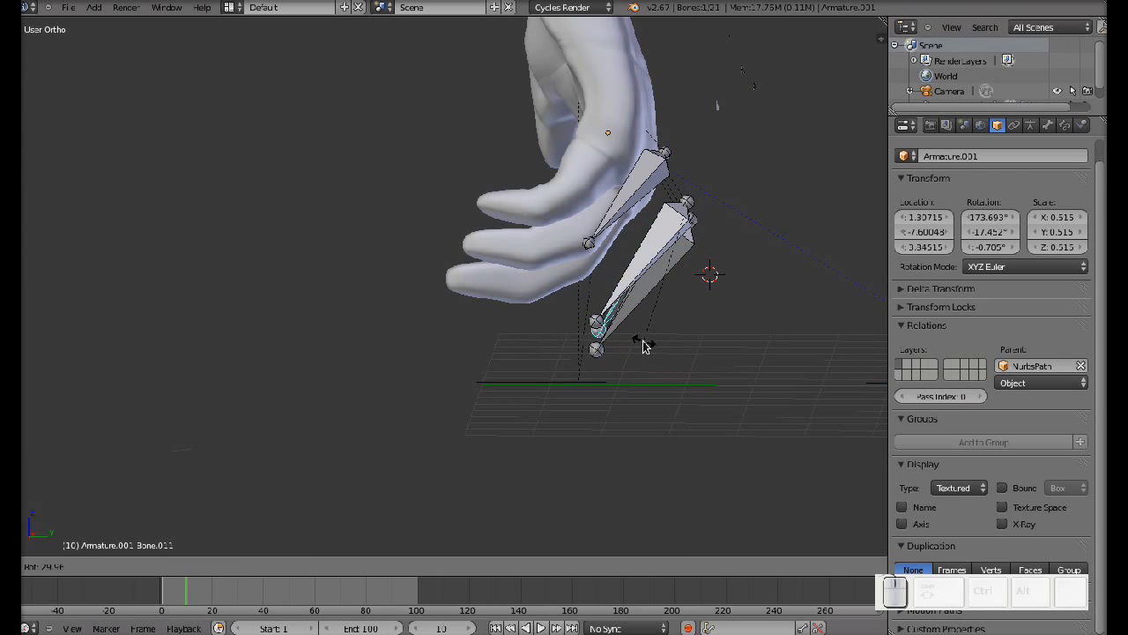
click(649, 344)
key(i)
click(704, 351)
Select the other finger bone, rotate it straight down and key LocRotScale at frame 10
drag(705, 297, 676, 303)
right_click(676, 302)
drag(594, 384, 633, 342)
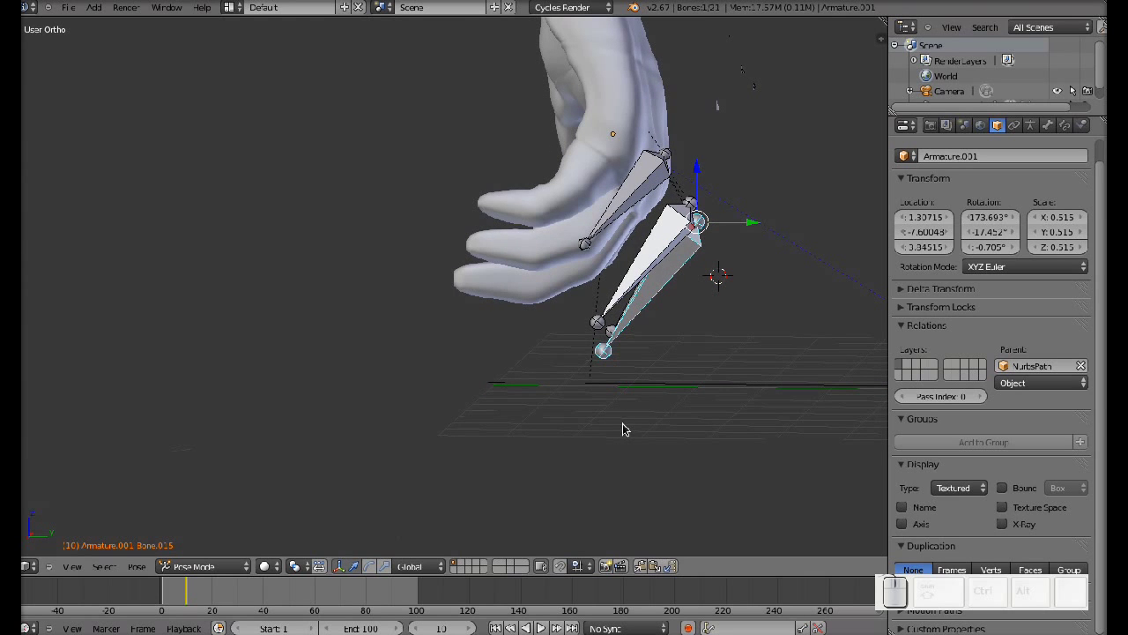
drag(633, 426, 637, 425)
key(r)
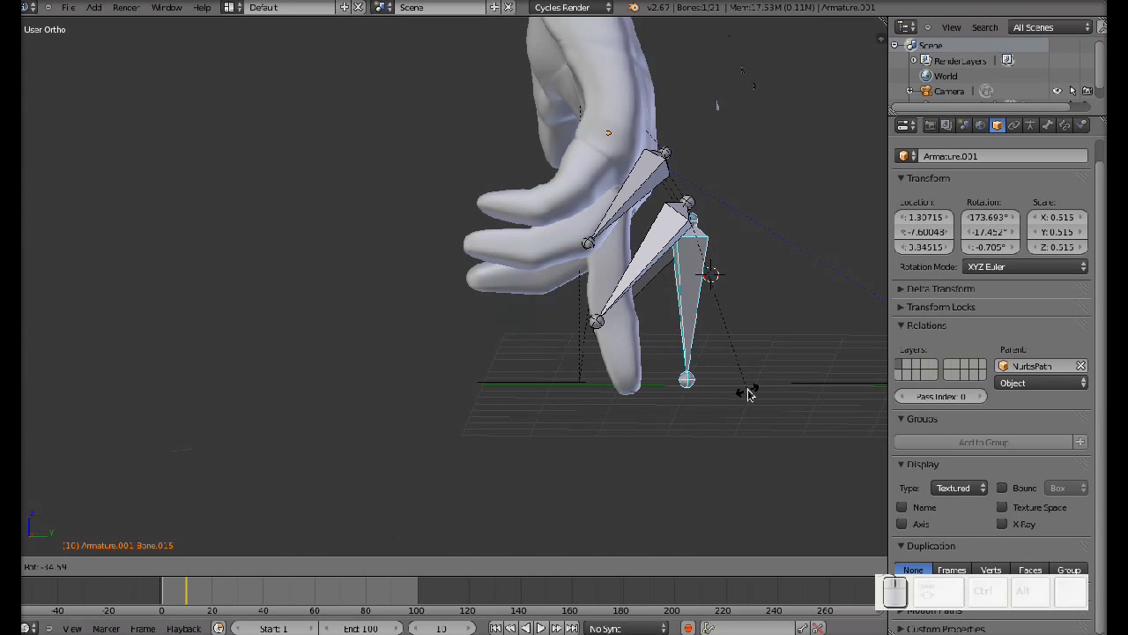
click(752, 394)
key(i)
click(751, 392)
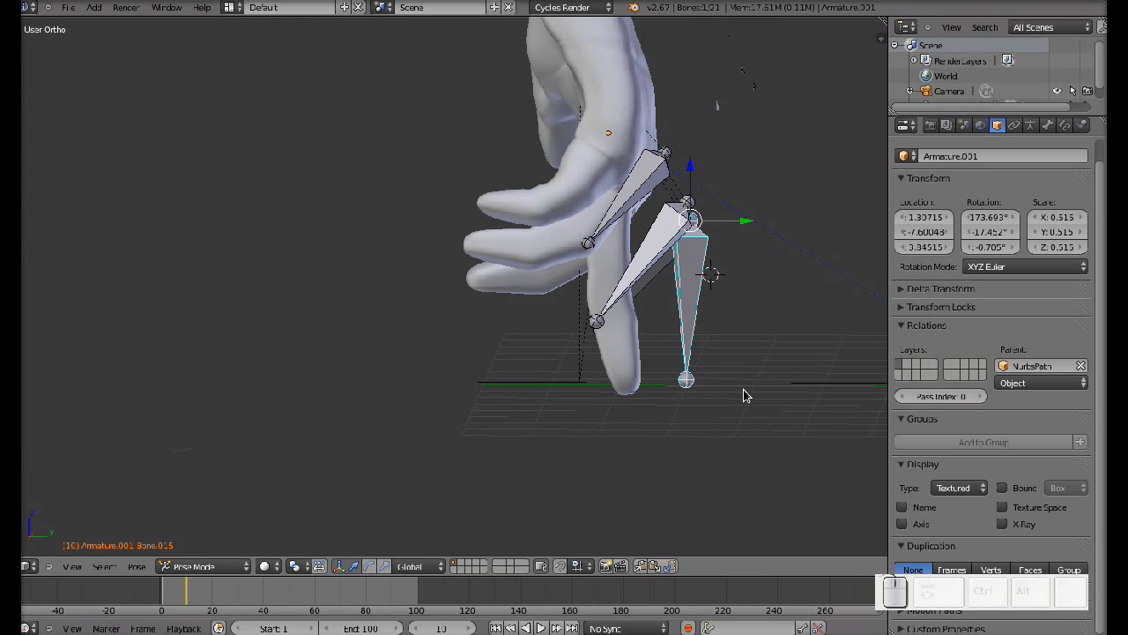
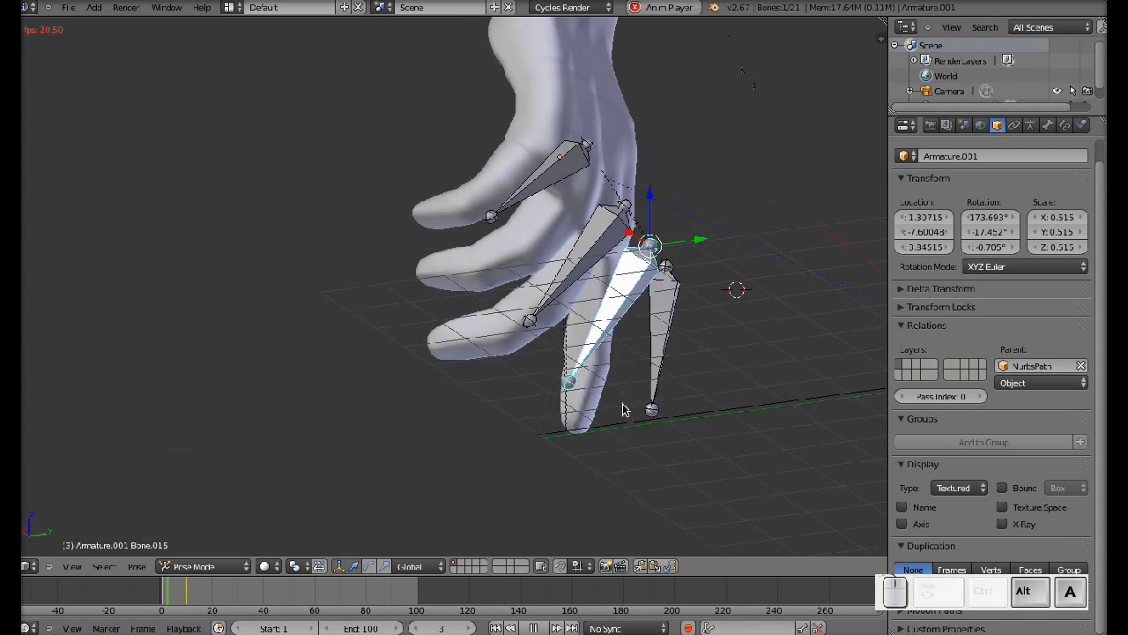
Stop playback, check the pose at frame 10, then set the current frame to 20
key(Escape)
middle_click(564, 362)
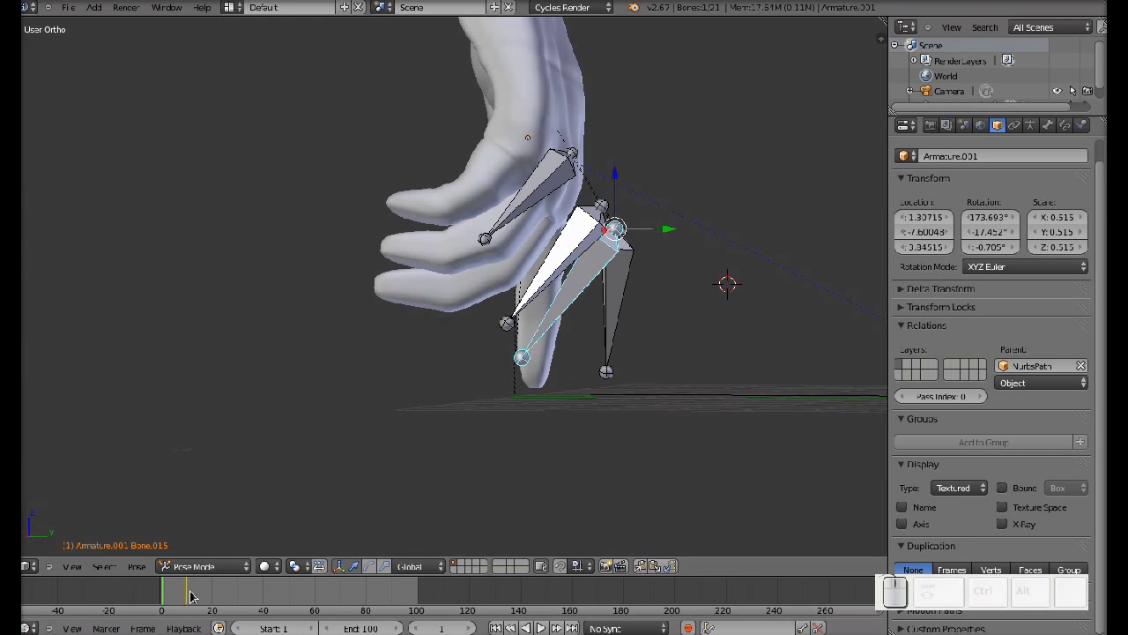
click(193, 599)
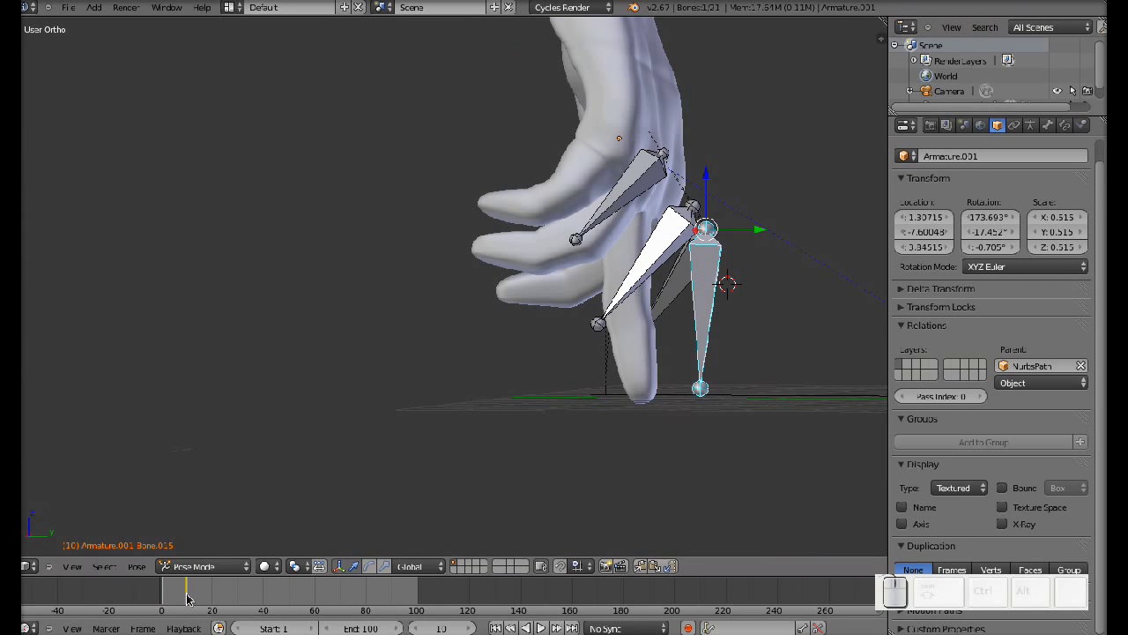
drag(450, 464, 470, 467)
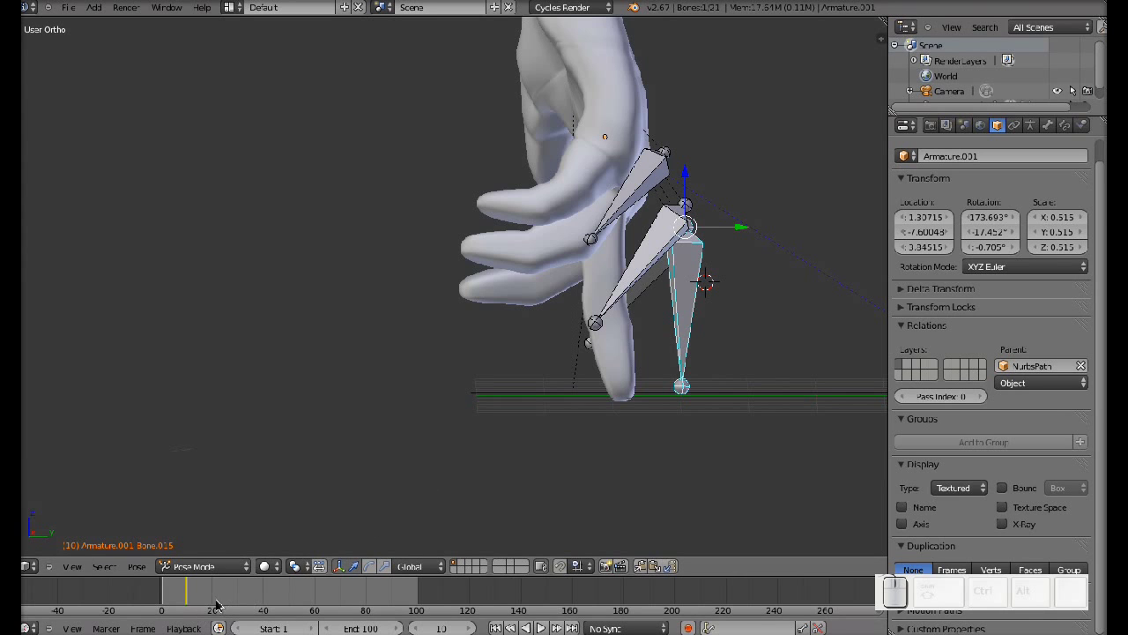
drag(216, 600, 217, 600)
middle_click(698, 366)
Rotate the first finger bone into a new stride and key LocRotScale at frame 20
drag(568, 357, 639, 331)
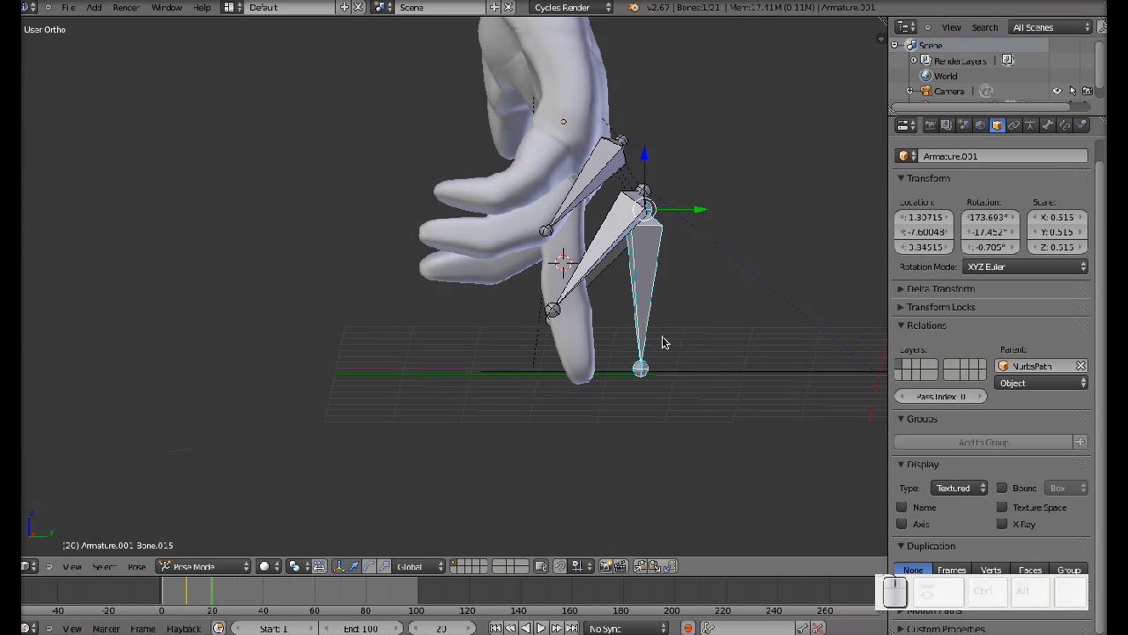
key(r)
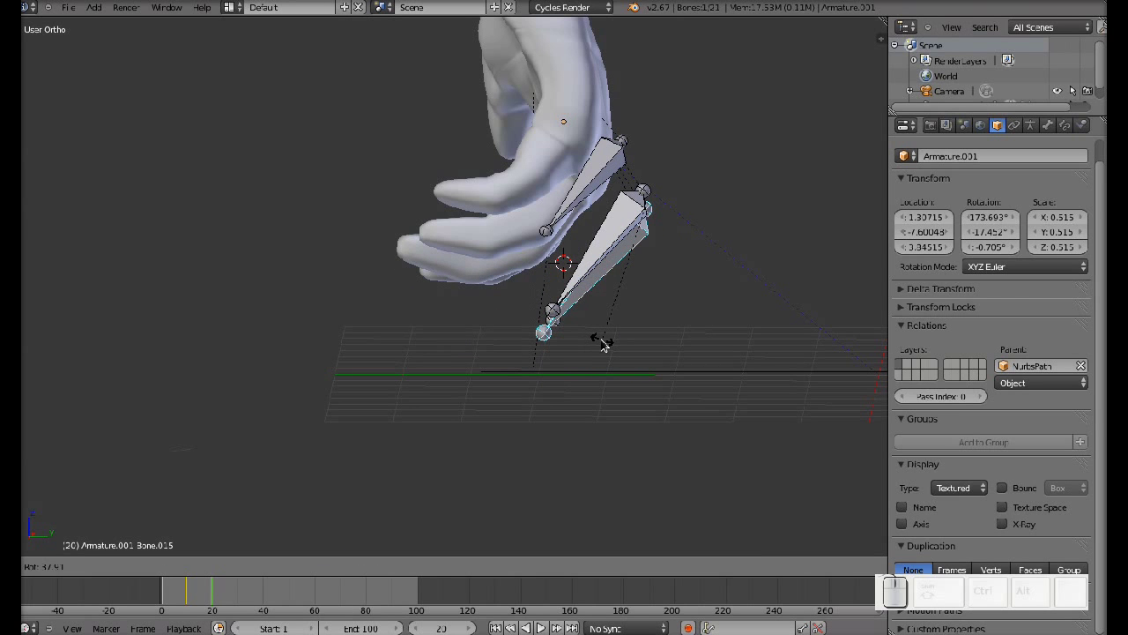
click(603, 342)
key(i)
click(605, 345)
Select and rotate the other finger bone, key it at frame 20, play and stop the animation
middle_click(725, 255)
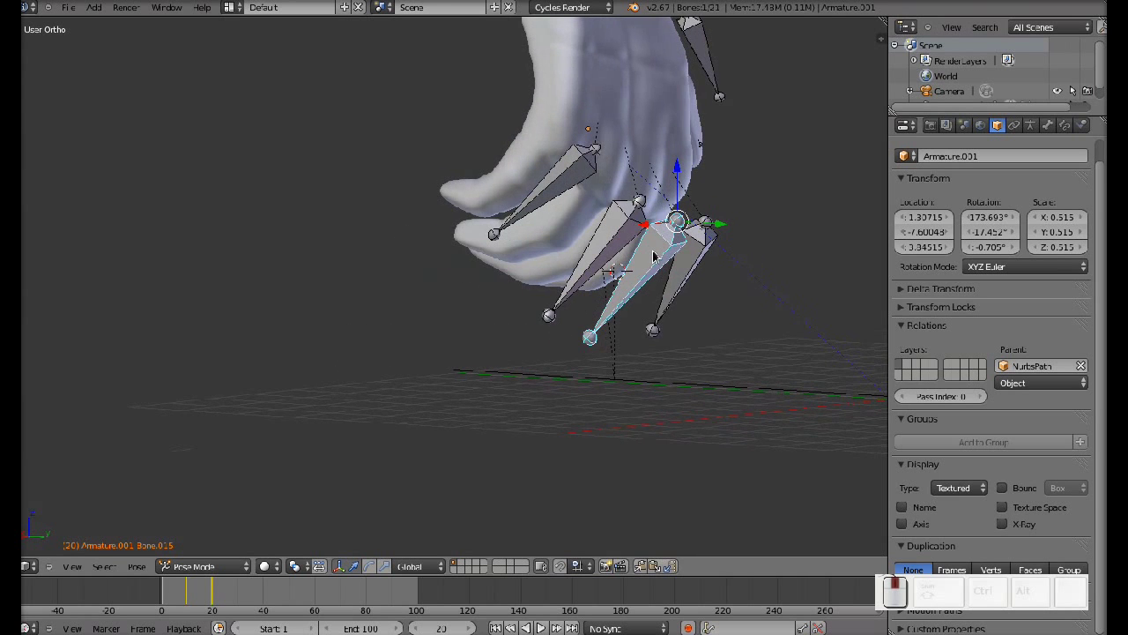
right_click(681, 283)
drag(533, 360, 593, 364)
key(r)
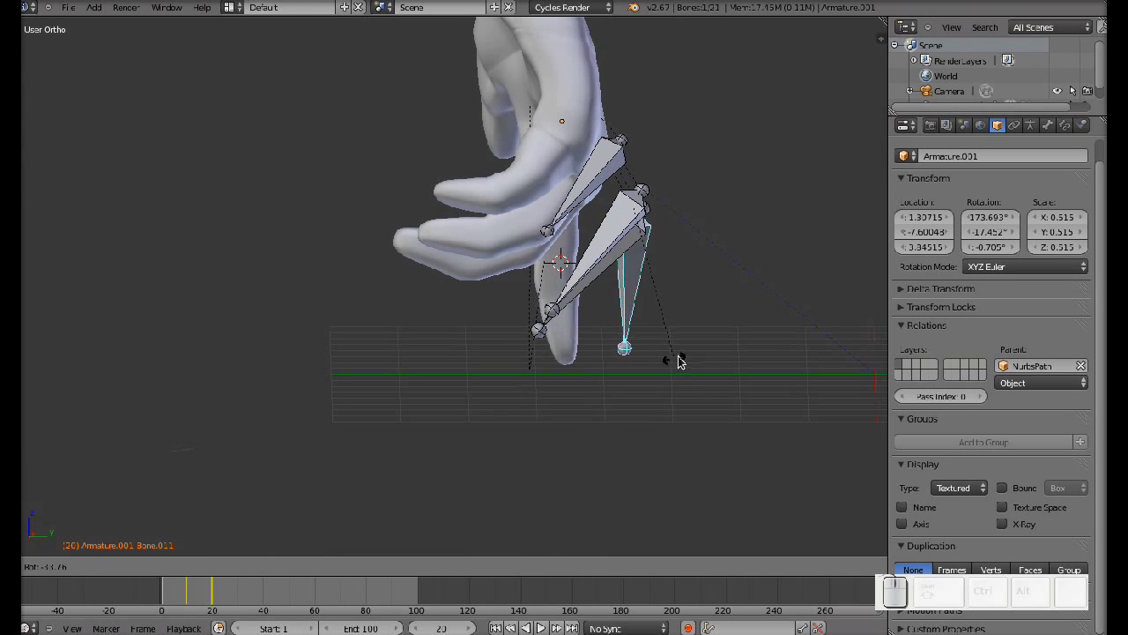
drag(688, 358, 764, 291)
drag(757, 286, 734, 303)
key(i)
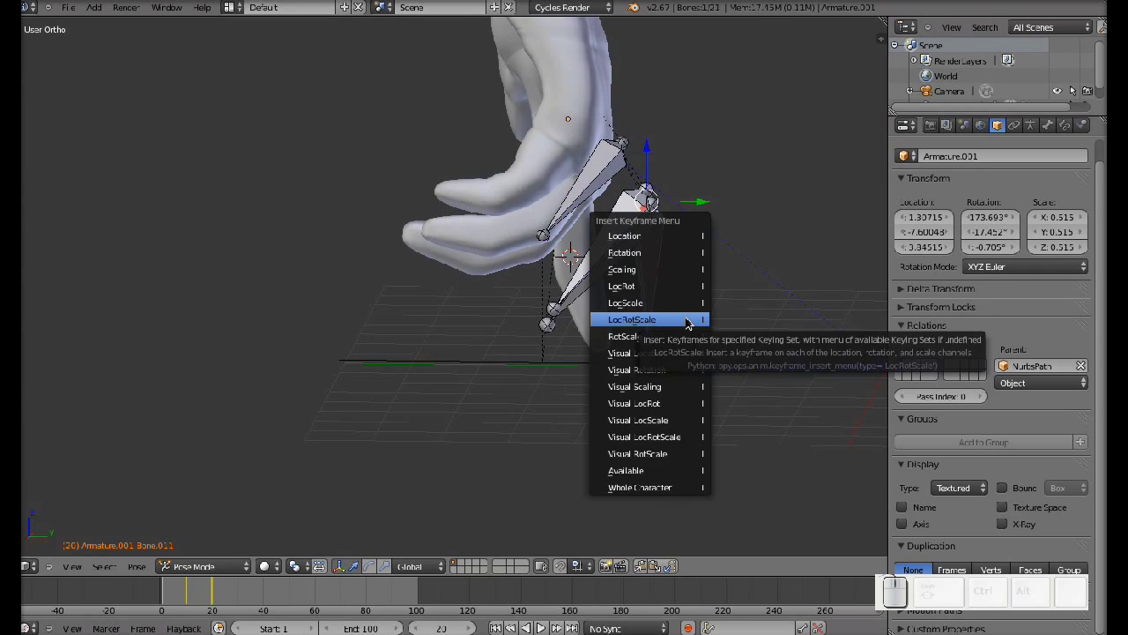
click(692, 321)
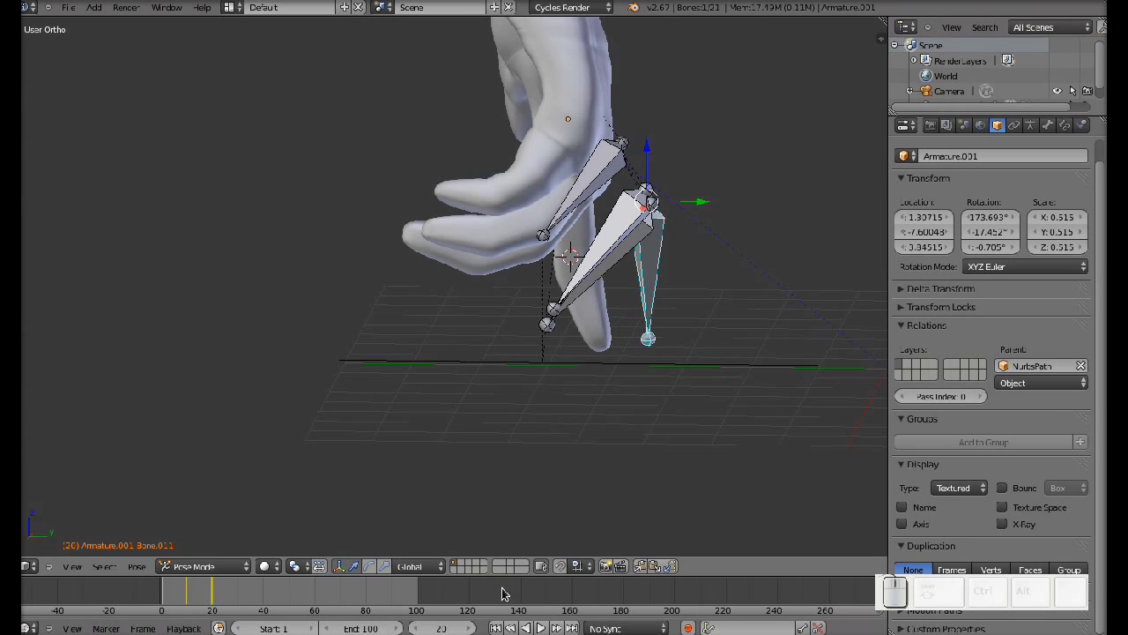
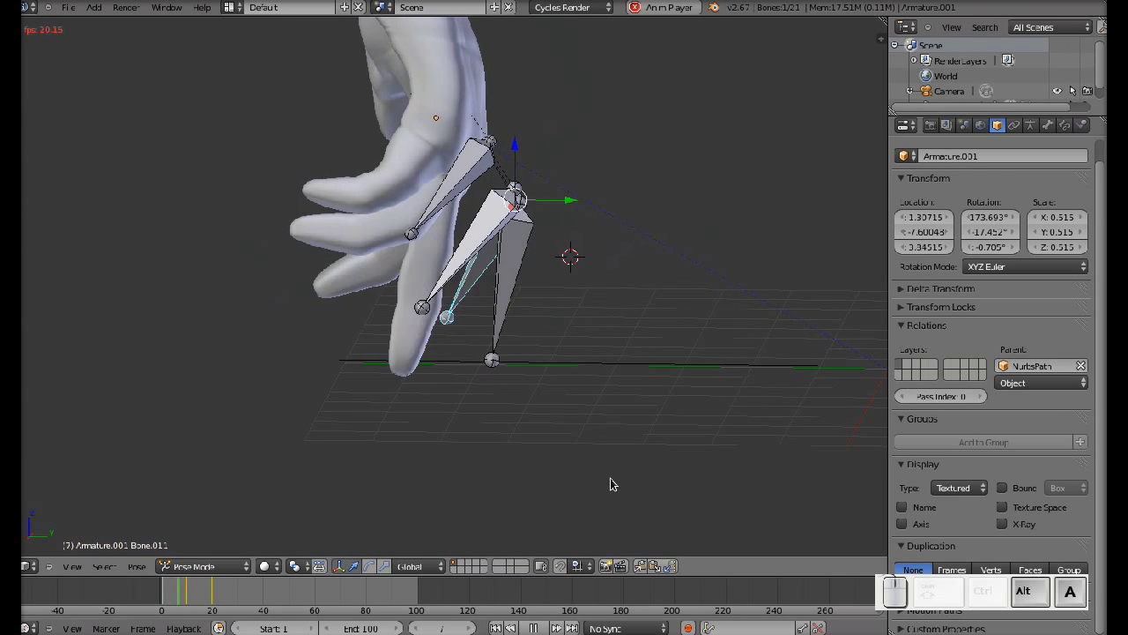
key(Escape)
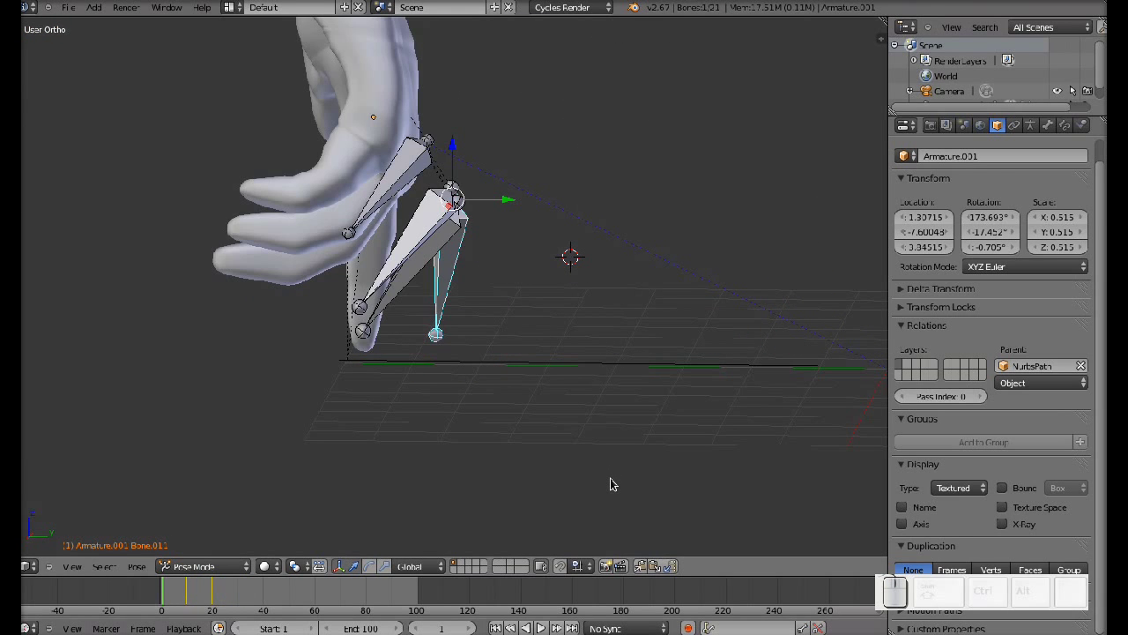
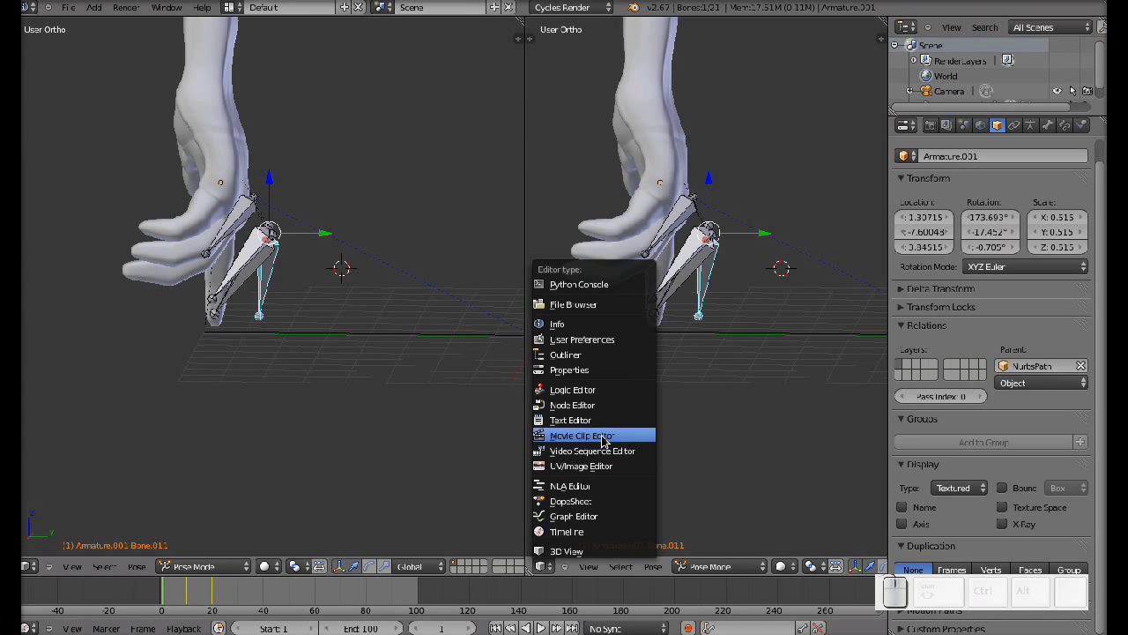
Change the right-hand area's editor type to show Bone.011's animation curves
click(622, 452)
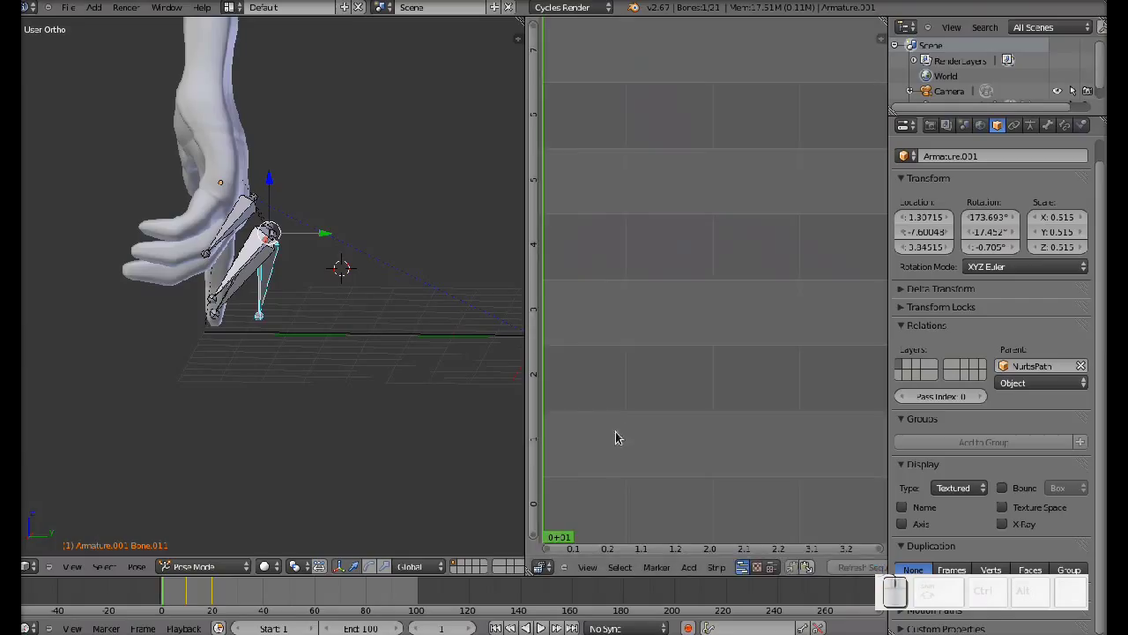
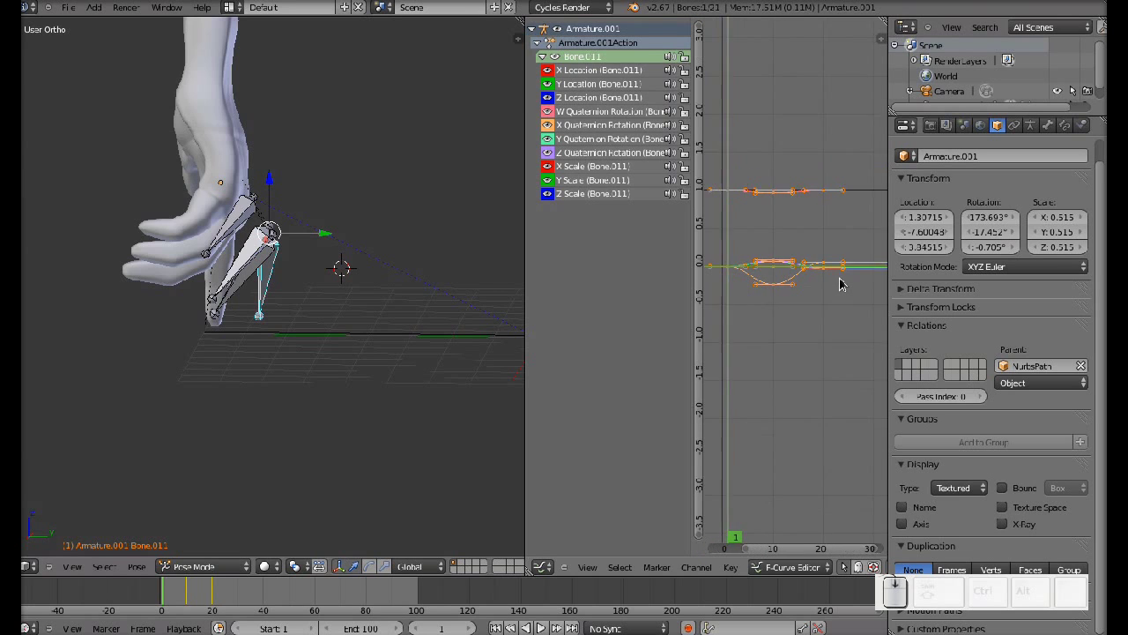
Zoom into the curve editor and box-select all of Bone.011's keyframes
scroll(up, 3)
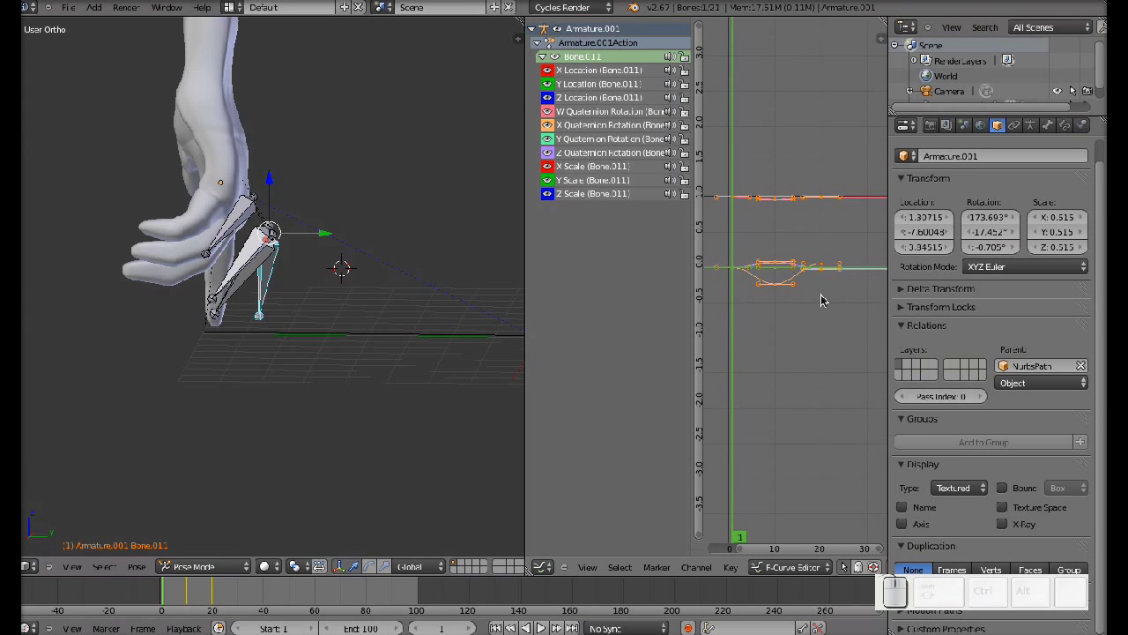
scroll(up, 3)
key(b)
scroll(up, 3)
drag(876, 351, 714, 126)
middle_click(844, 309)
Duplicate the selected keyframes with Shift+D and move the copies later in time
key(shift+d)
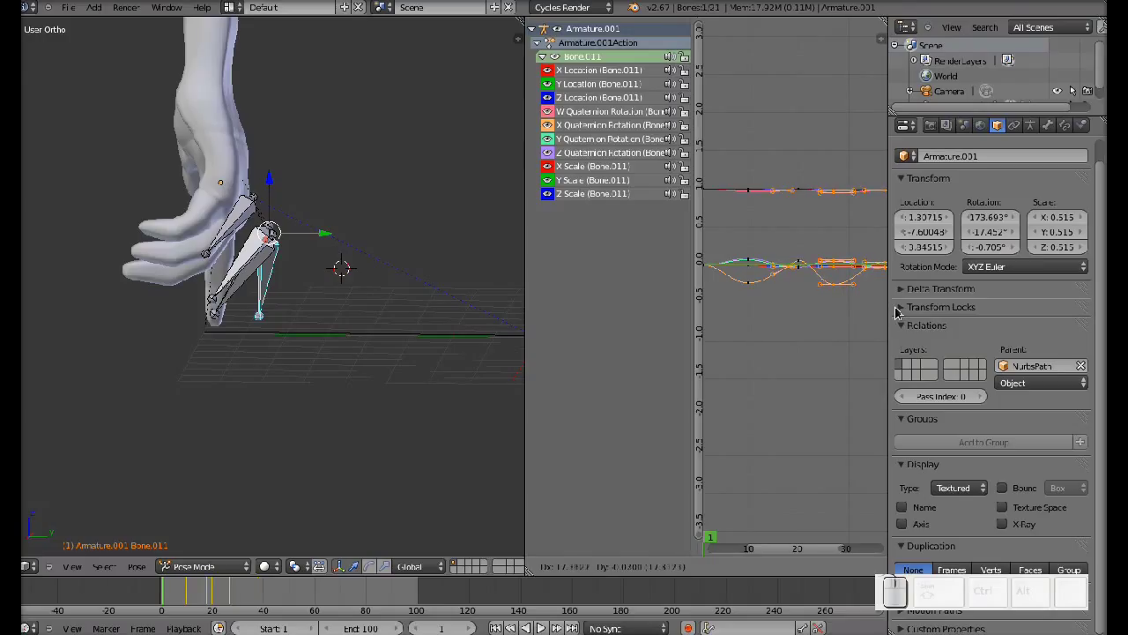
click(900, 311)
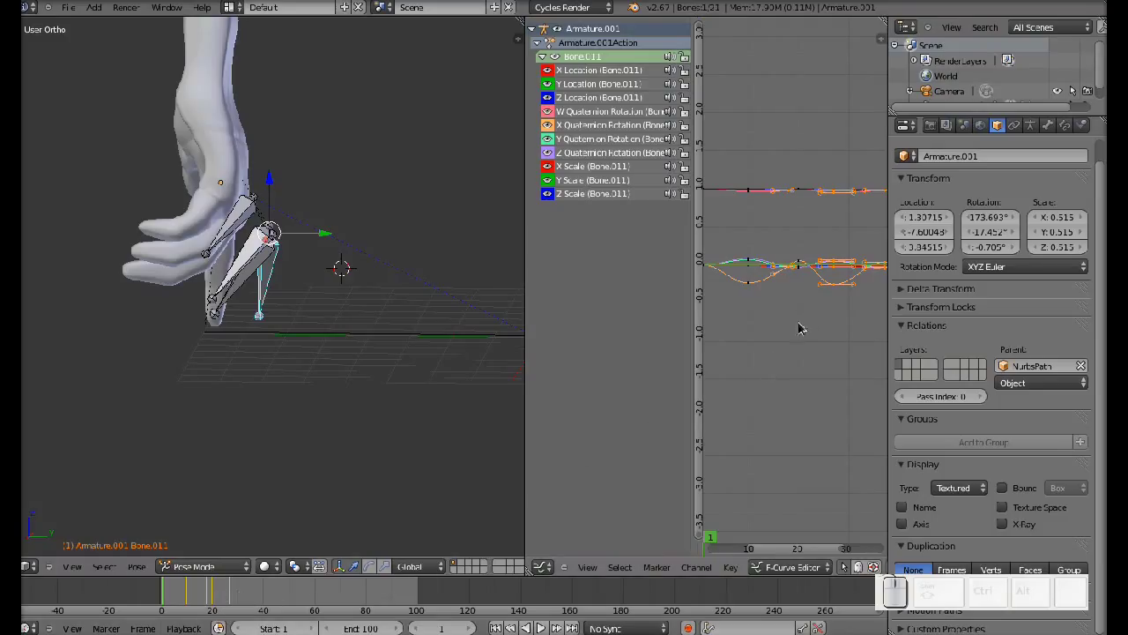
key(g)
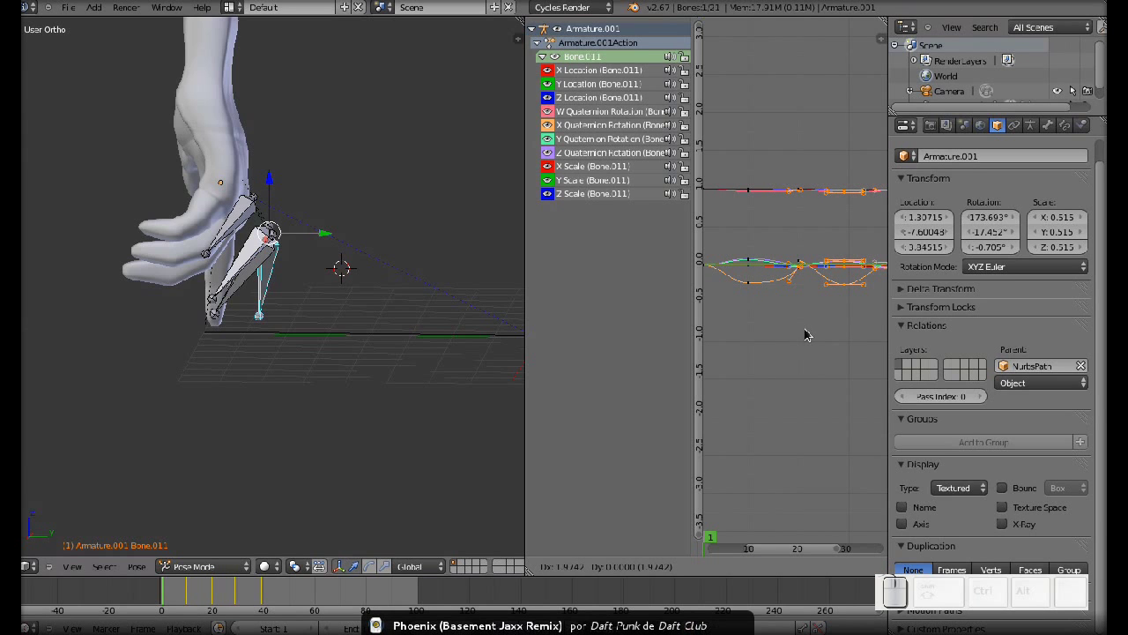
drag(813, 331, 813, 332)
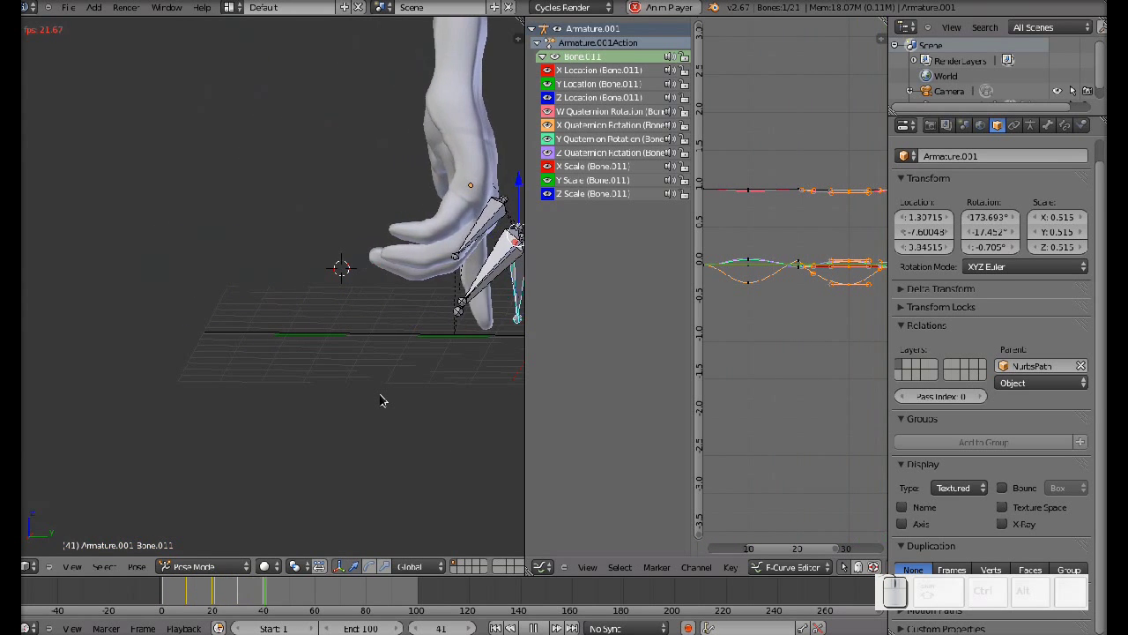
key(Escape)
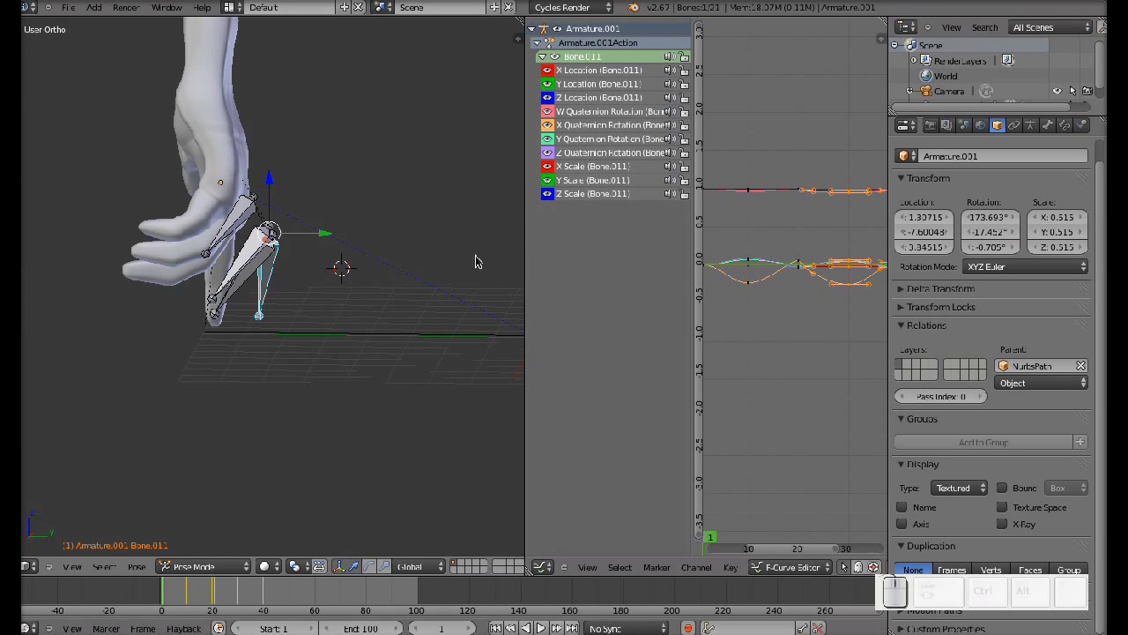
Play back the repeated finger motion with Alt+A, stop at frame 1, and undo once
drag(398, 333, 312, 341)
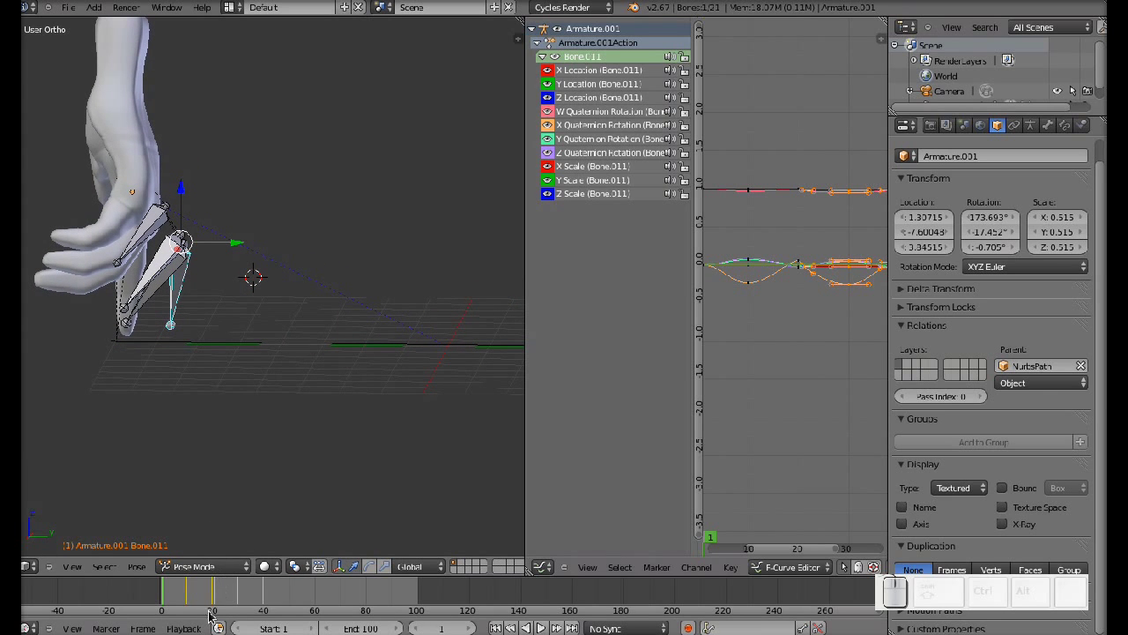
key(alt+a)
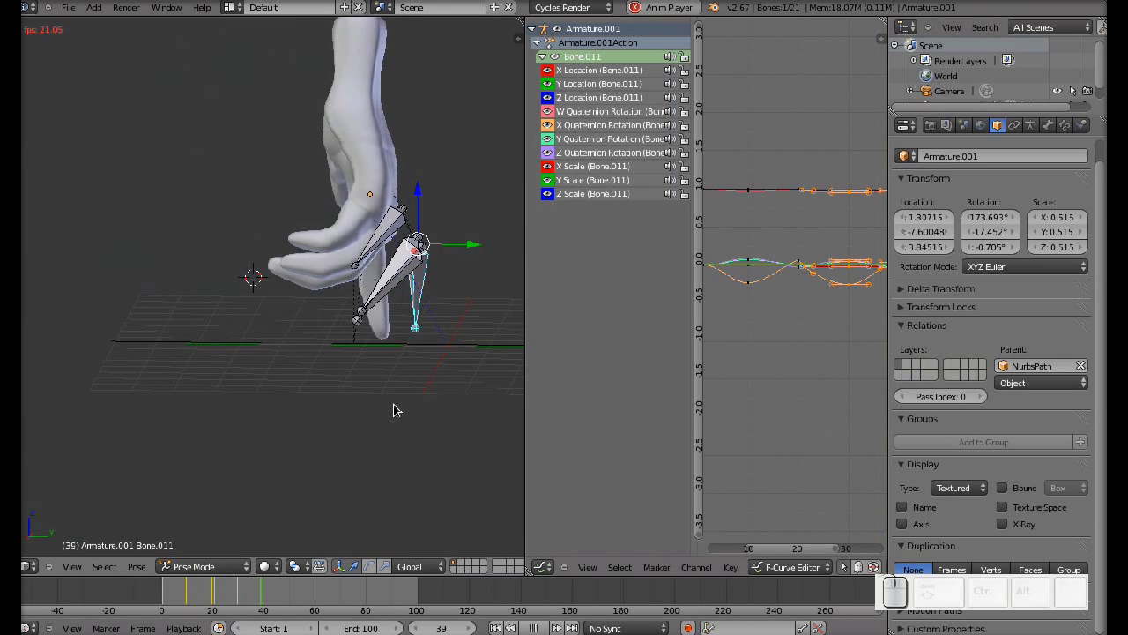
key(Escape)
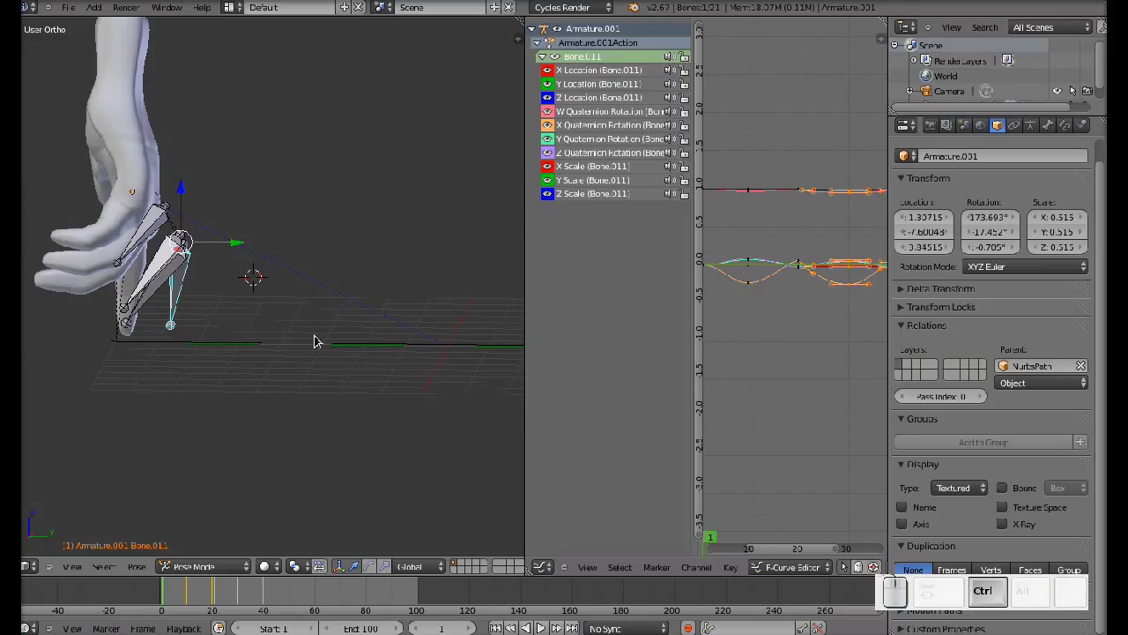
key(ctrl+z)
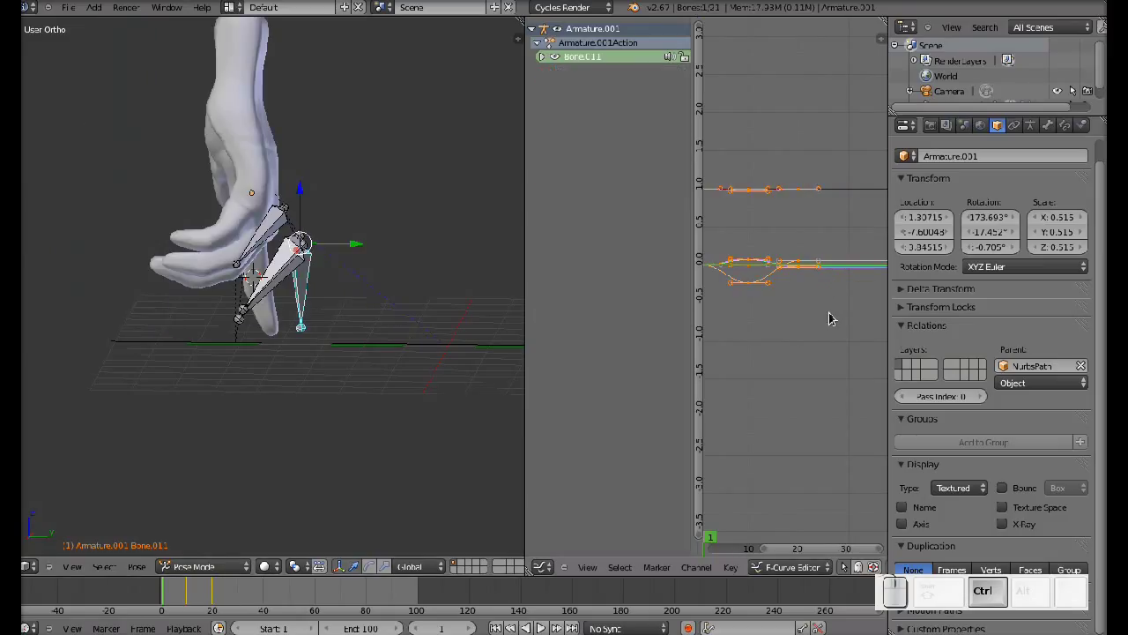
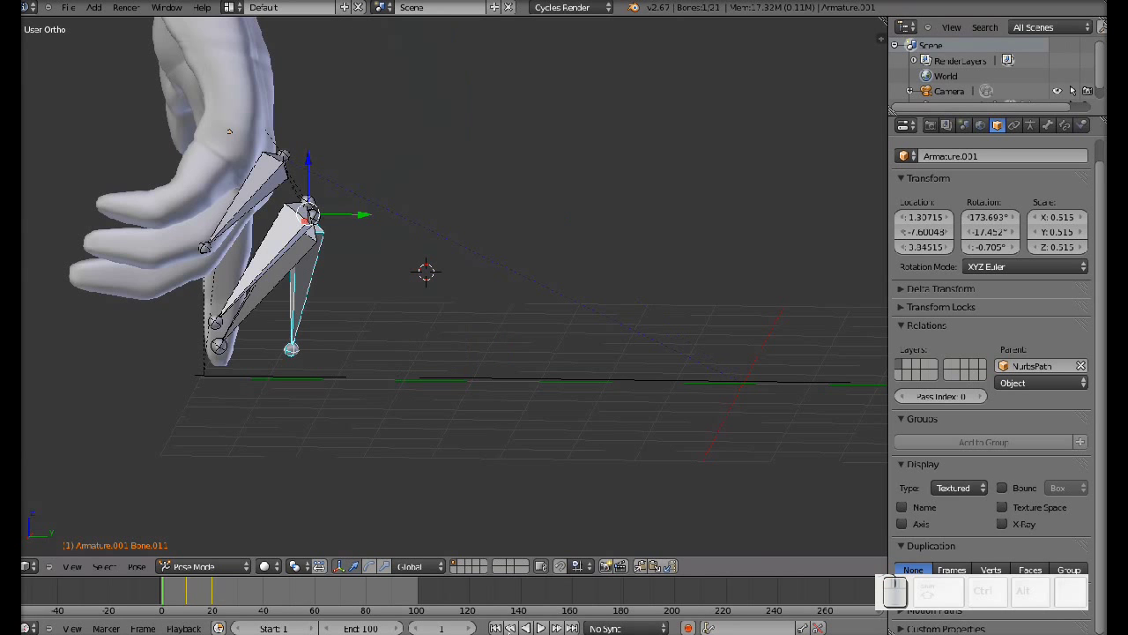
Preview the animation, then move the current frame to 30
key(alt+a)
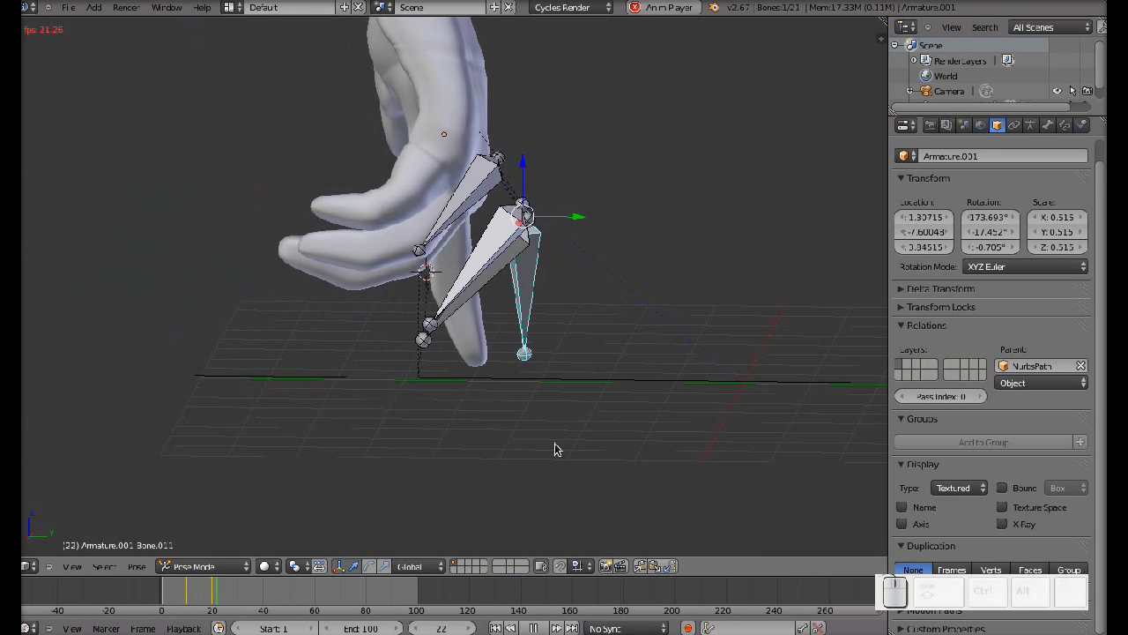
key(Escape)
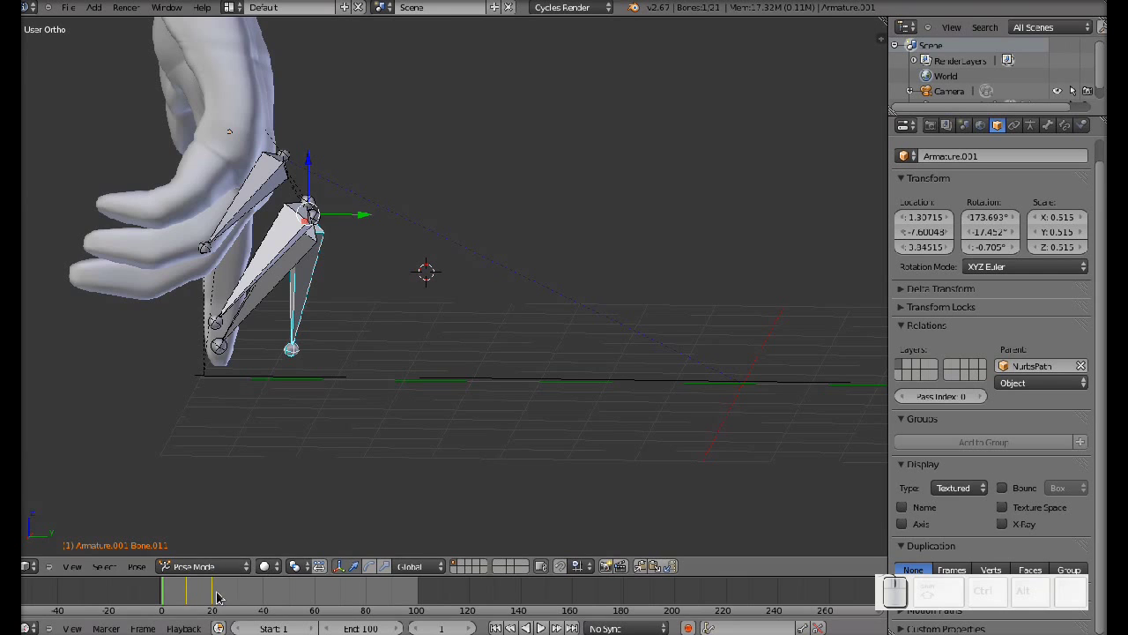
click(217, 599)
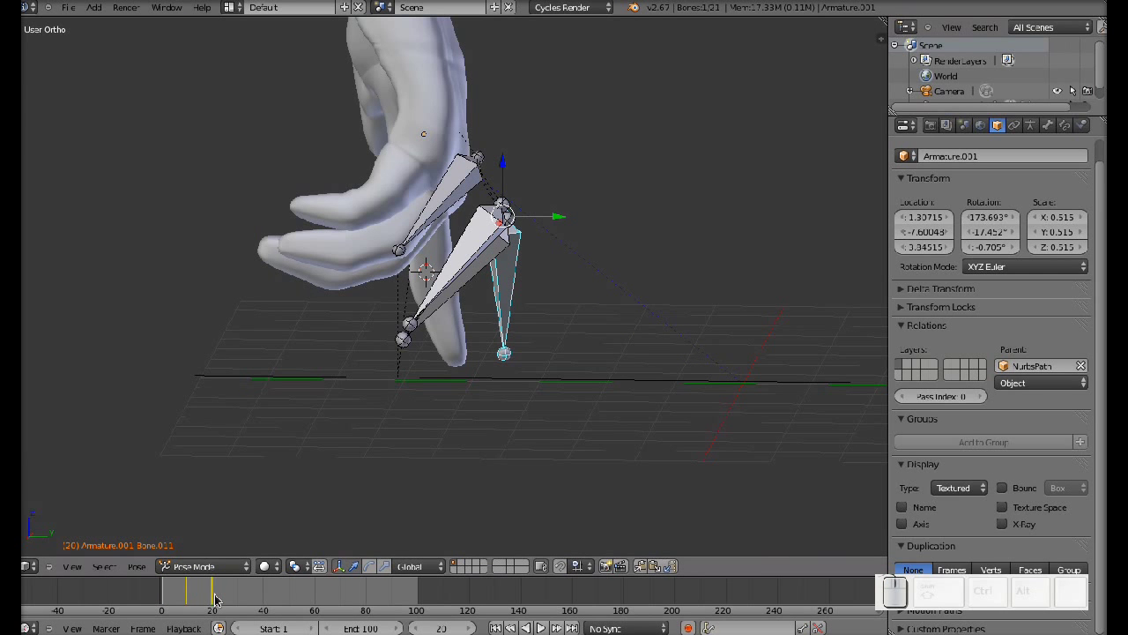
middle_click(429, 419)
drag(451, 356, 457, 361)
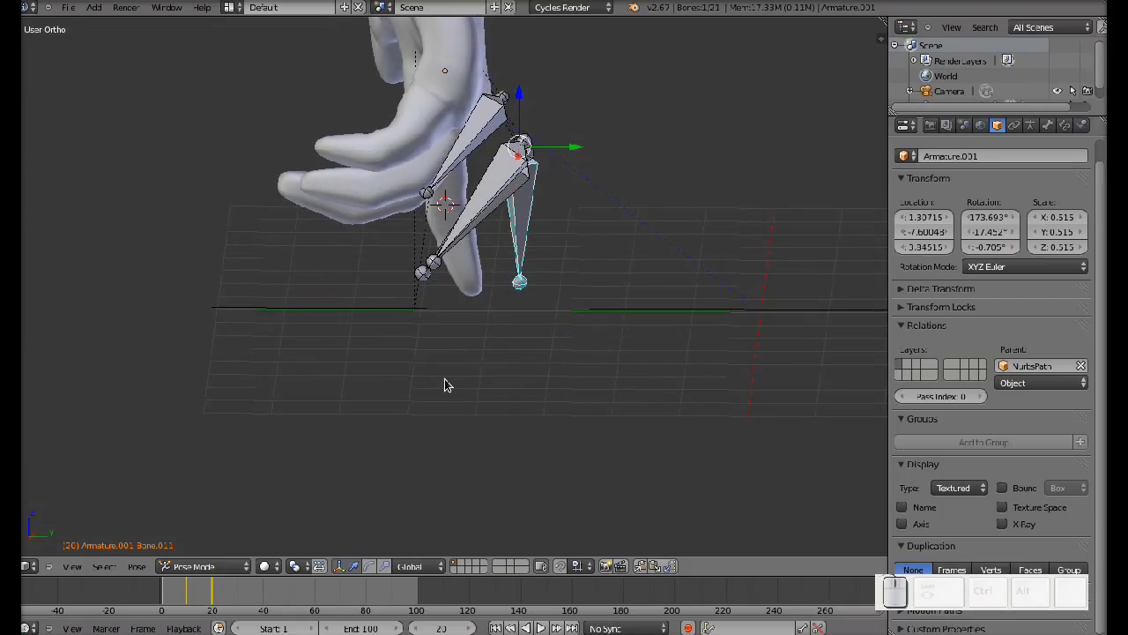
drag(243, 602, 244, 601)
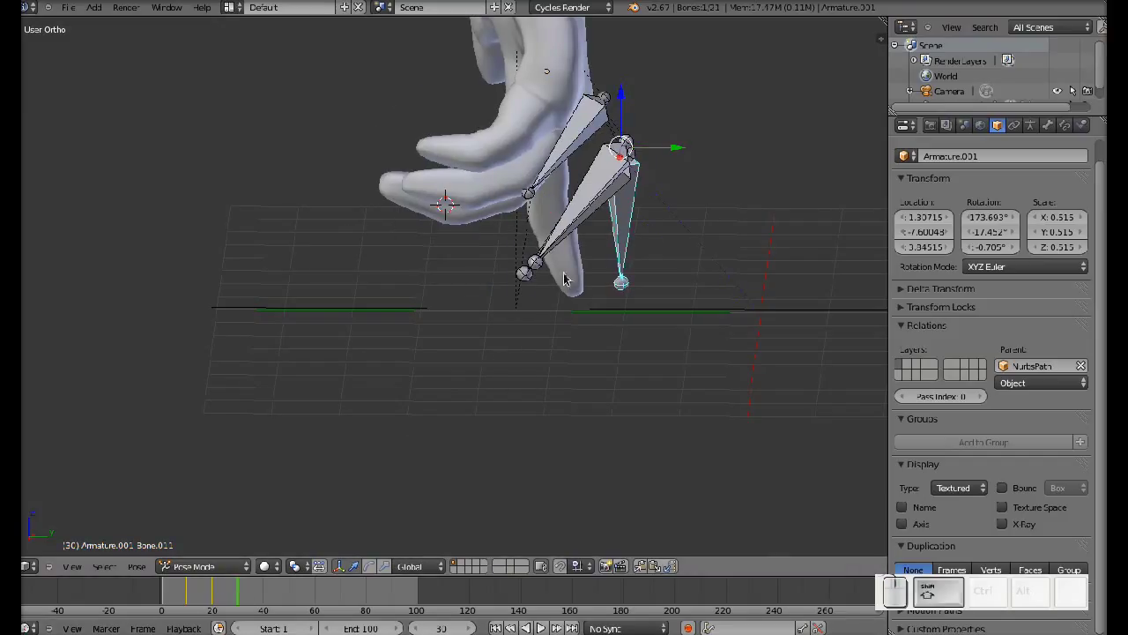
Rotate the first finger bone into its frame-30 pose and insert a keyframe
drag(592, 263, 597, 263)
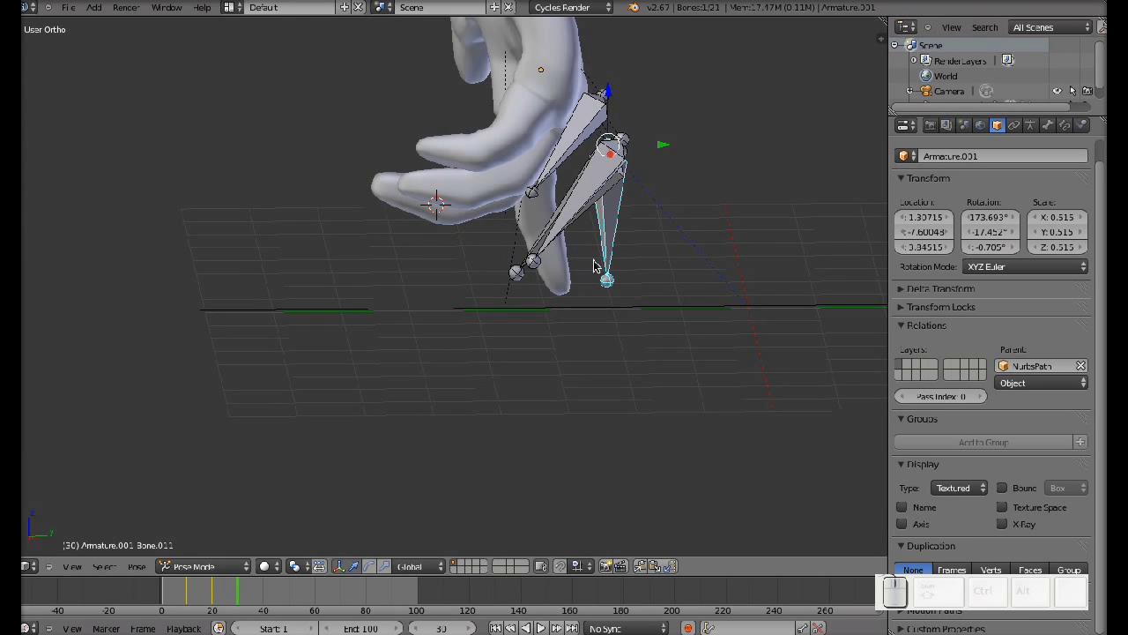
middle_click(598, 265)
drag(592, 267, 588, 261)
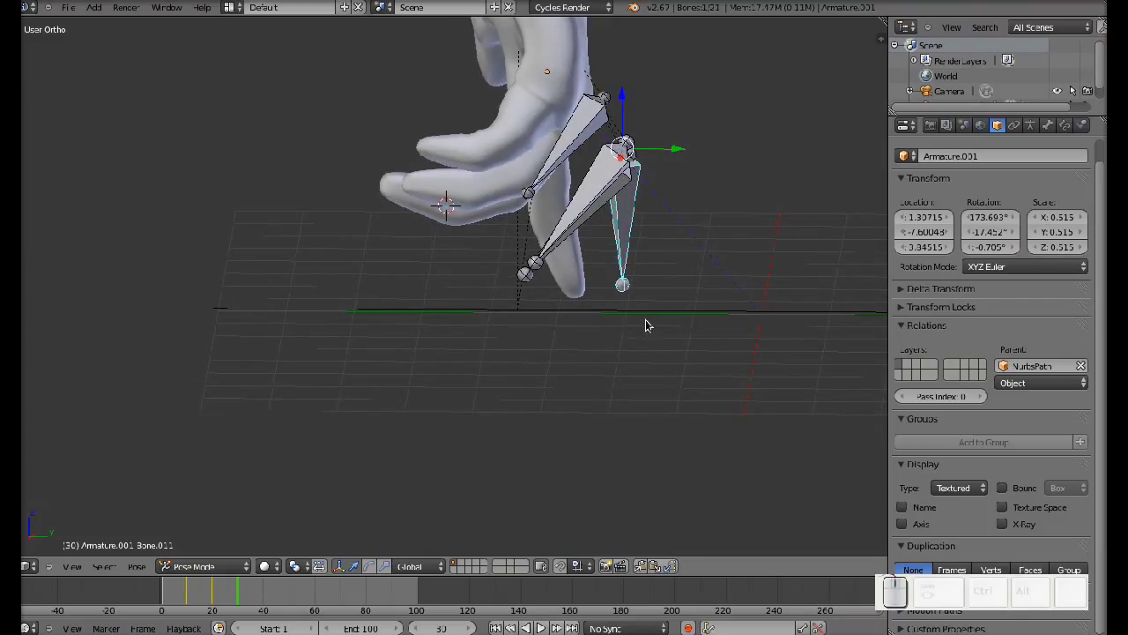
key(r)
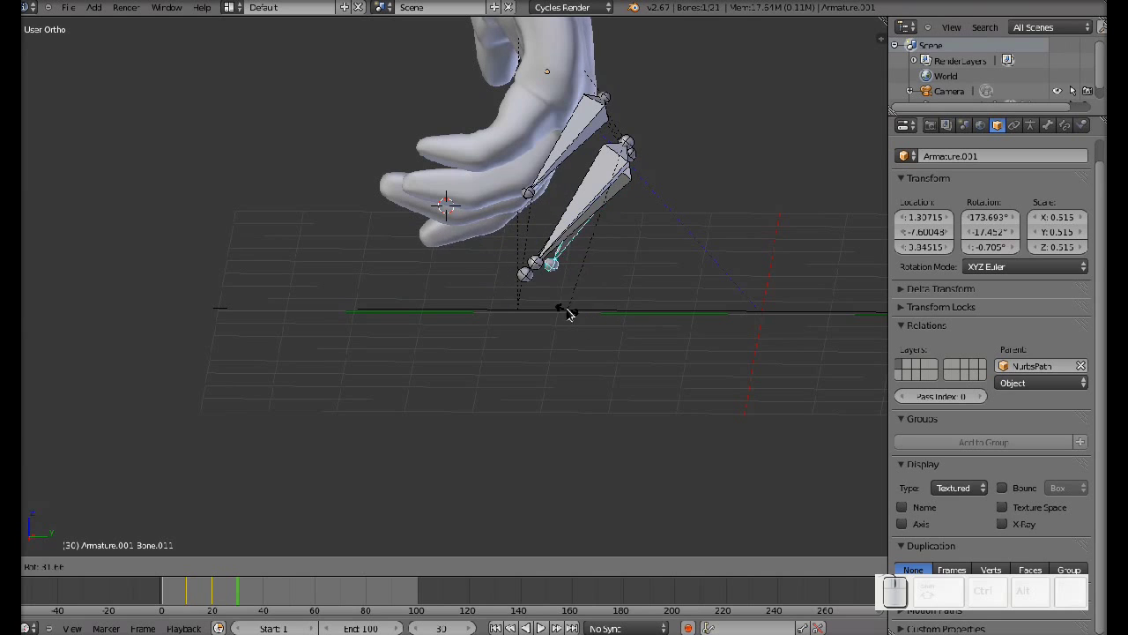
click(563, 298)
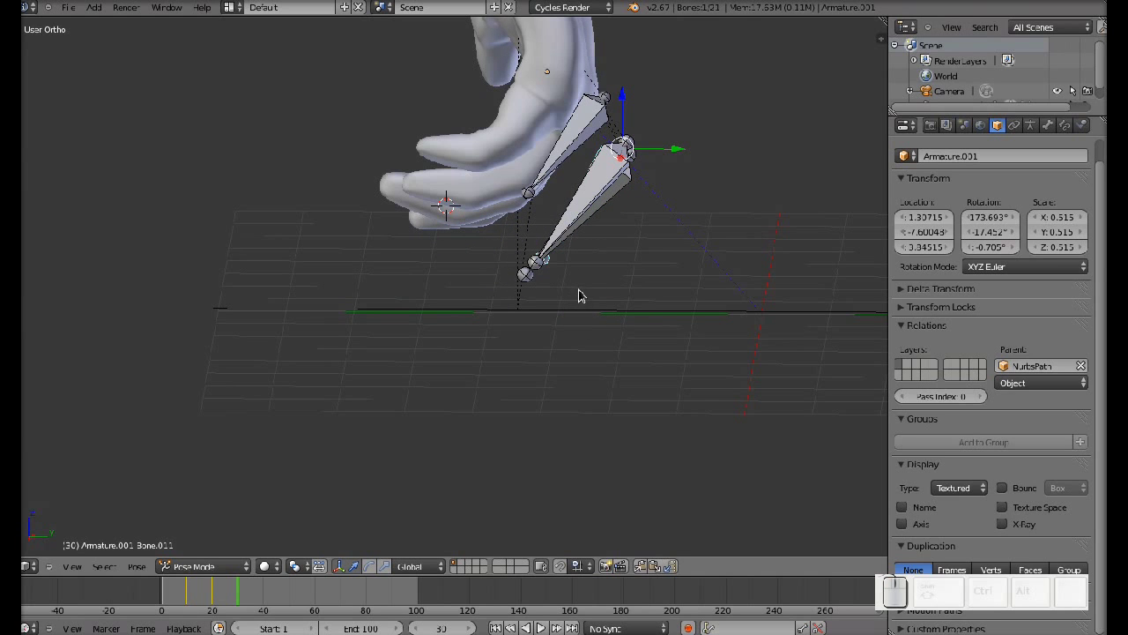
key(i)
click(674, 272)
Select Bone.015 and rotate it so the finger bends into the new pose
drag(685, 241, 638, 226)
right_click(627, 223)
drag(478, 310, 508, 309)
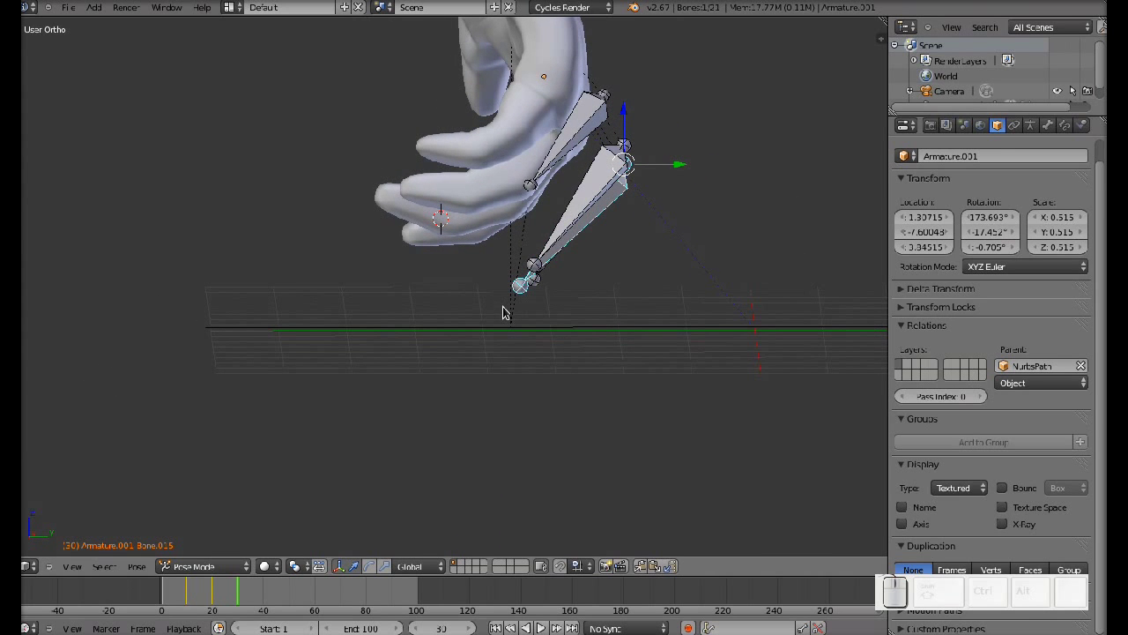
key(r)
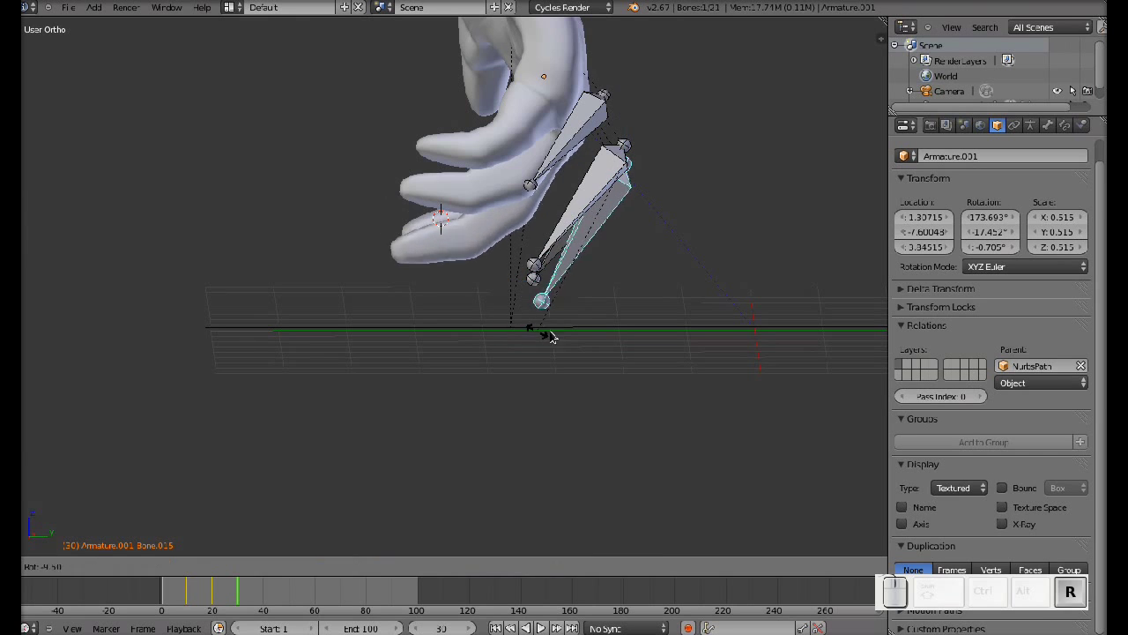
click(631, 315)
drag(716, 269, 687, 271)
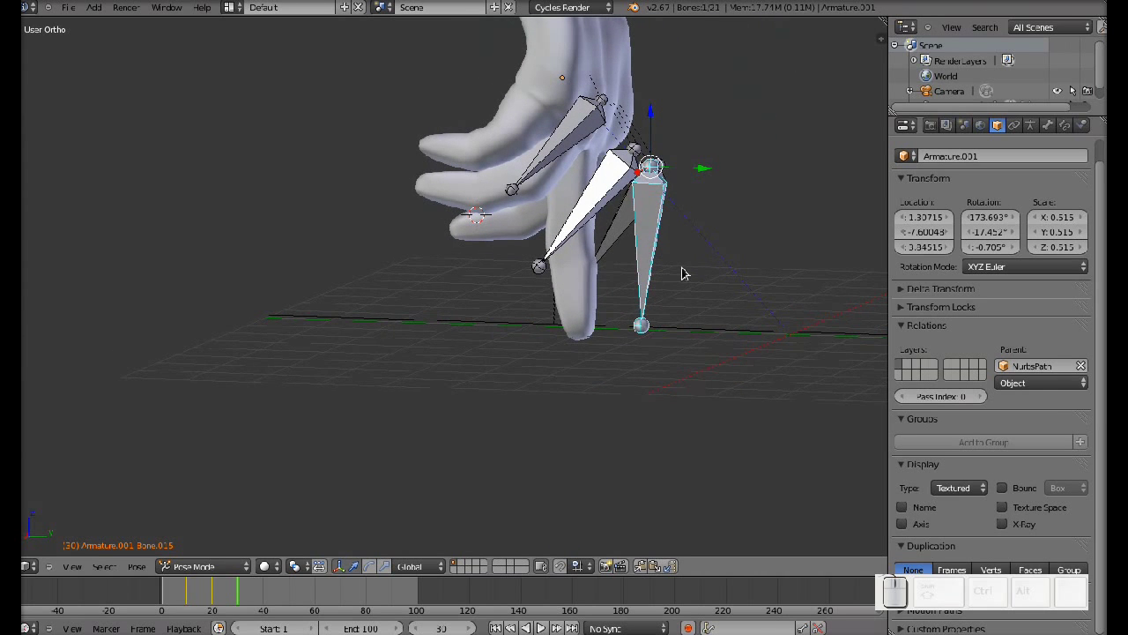
Keyframe Bone.015's frame-30 pose and advance the timeline to frame 40
key(i)
click(687, 269)
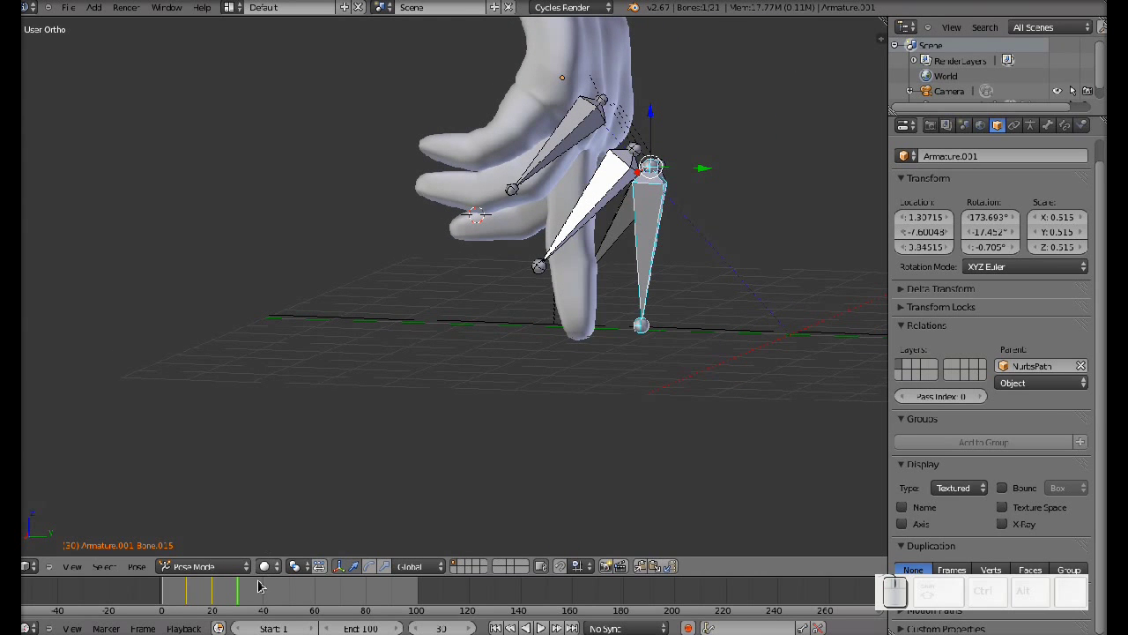
drag(269, 598, 269, 596)
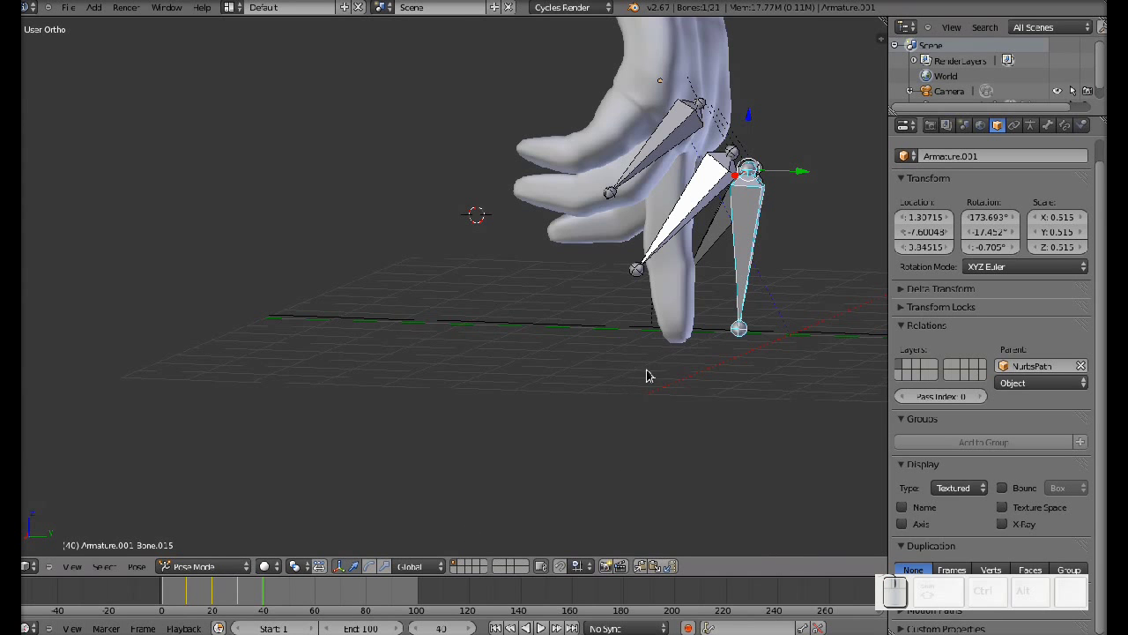
drag(603, 434, 620, 434)
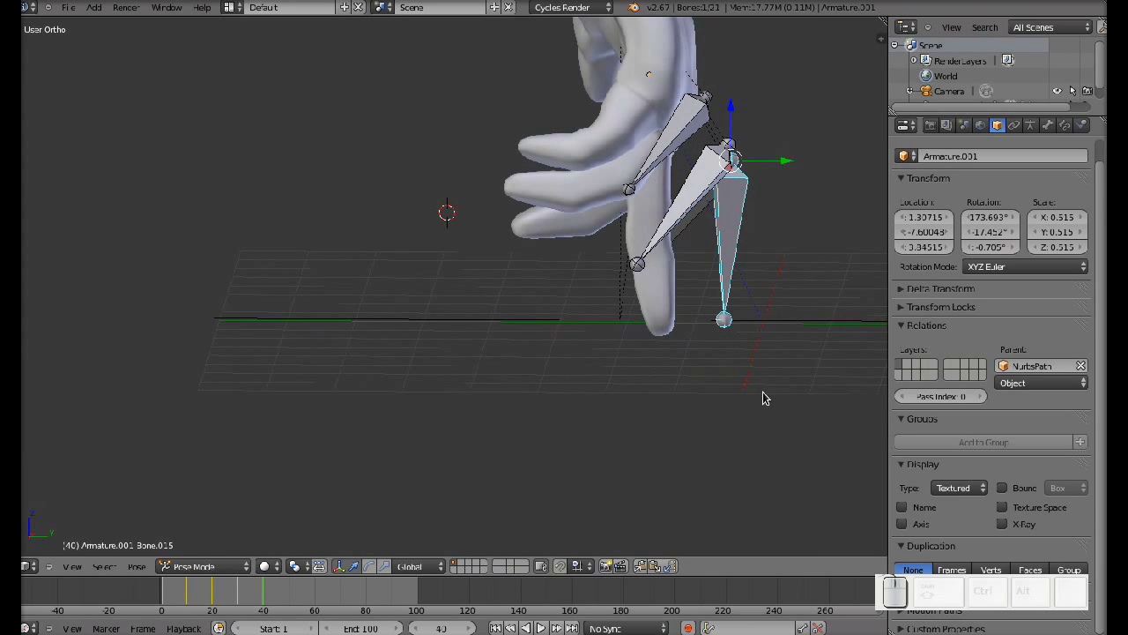
drag(765, 382, 788, 371)
Rotate the finger's tip bone into the next step and key it at frame 40
key(r)
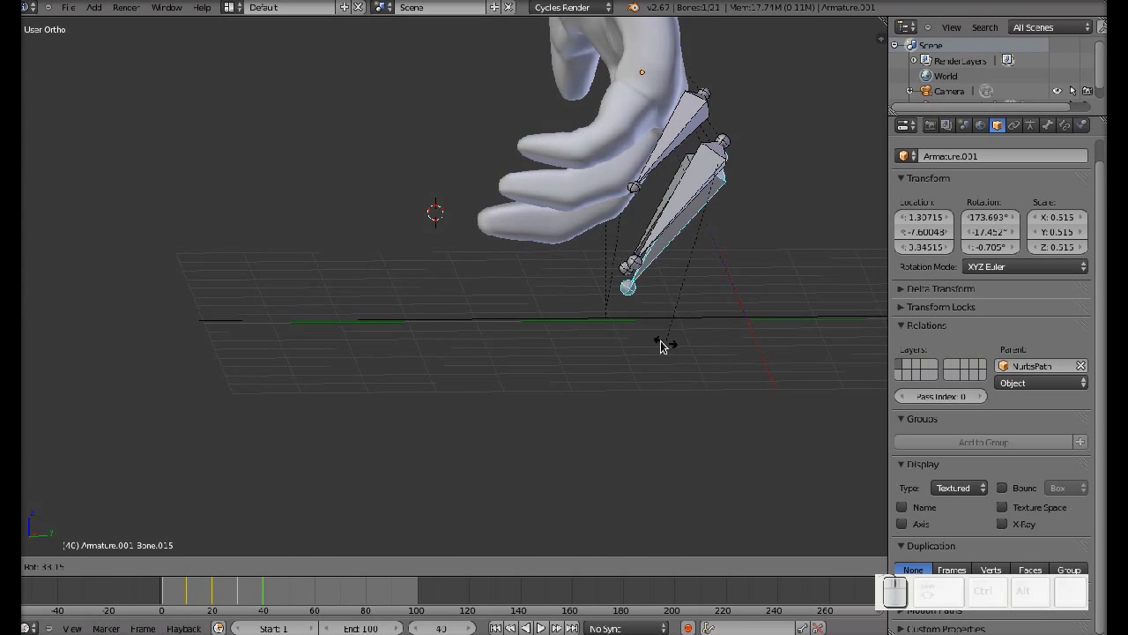
click(665, 343)
key(i)
click(665, 344)
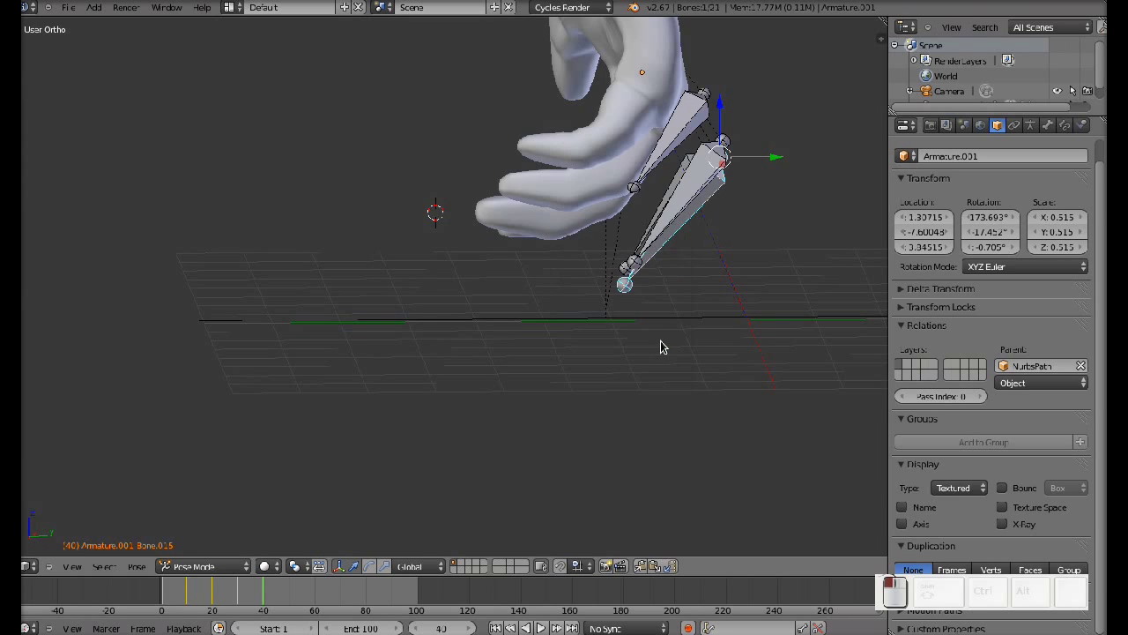
Select and rotate the upper finger bone at frame 40, then move on to frame 50
drag(749, 280, 700, 265)
right_click(745, 263)
drag(480, 366, 551, 383)
middle_click(657, 387)
middle_click(657, 380)
key(r)
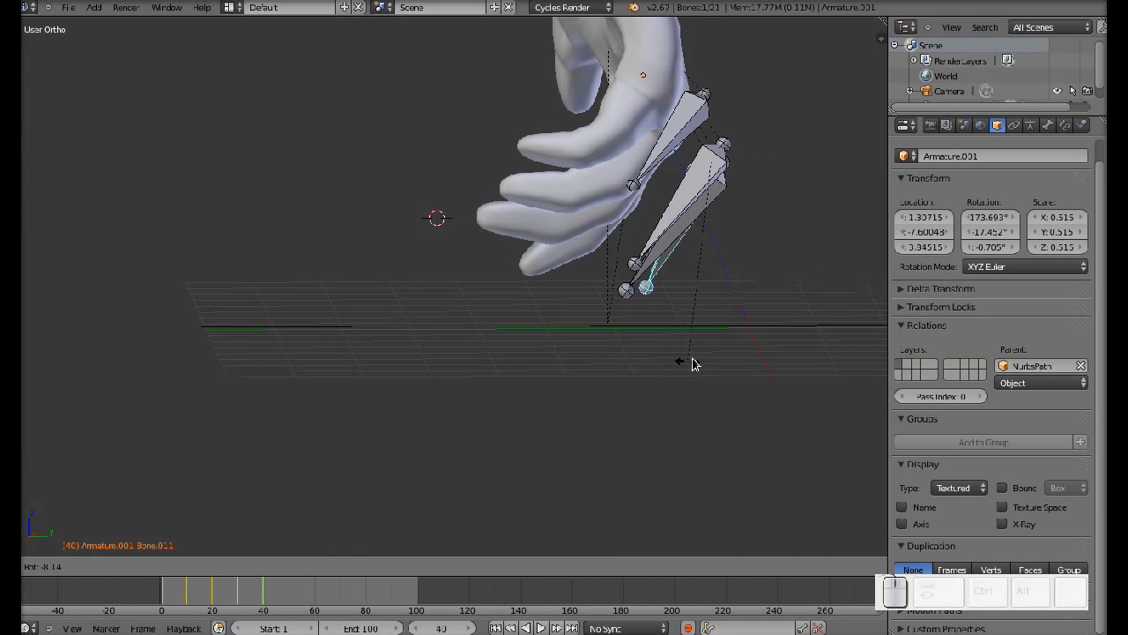
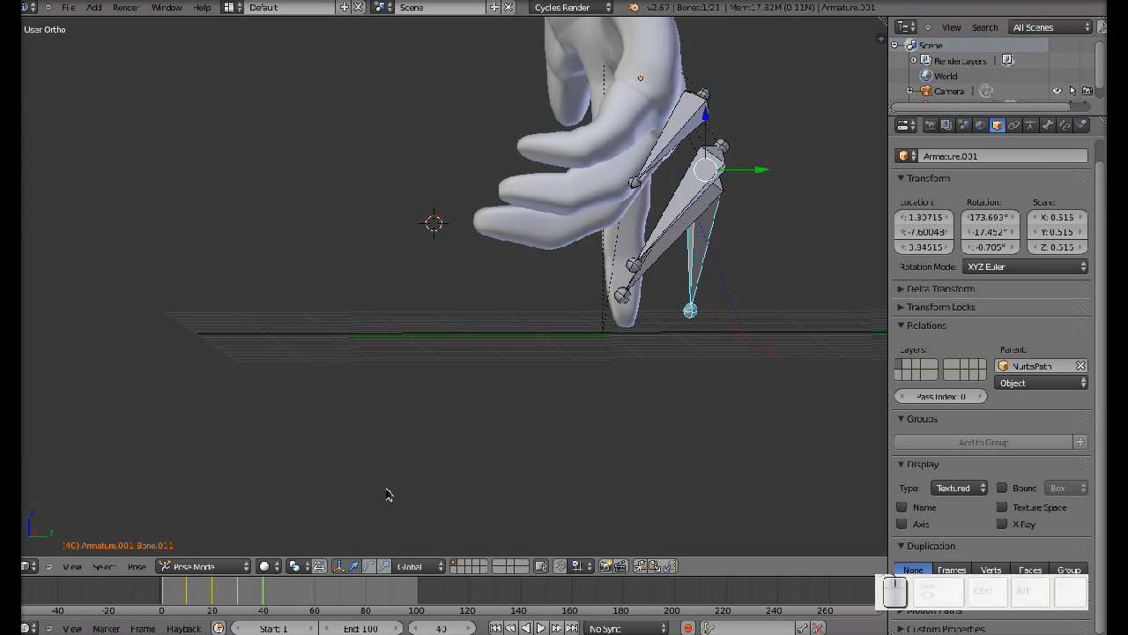
drag(296, 599, 300, 594)
drag(727, 348, 559, 377)
scroll(up, 3)
Rotate the upper finger bone Bone.011 into its frame-50 pose
scroll(down, 3)
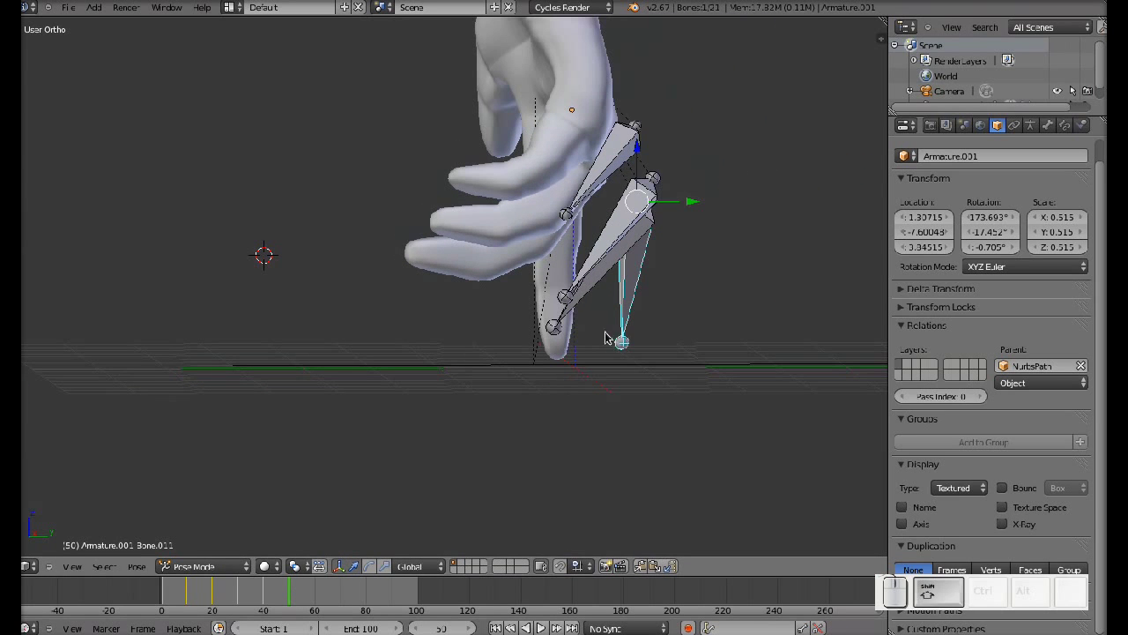
middle_click(630, 325)
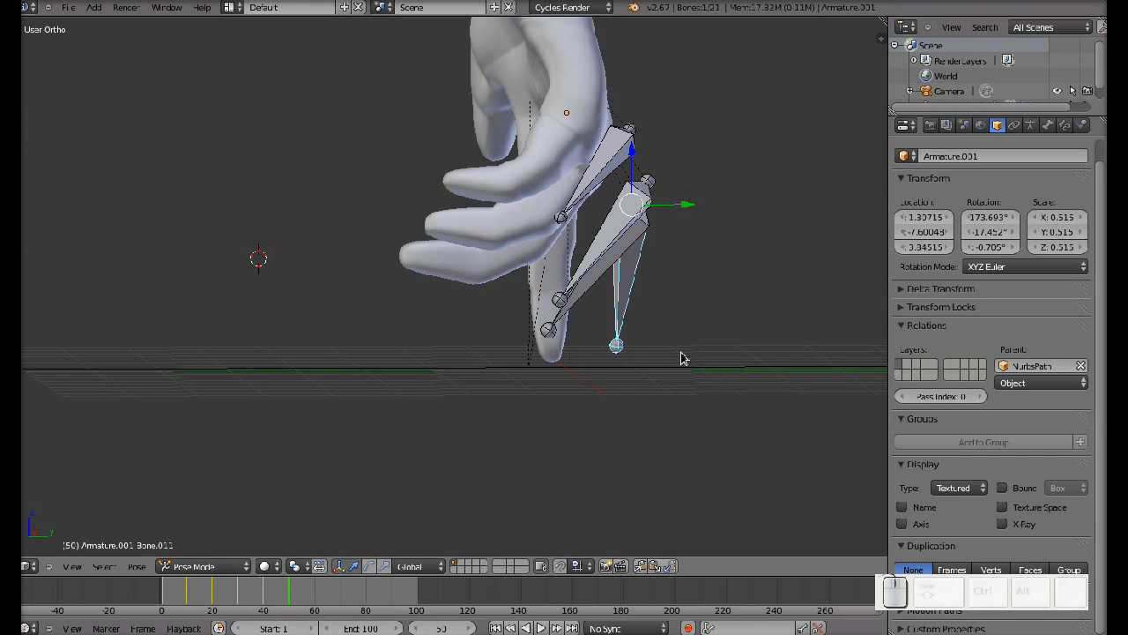
drag(684, 356, 688, 355)
key(r)
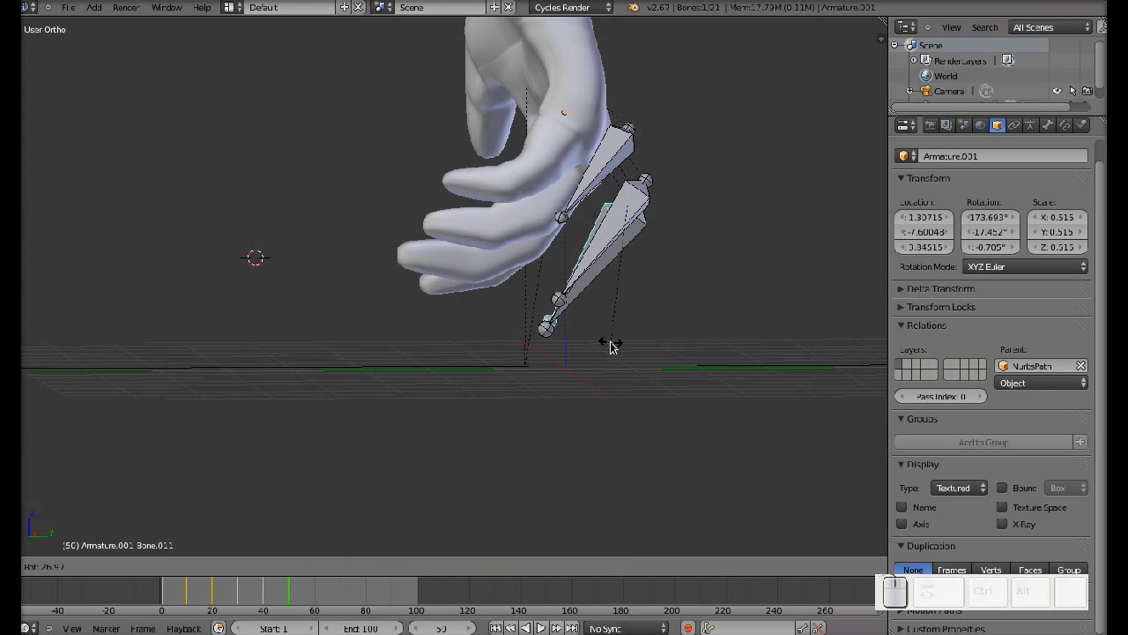
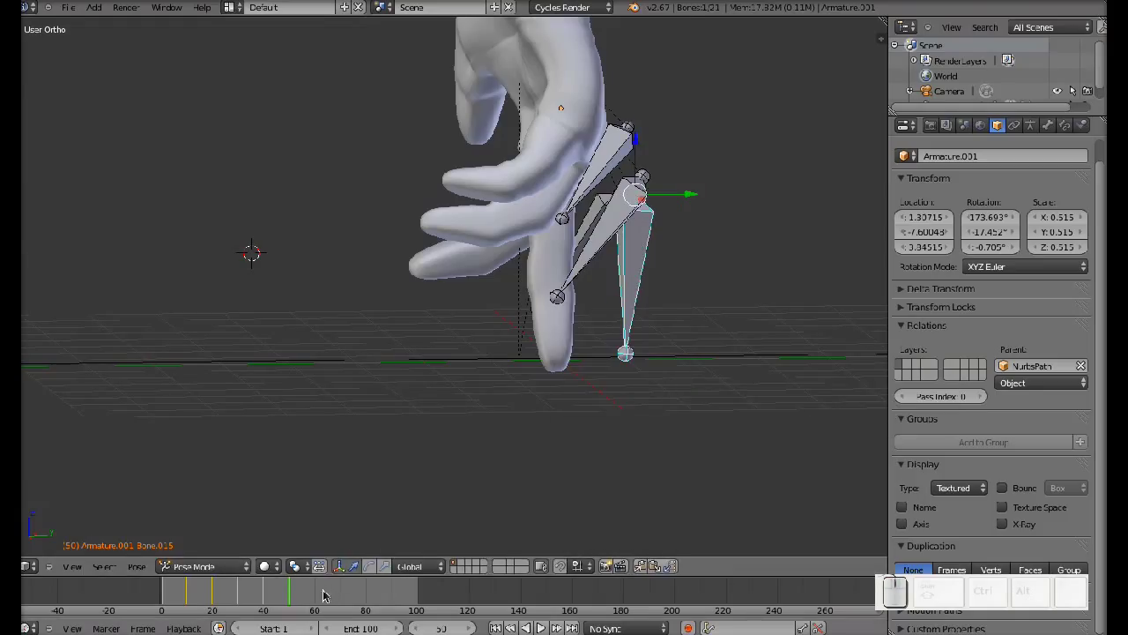
Advance to frame 60 and start rotating the finger's tip bone Bone.015
drag(320, 597, 323, 599)
drag(714, 335, 586, 378)
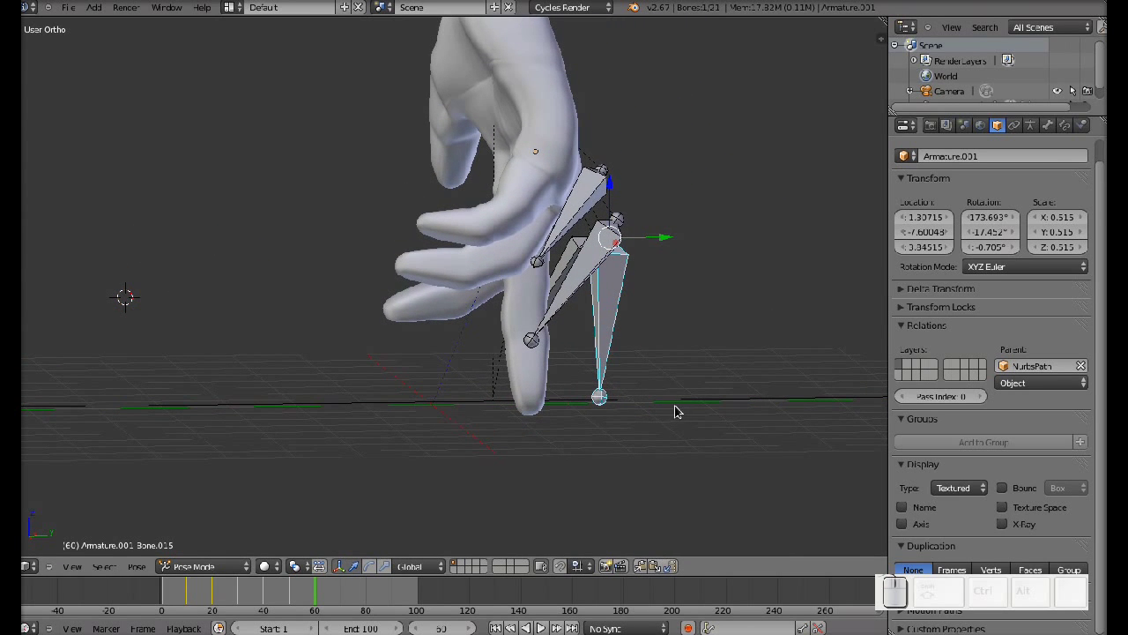
key(r)
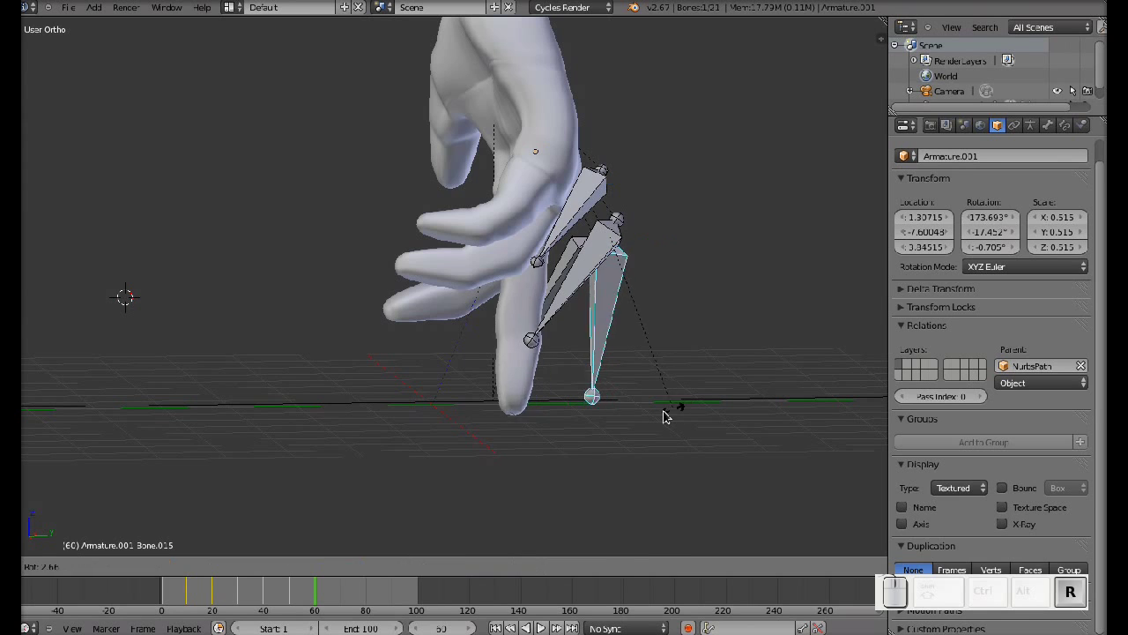
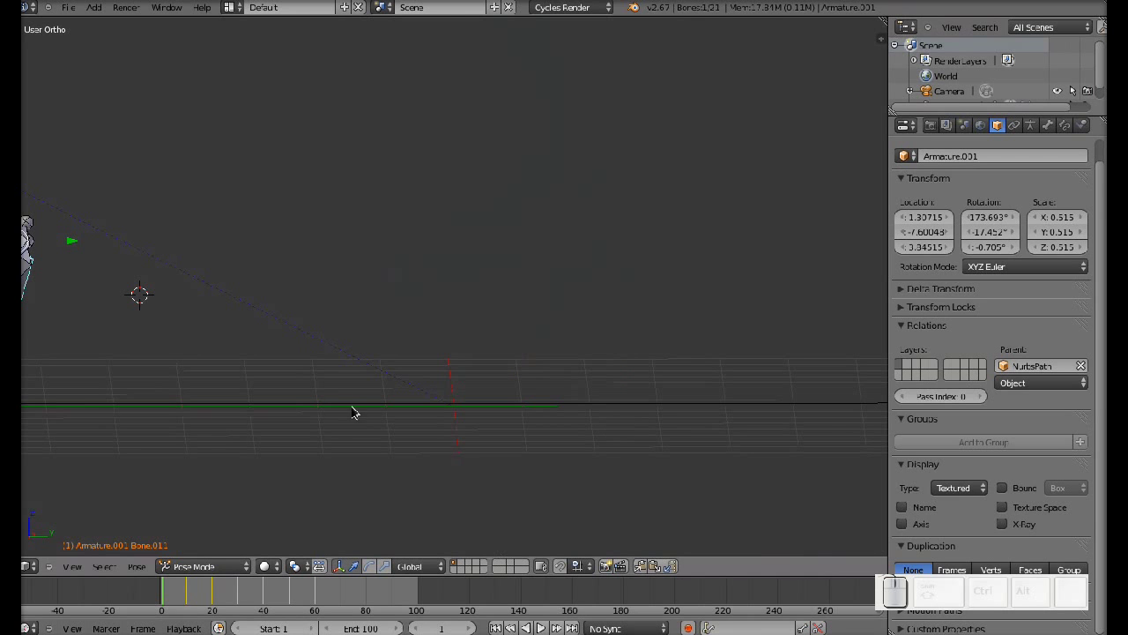
Re-center the hand and play back the finger walk keyed so far
drag(335, 425, 572, 413)
key(shift+alt+a)
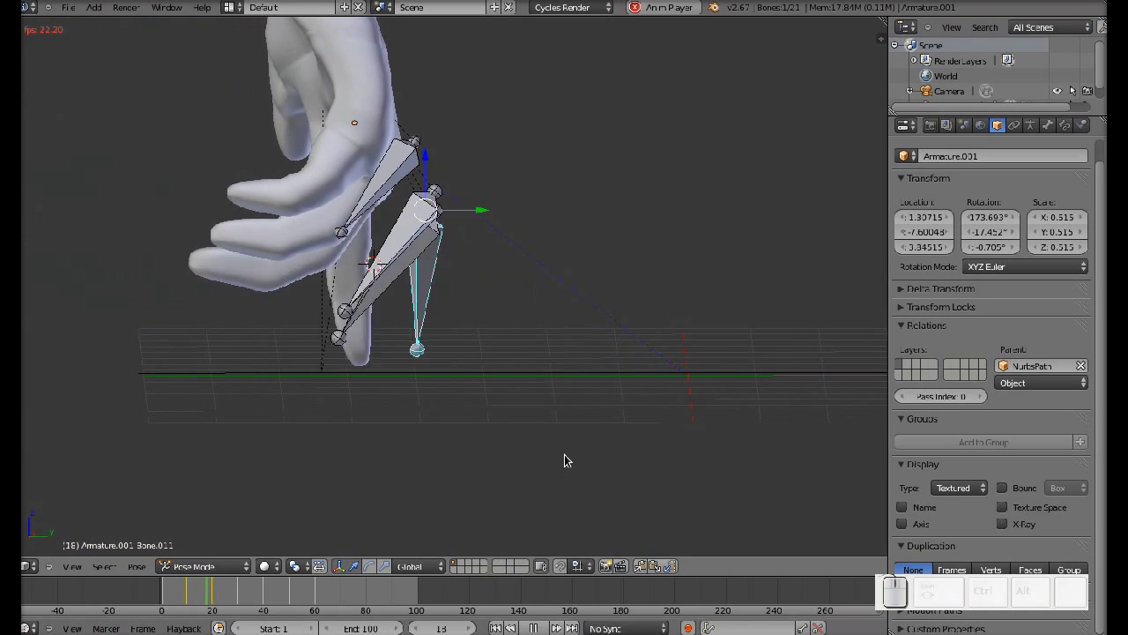
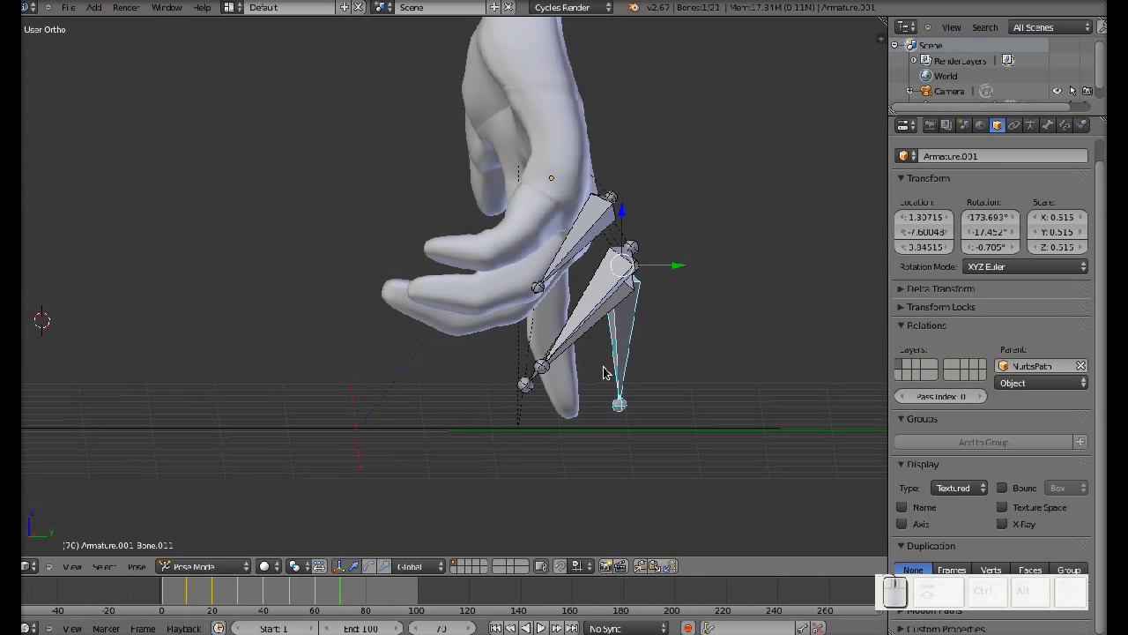
Rotate the upper finger bone into its frame-70 pose and insert a keyframe
key(r)
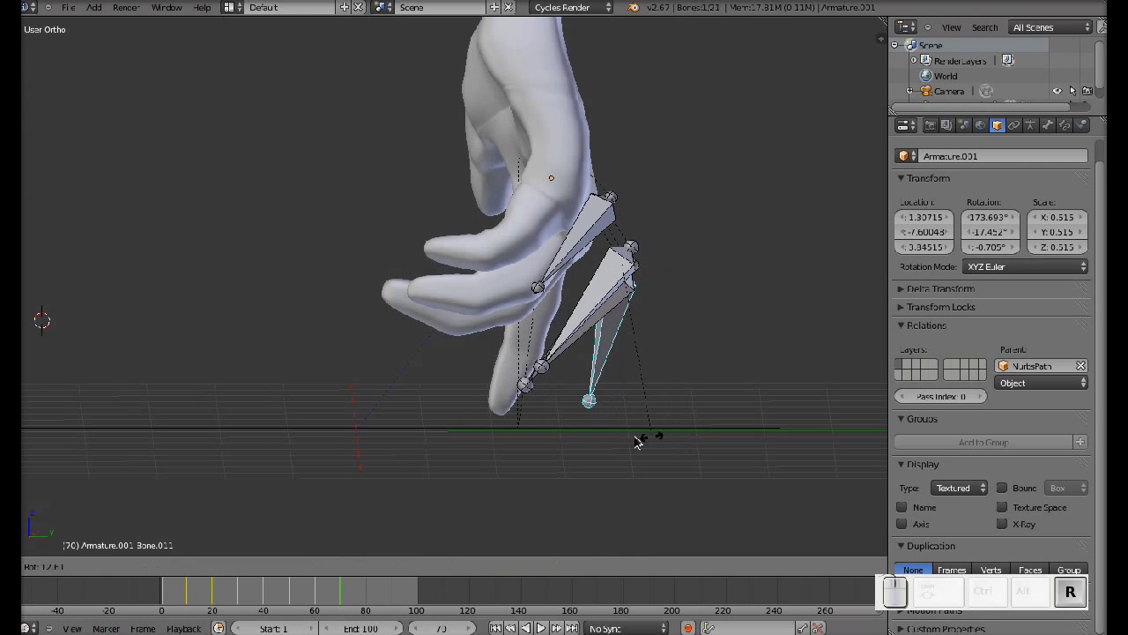
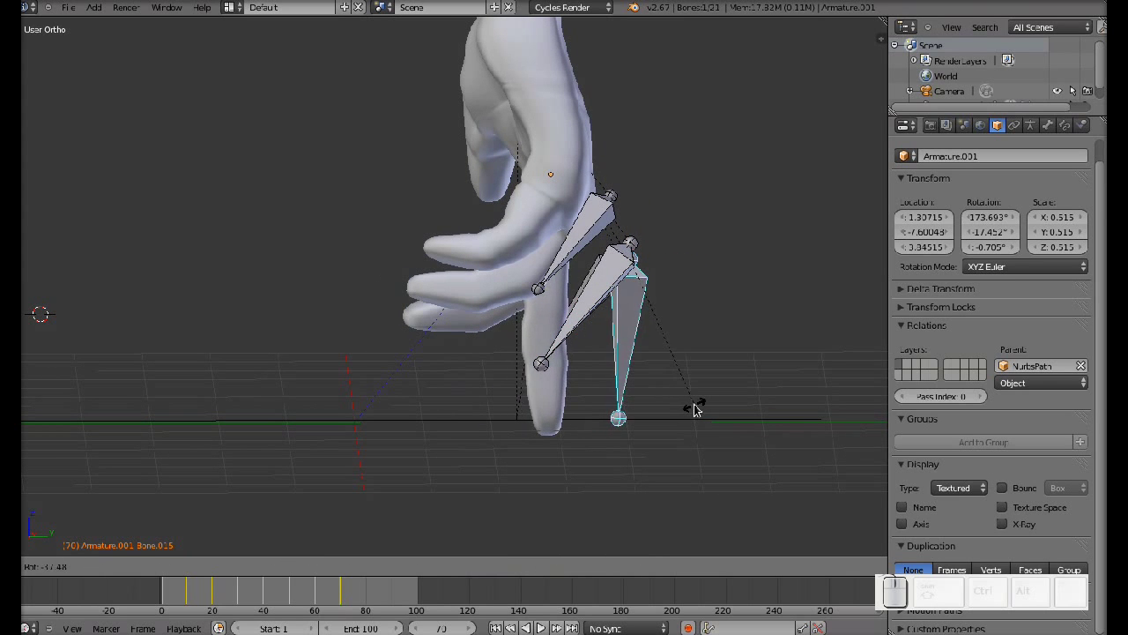
click(699, 408)
key(i)
click(699, 409)
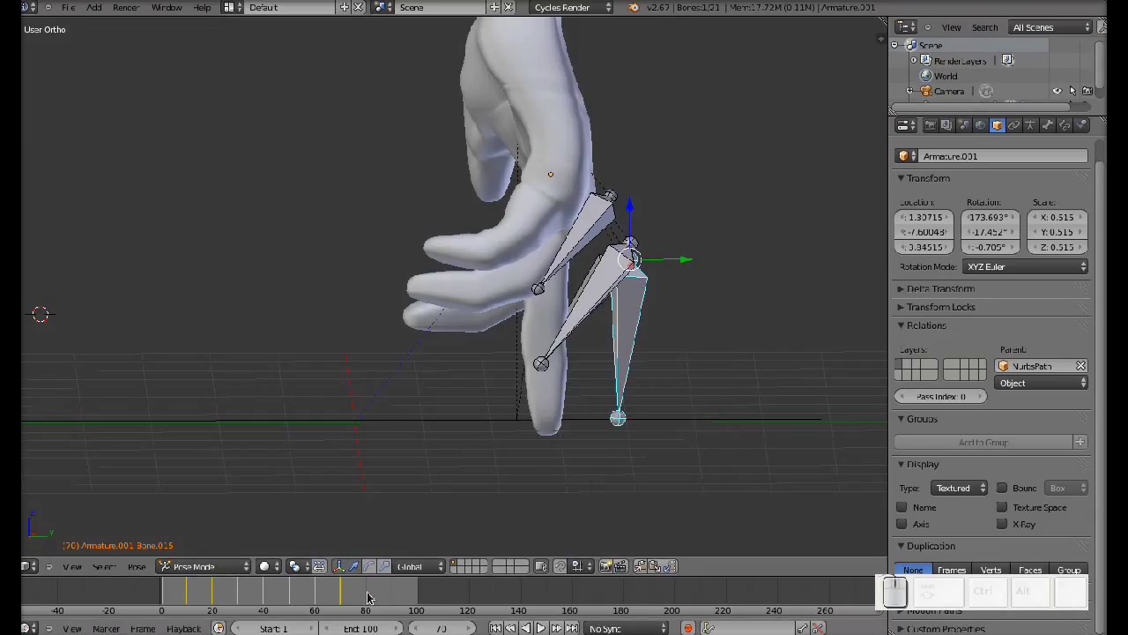
At frame 80, rotate the tip bone Bone.015 into the new stride and key it
drag(372, 596, 374, 593)
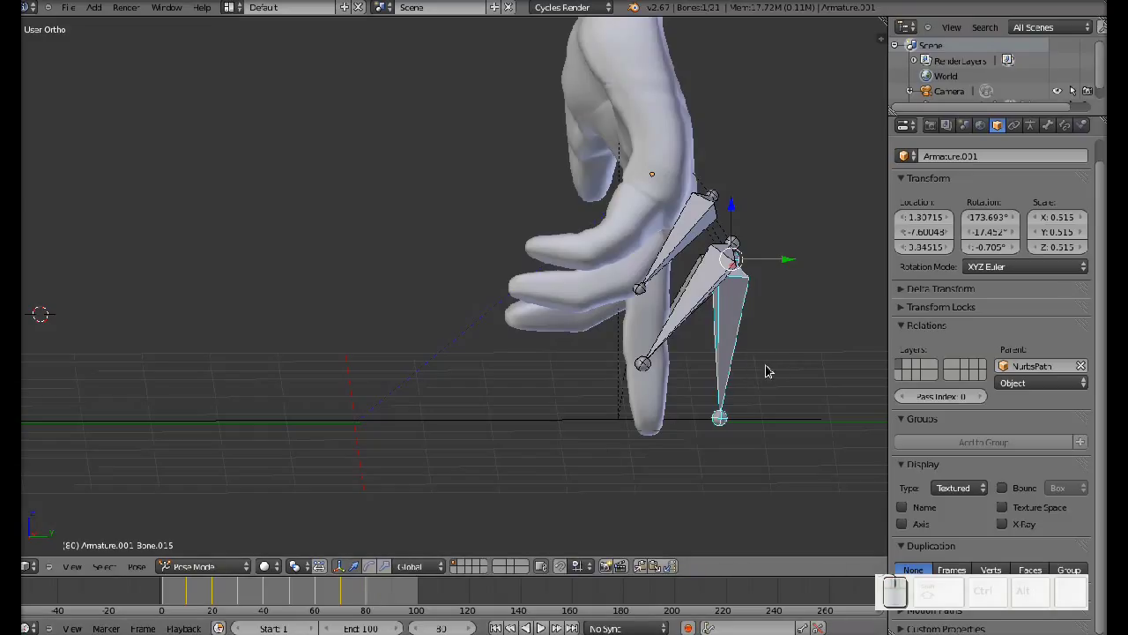
key(r)
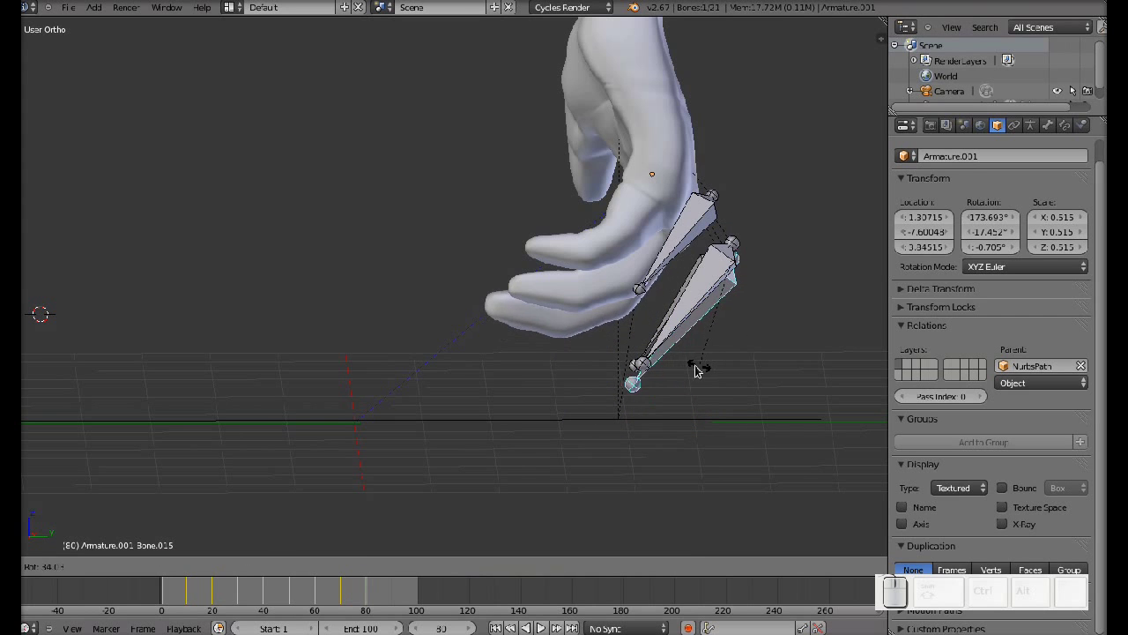
click(696, 370)
key(i)
click(696, 368)
Rotate the upper bone Bone.011 into its frame-80 pose and insert a keyframe
middle_click(756, 344)
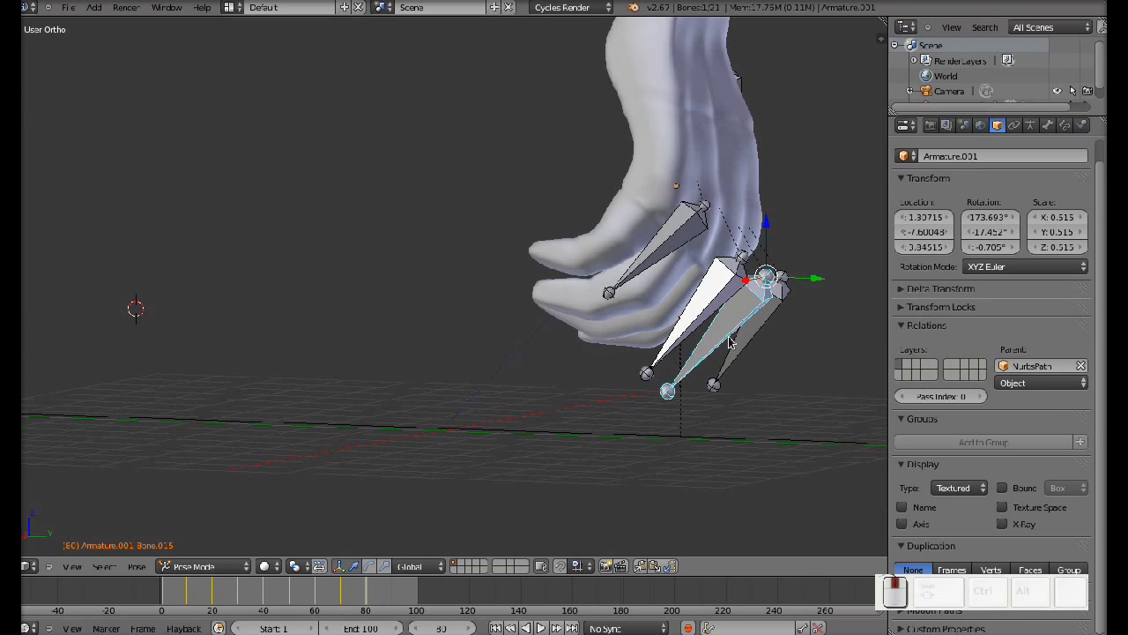
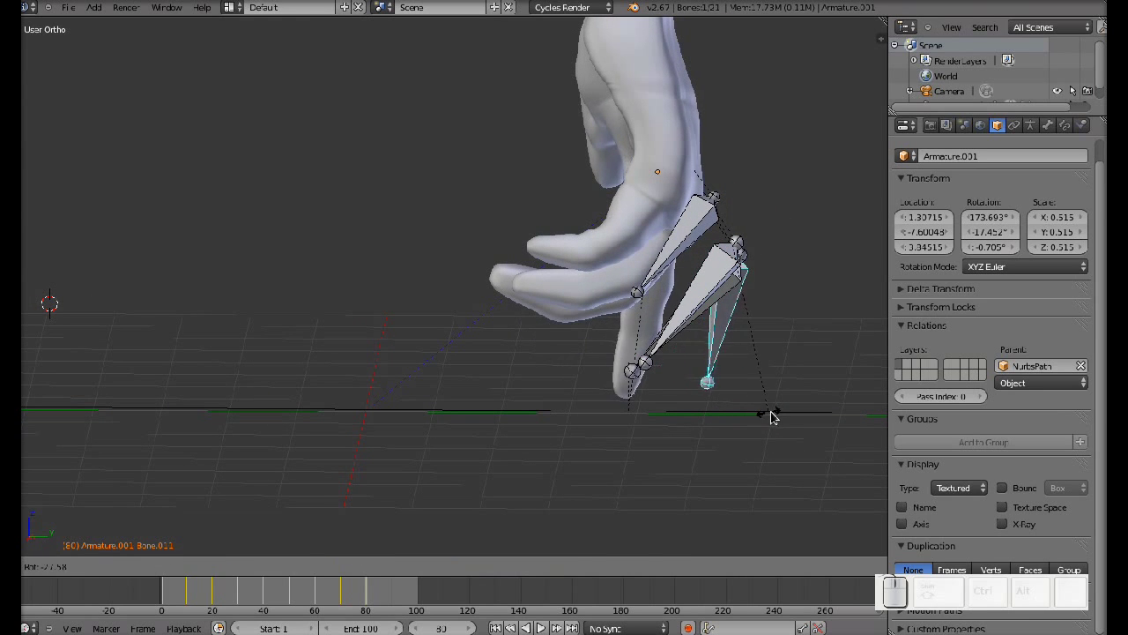
click(798, 411)
key(i)
click(795, 411)
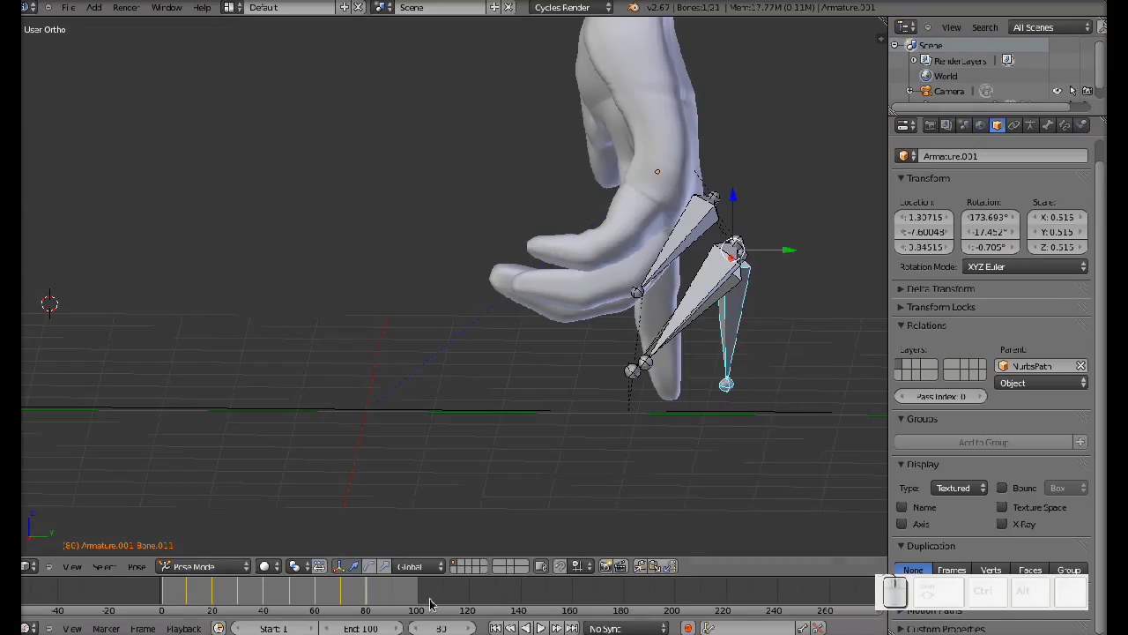
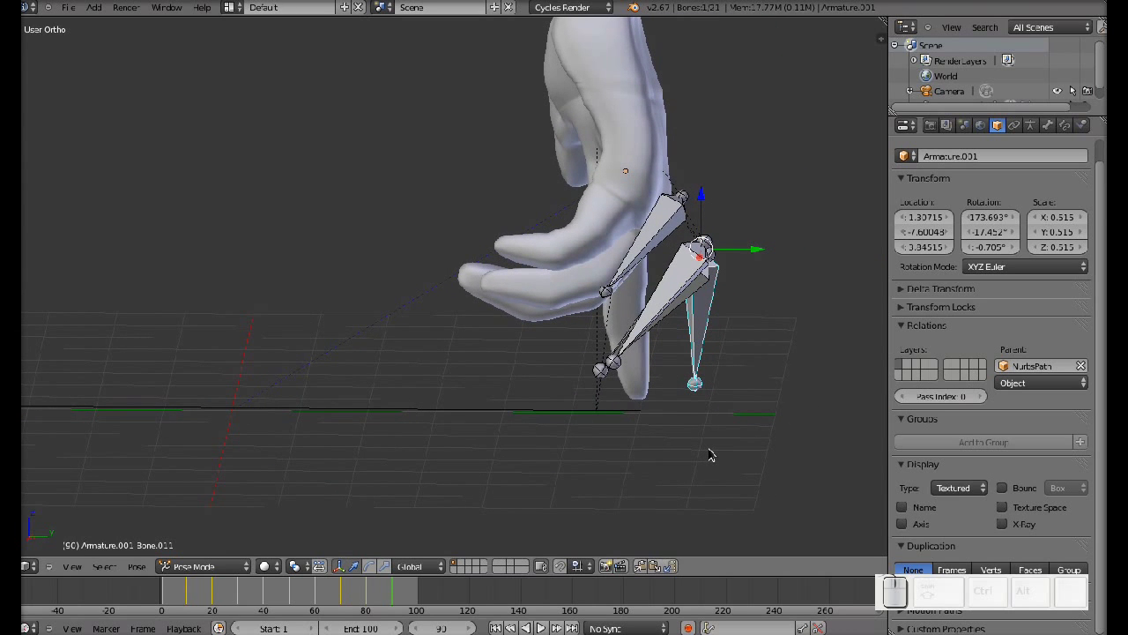
Rotate the upper finger bone Bone.011 into its final angle and keyframe its rotation at frame 90
key(r)
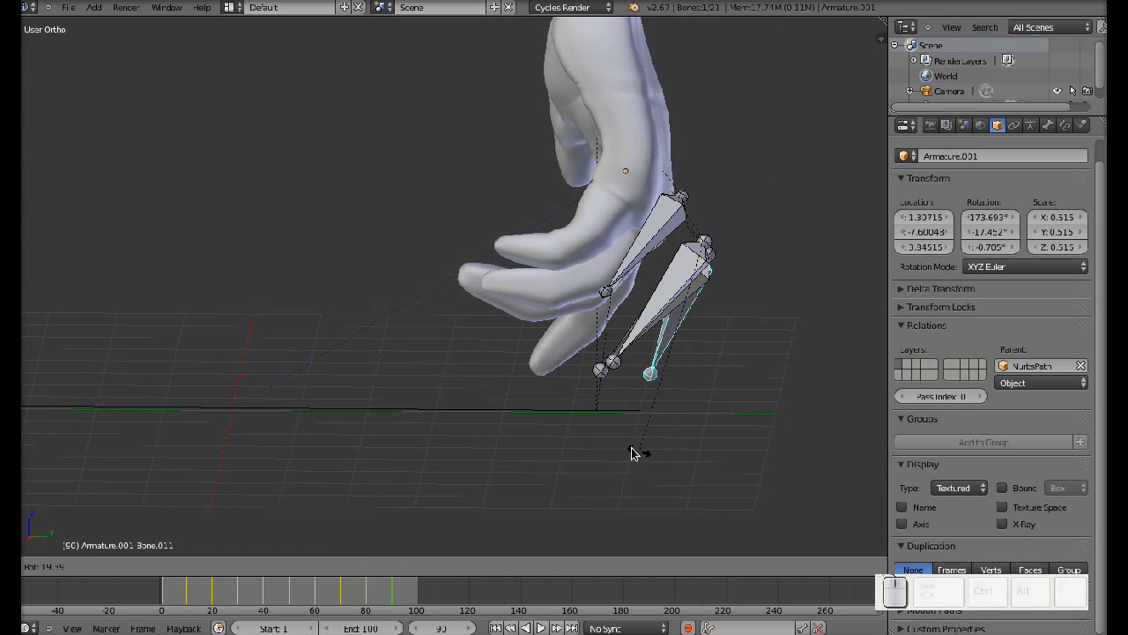
click(594, 431)
key(i)
click(679, 437)
middle_click(714, 402)
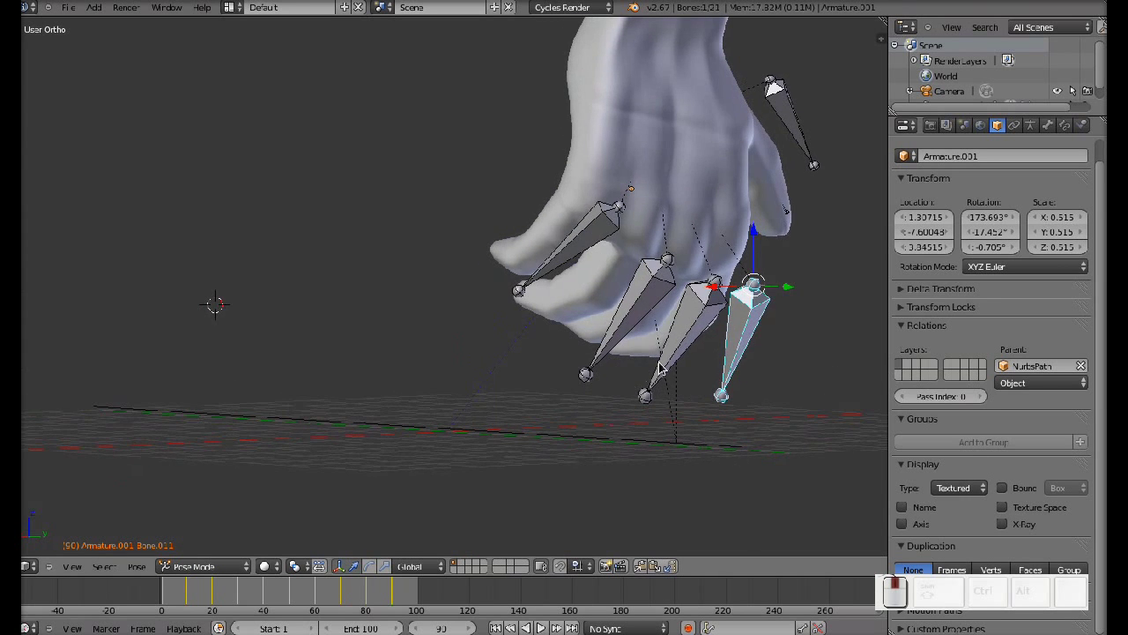
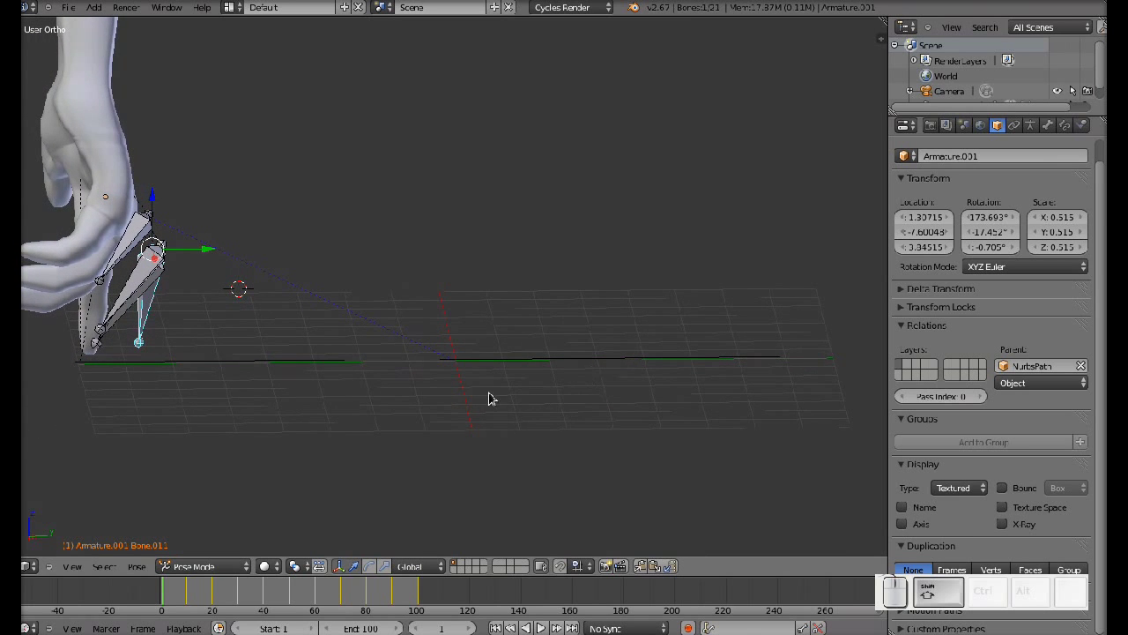
Orbit the viewport to watch the finger-walk playback, ending with a front view of the hand
drag(477, 394, 511, 393)
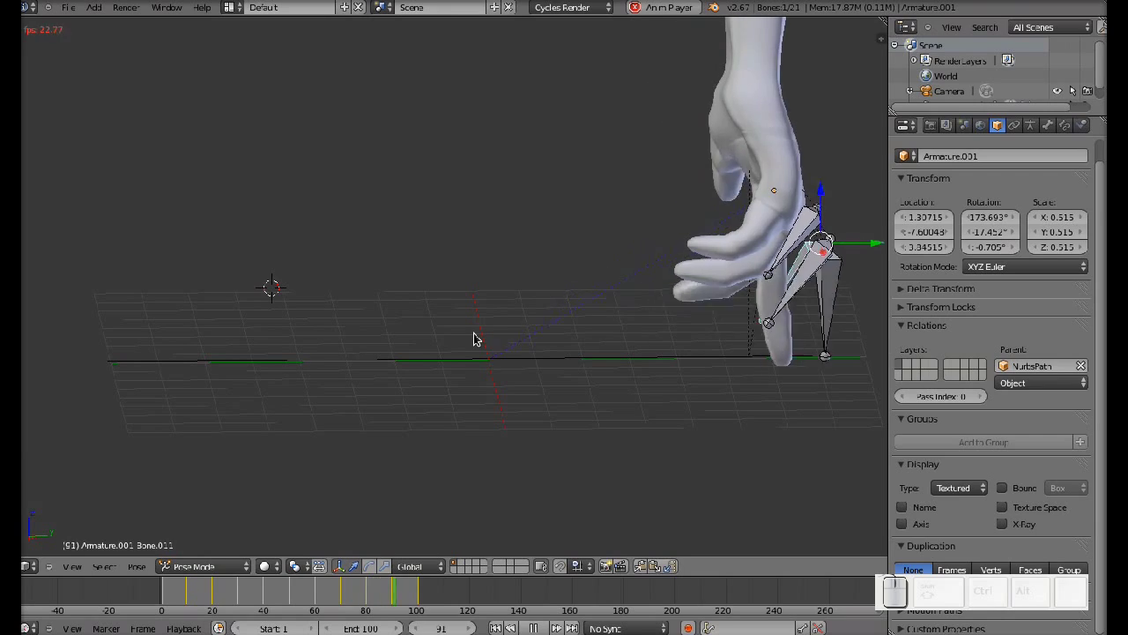
drag(659, 327, 508, 320)
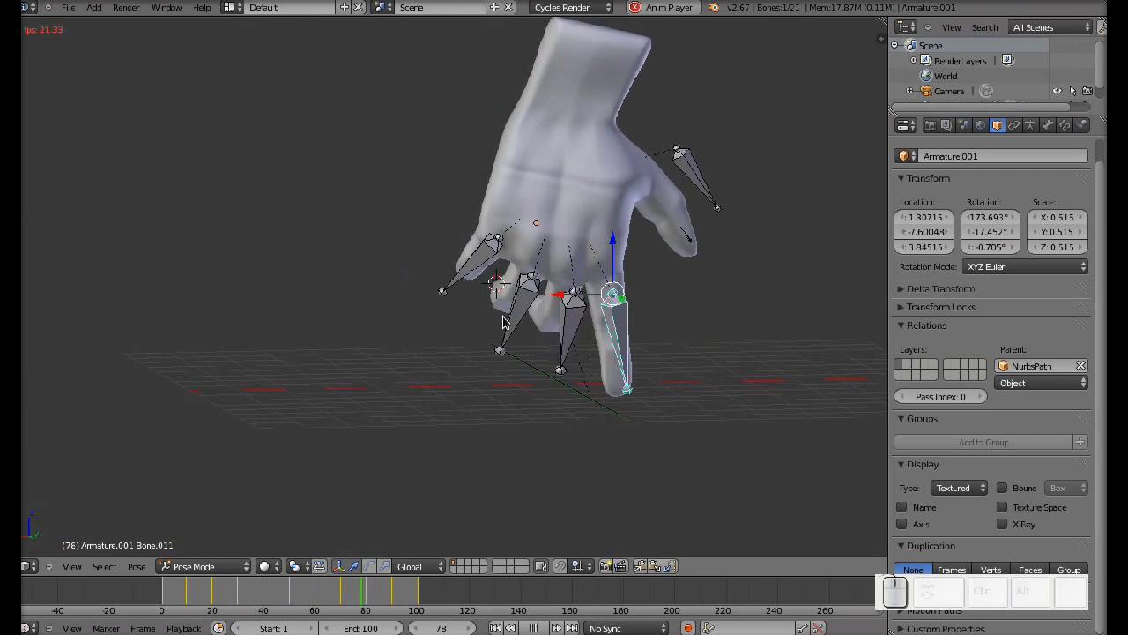